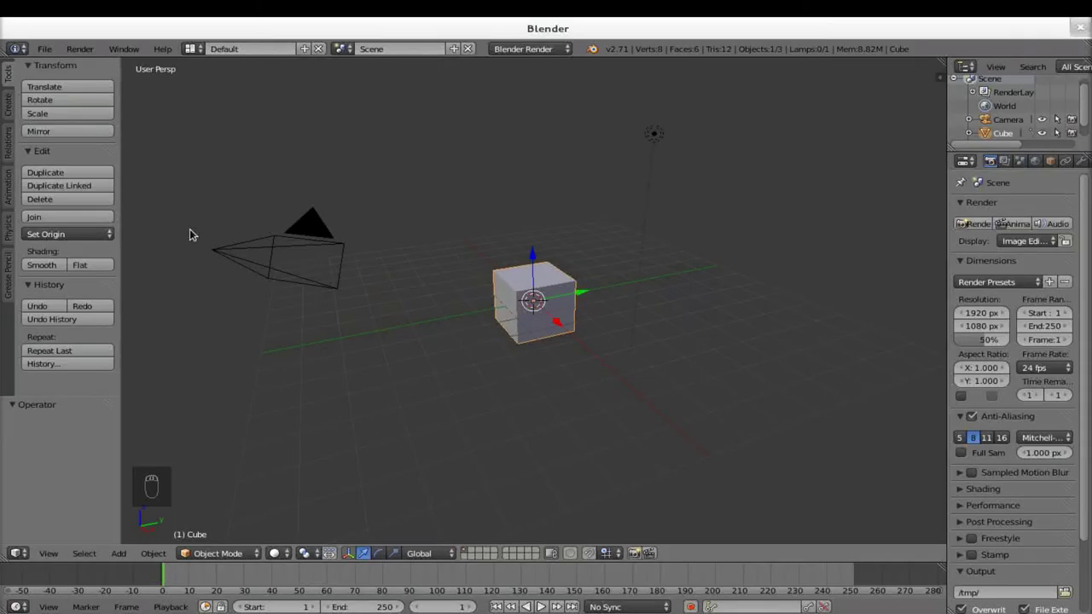
- Delete the default cube, camera and lamp, then head to File > Import
left_click_drag(315, 233, 659, 141)
key("x")
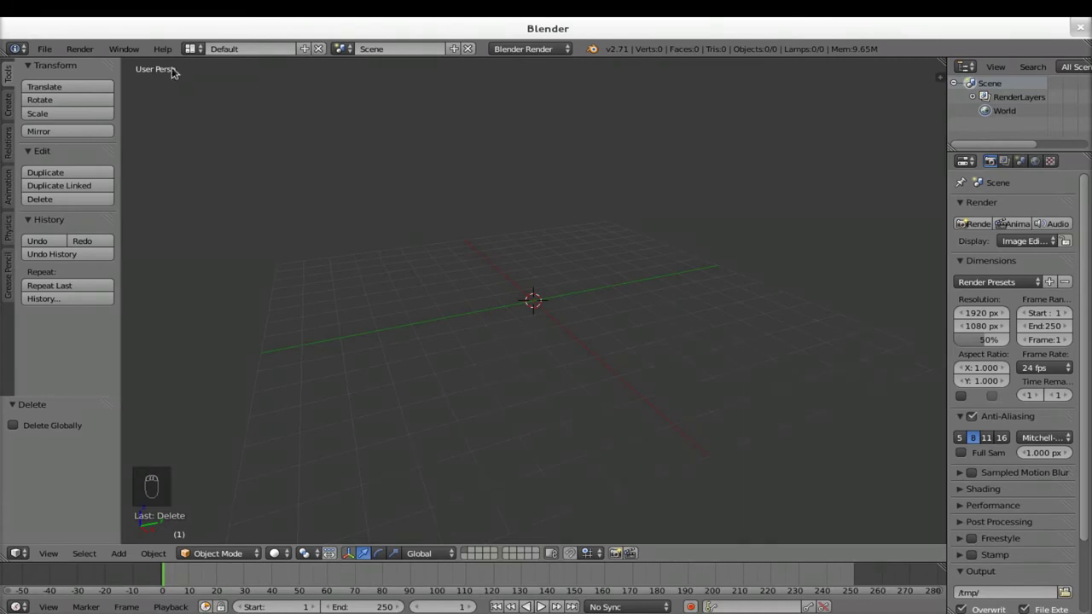
left_click_drag(53, 55, 265, 320)
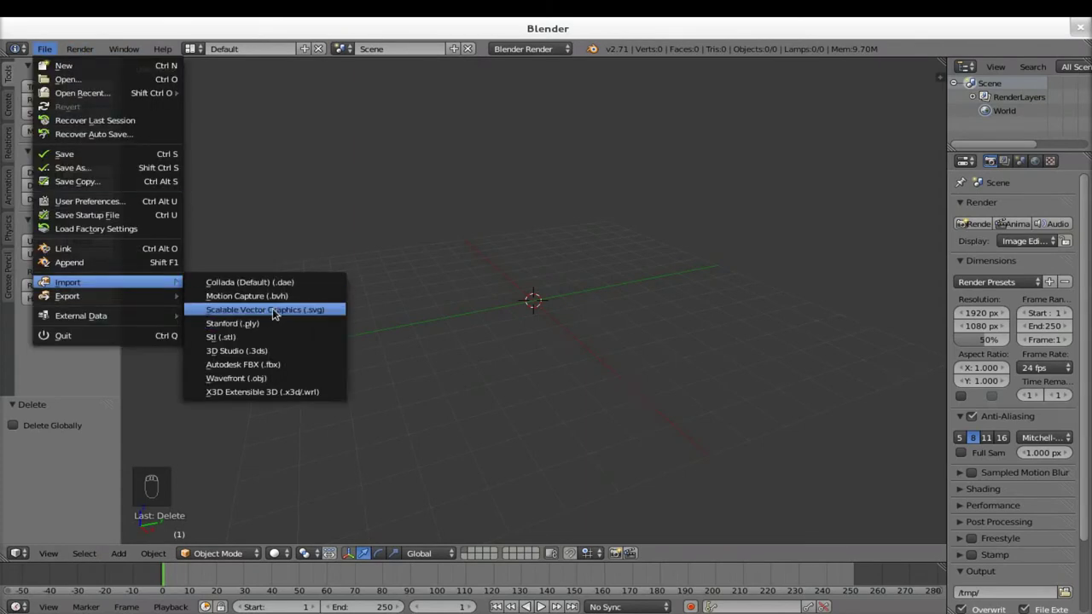
- Import the logo as Scalable Vector Graphics curves
left_click_drag(244, 148, 47, 562)
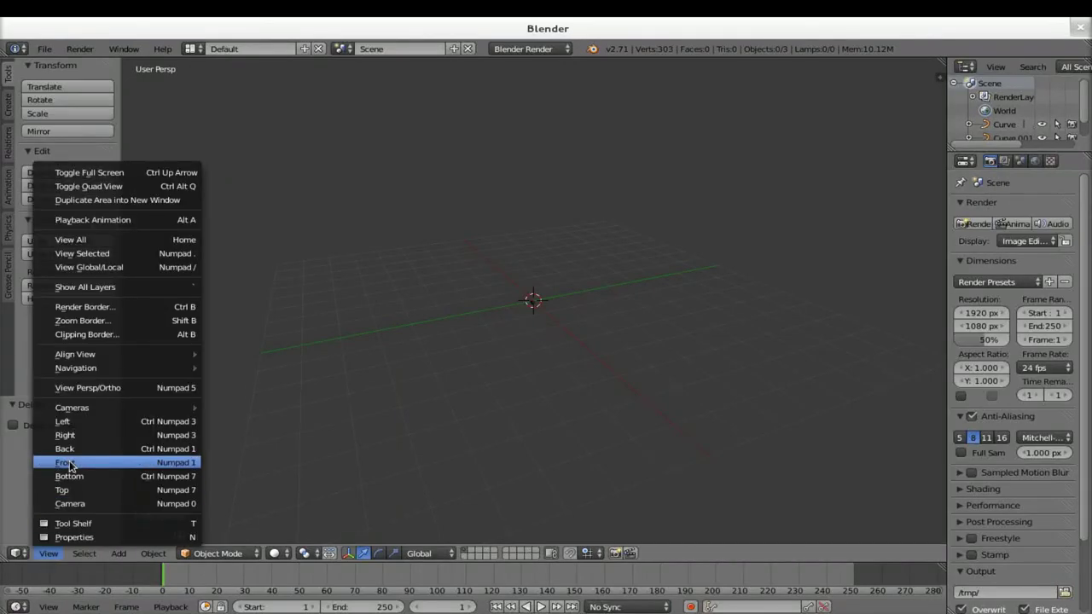
left_click(45, 562)
left_click(89, 487)
- Select the imported curves, set their origin to the 3D cursor, rotate them 90° on X, and add a camera
left_click_drag(579, 314, 556, 350)
right_click(555, 350)
left_click_drag(565, 370, 576, 394)
right_click(576, 394)
middle_click(575, 394)
key("g")
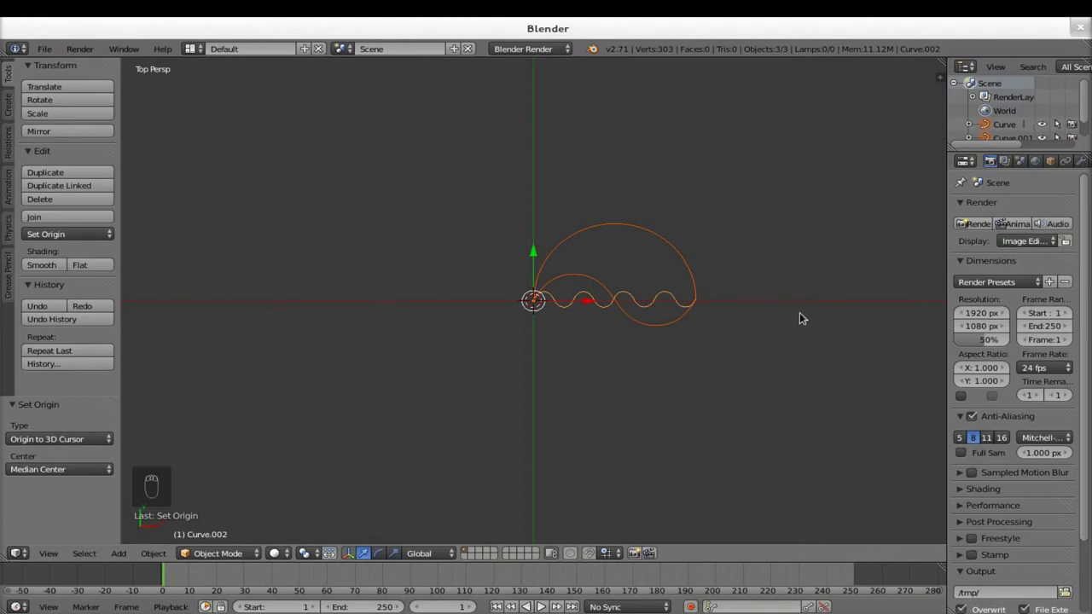
key("r")
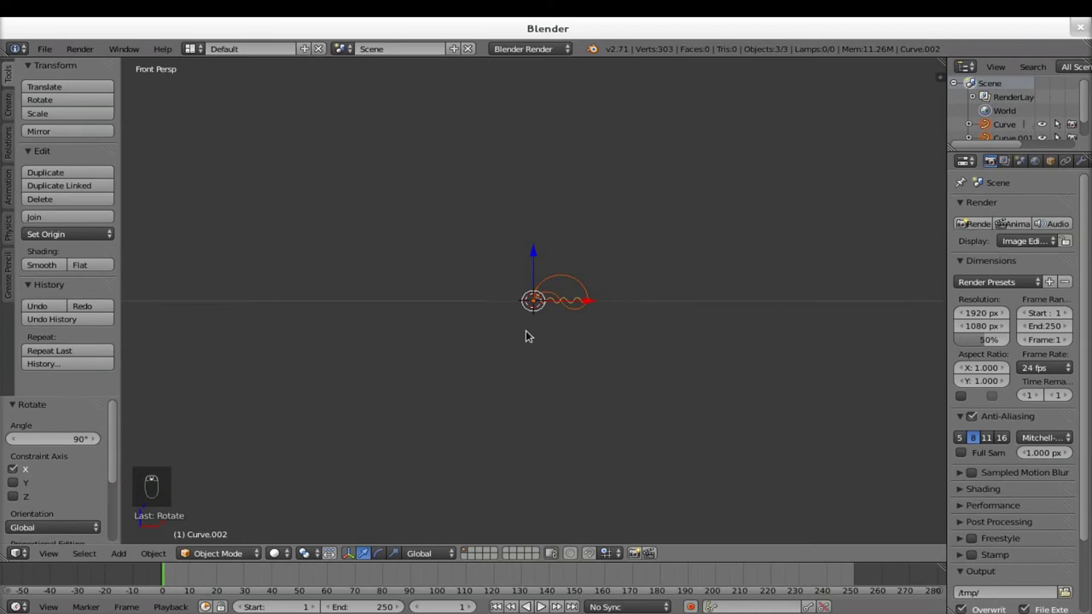
key("shift+a")
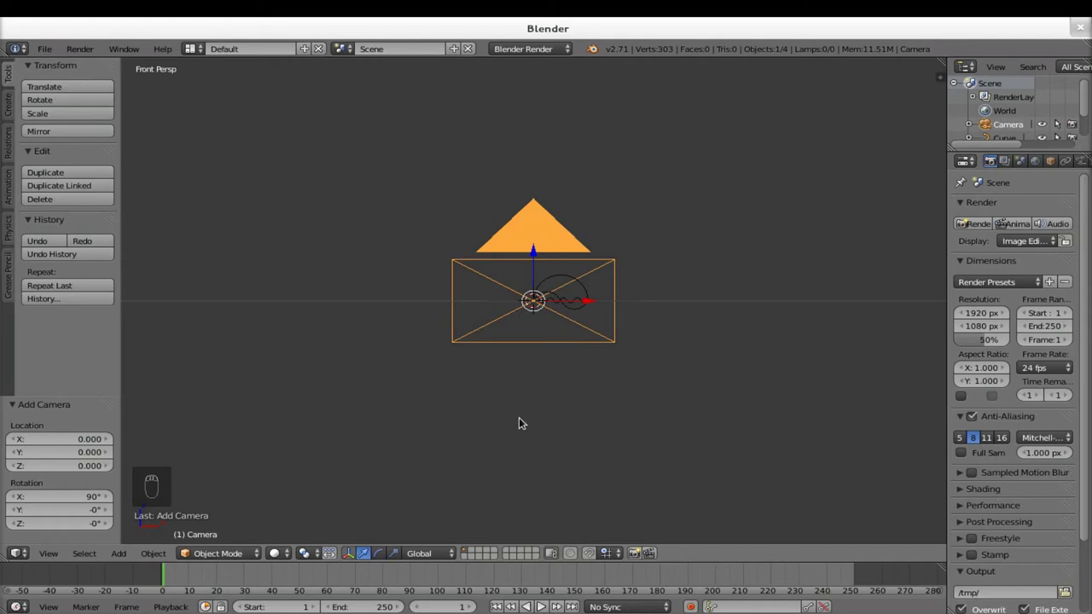
- Move the camera back along Y away from the logo and switch to its view
left_click_drag(489, 382, 625, 329)
key("g")
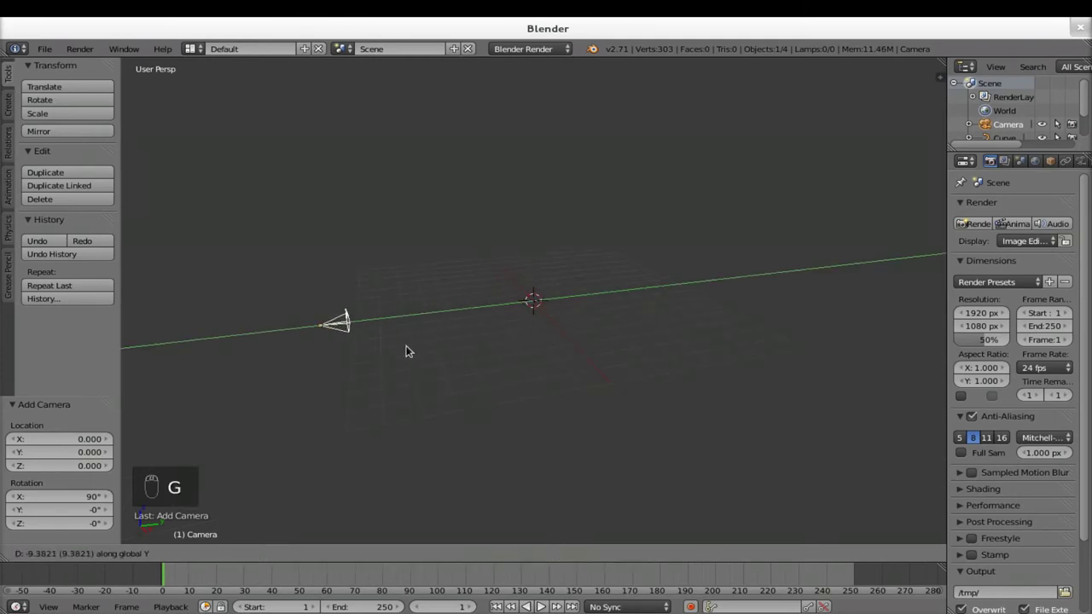
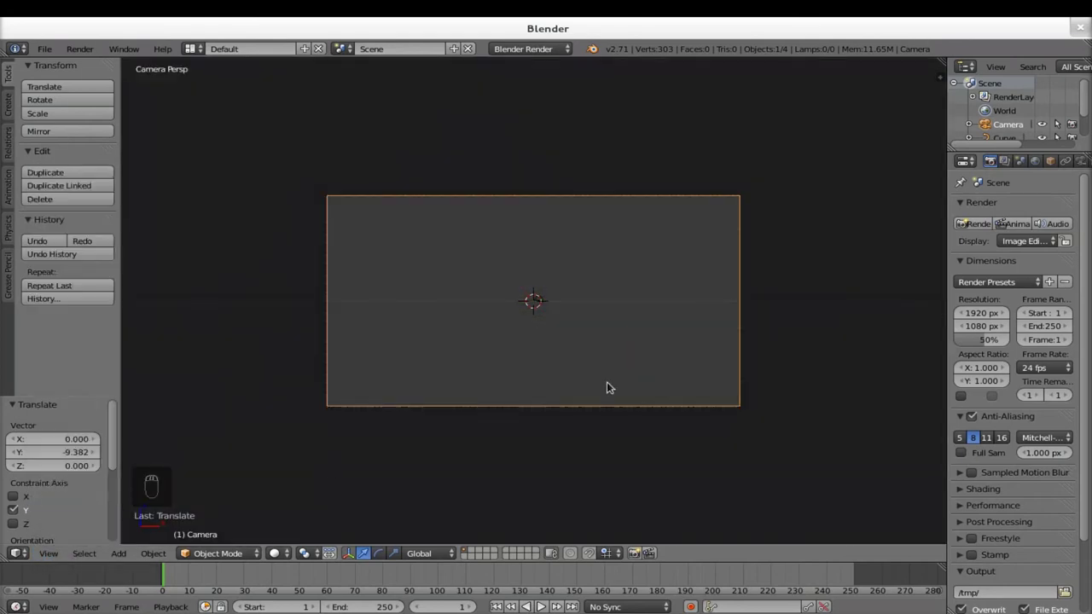
middle_click(540, 314)
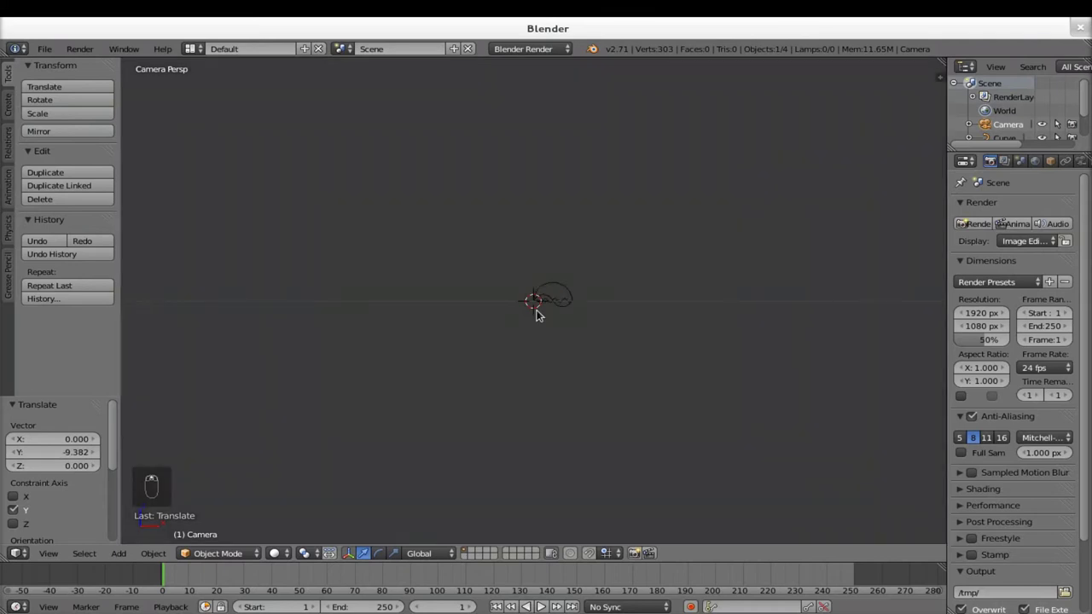
left_click_drag(564, 307, 581, 319)
- Scale and position the logo curves to fill the camera frame, then start a test render
key("s")
left_click_drag(701, 406, 729, 437)
key("s")
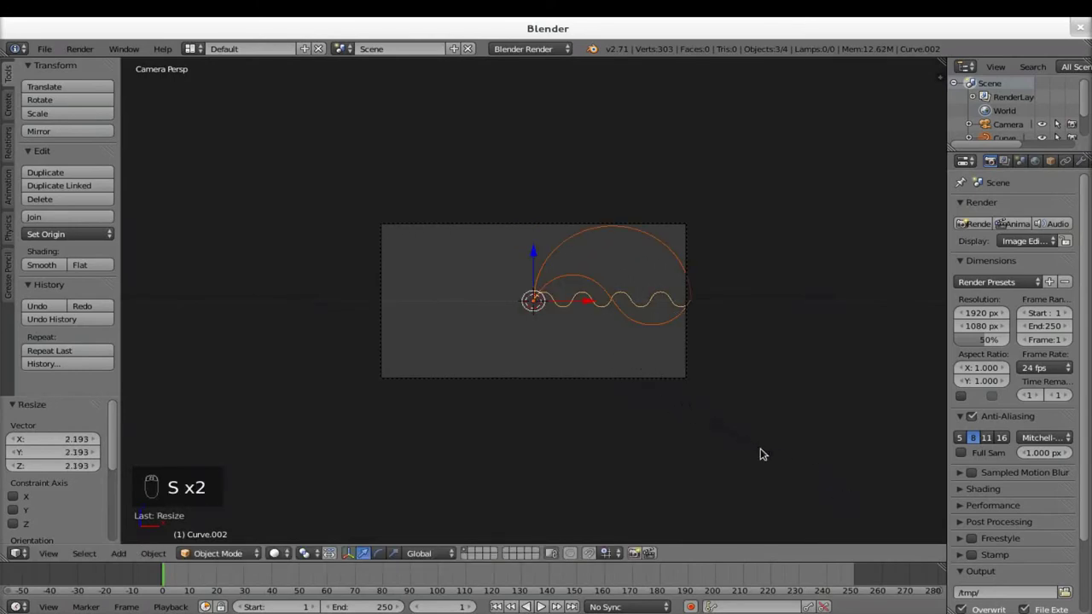
key("g")
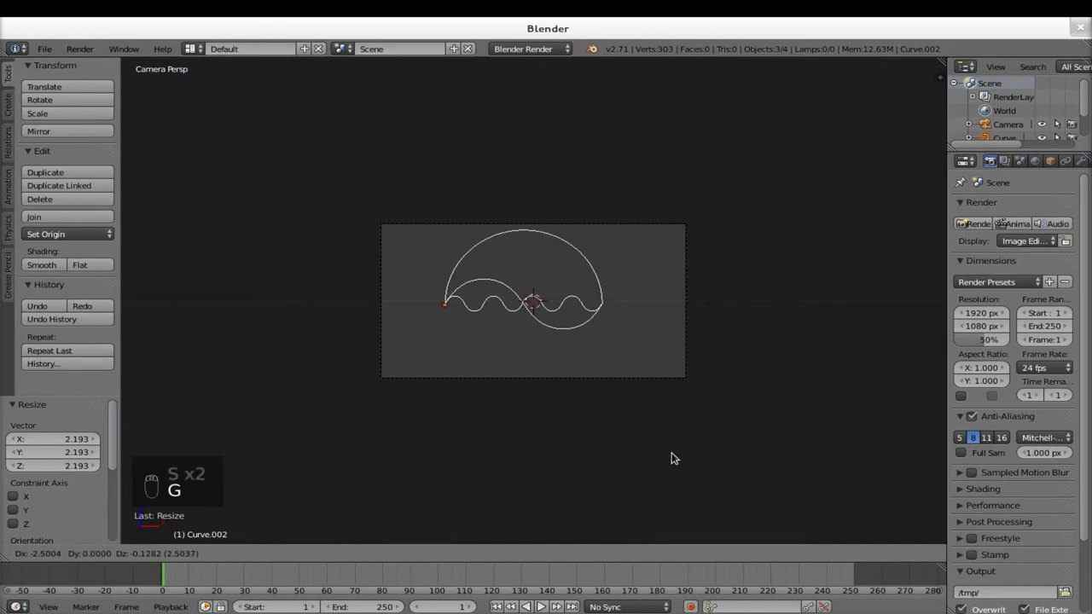
key("s")
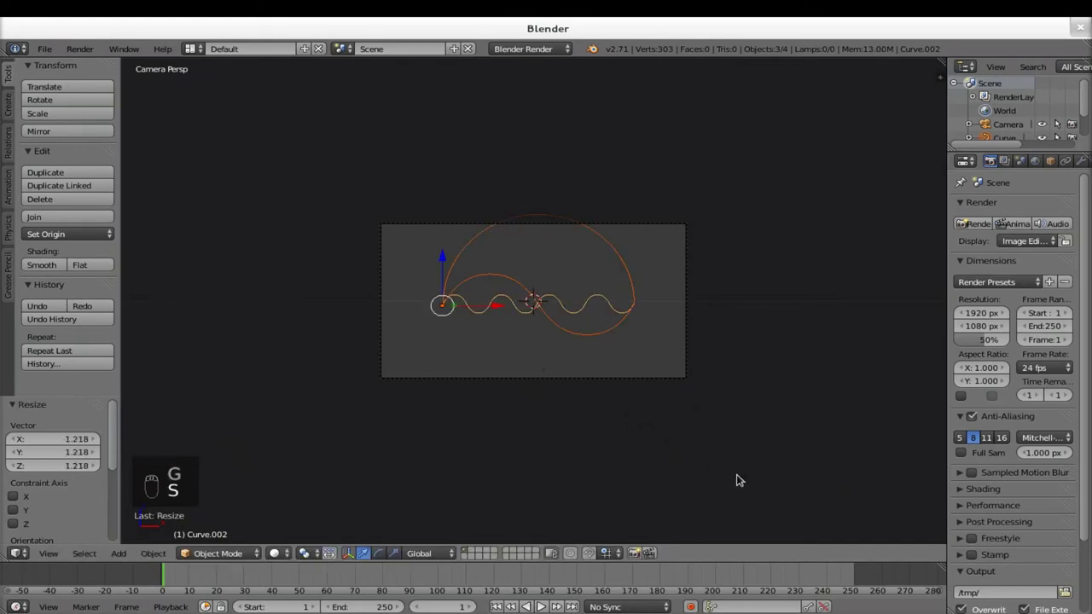
key("g")
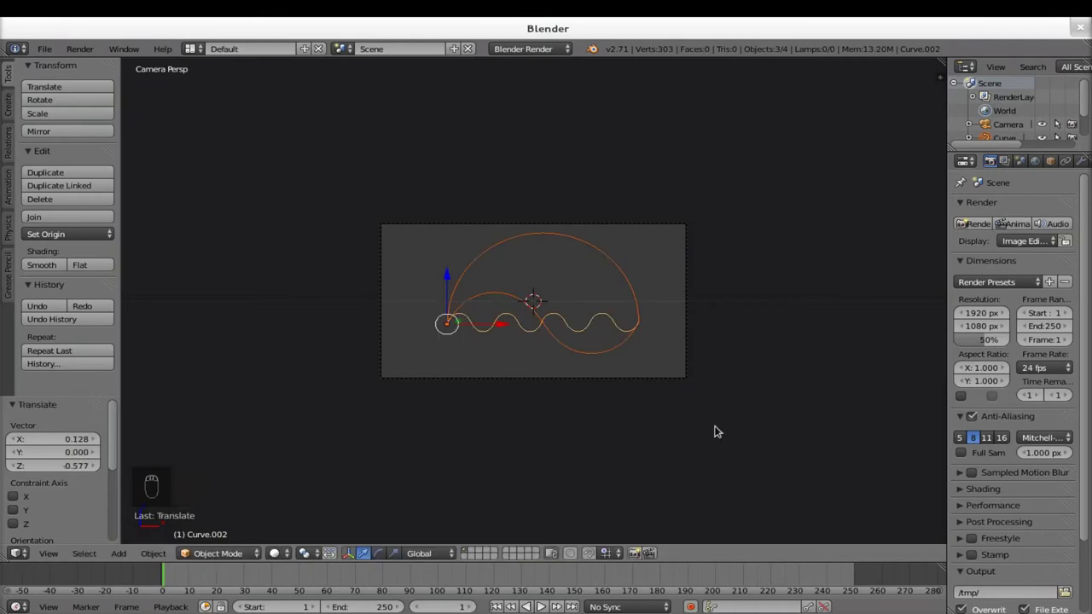
left_click_drag(720, 431, 971, 374)
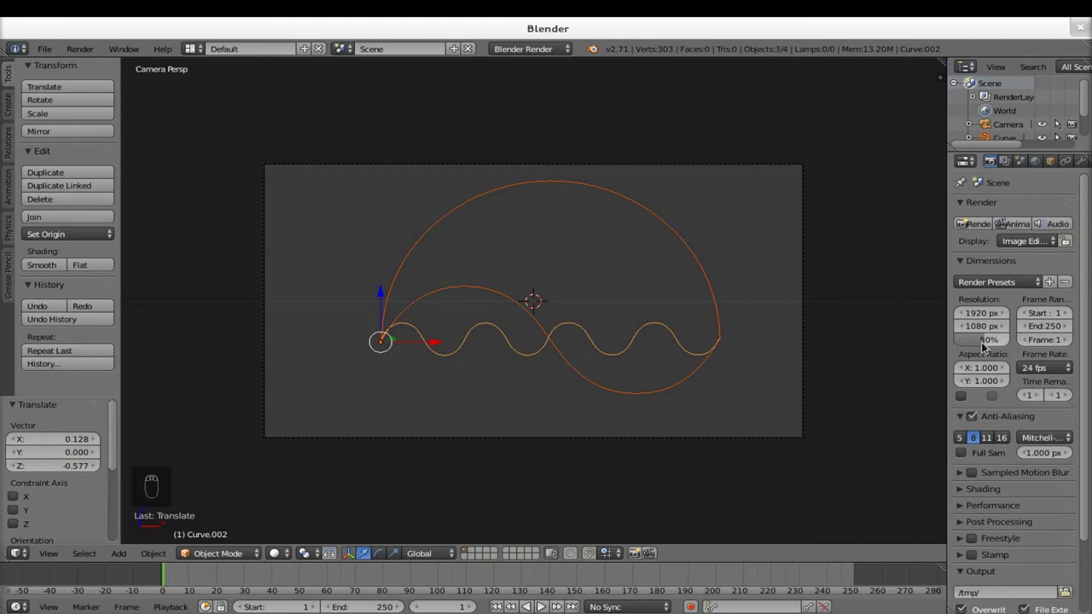
left_click_drag(991, 165, 982, 226)
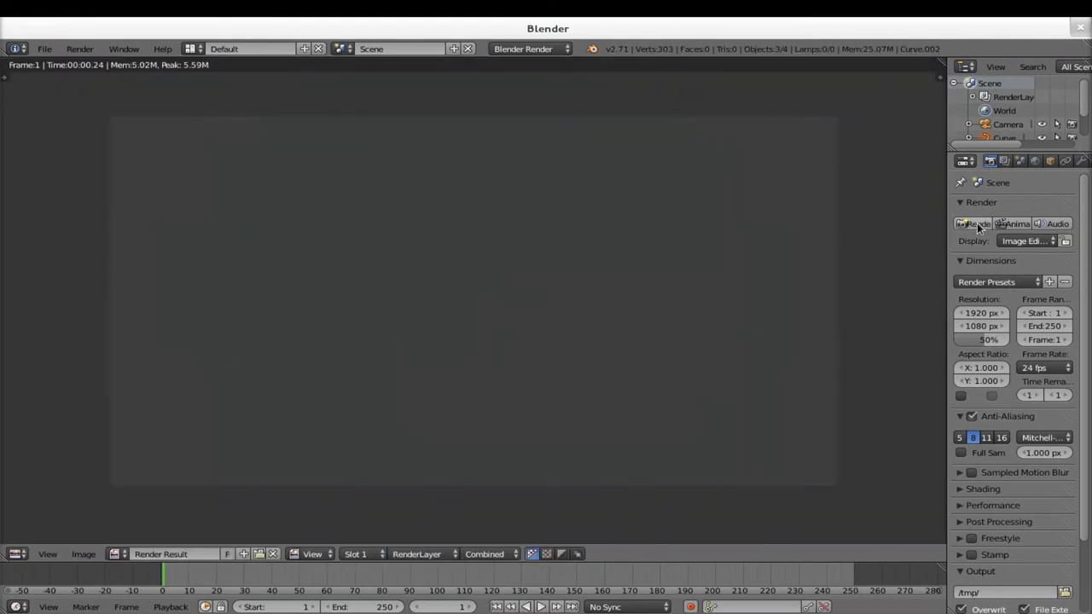
- Close the empty test render and return to the camera view
key("Escape")
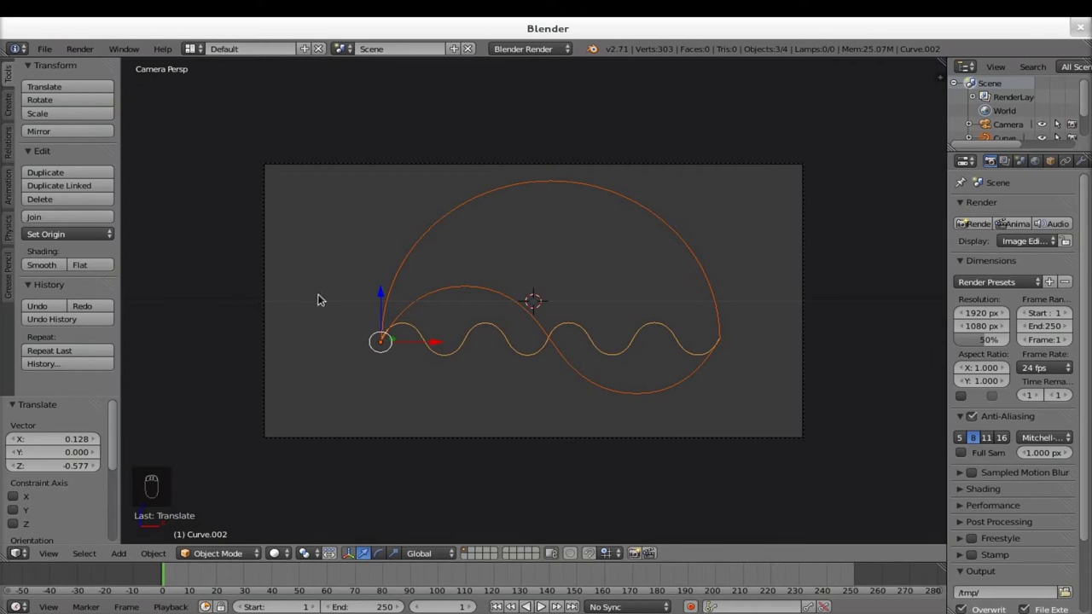
- Add a Bezier circle, rotate it 90° on X, move it above the frame and scale it down small
key("shift+a")
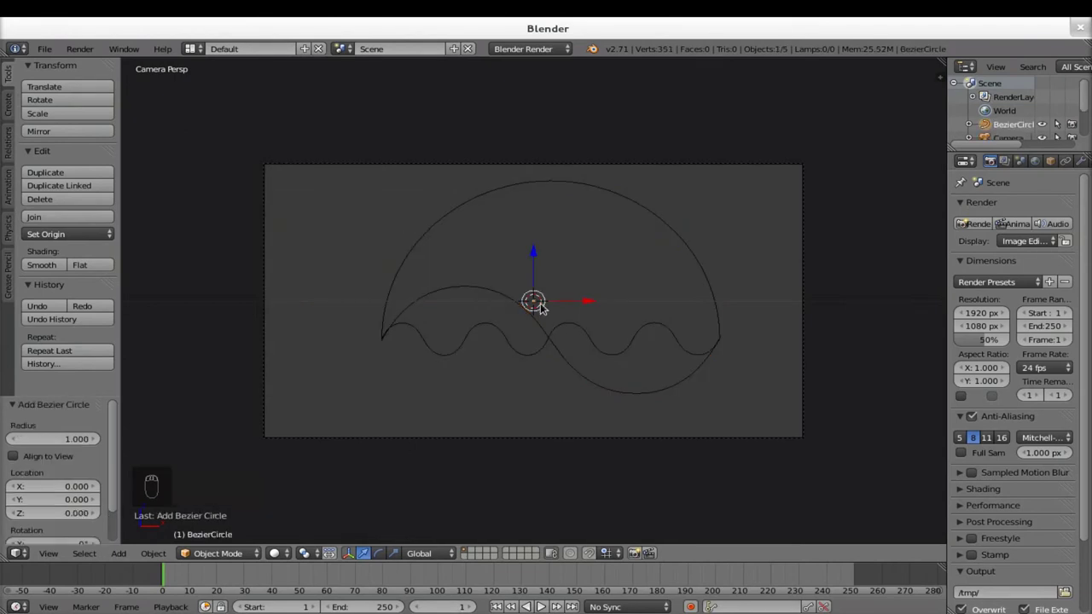
key("r")
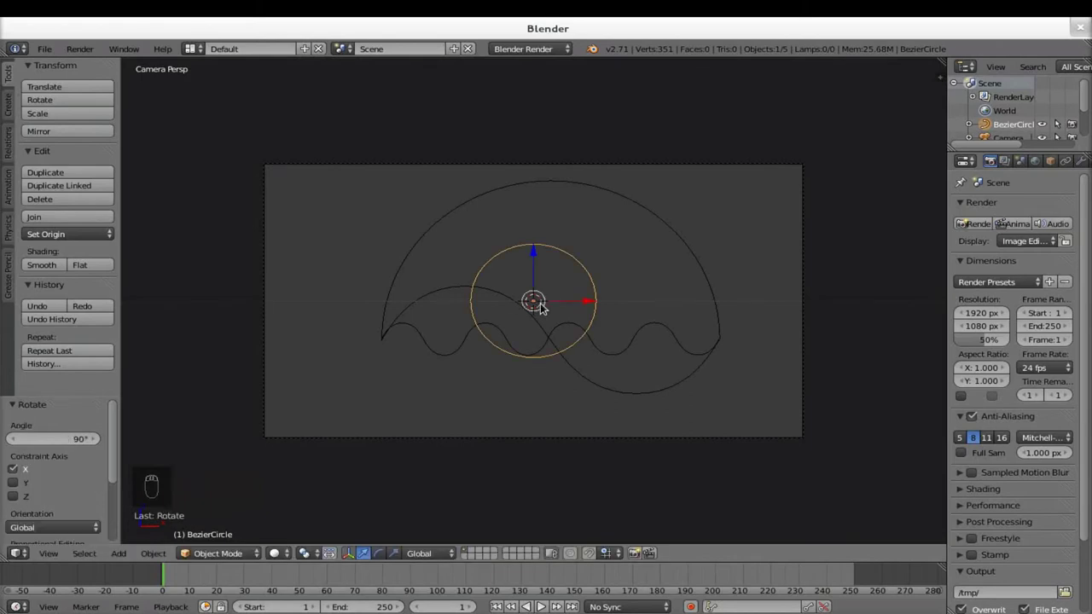
key("g")
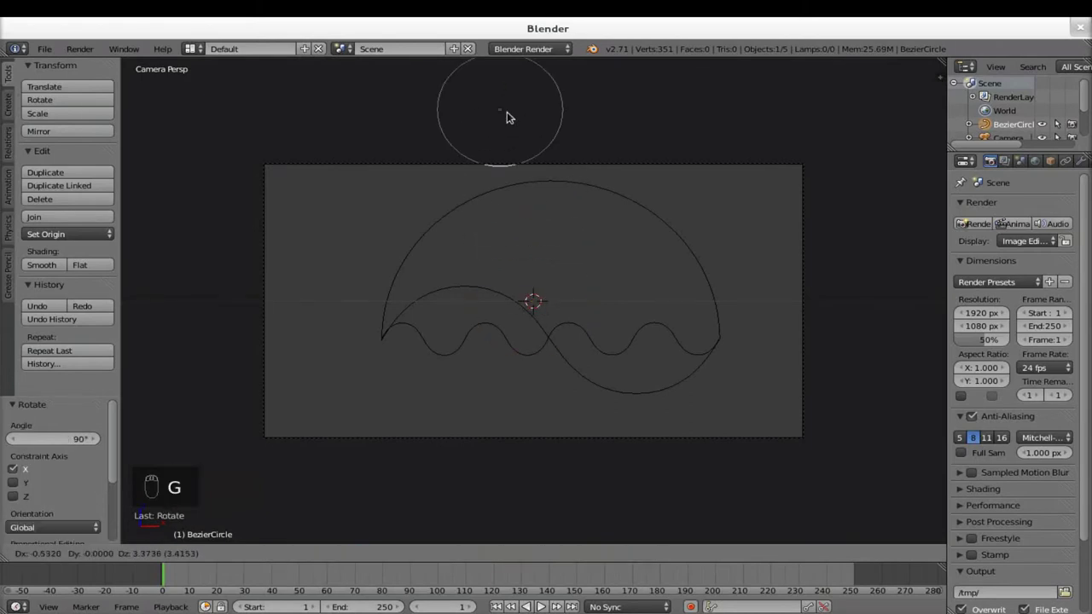
key("s")
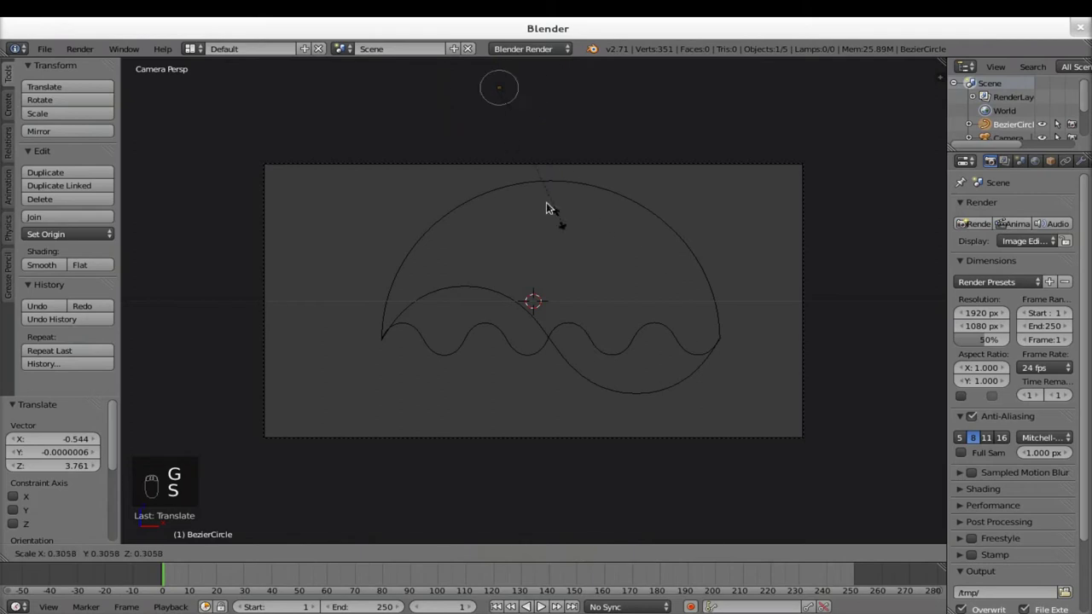
key("s")
key("s")
key("s")
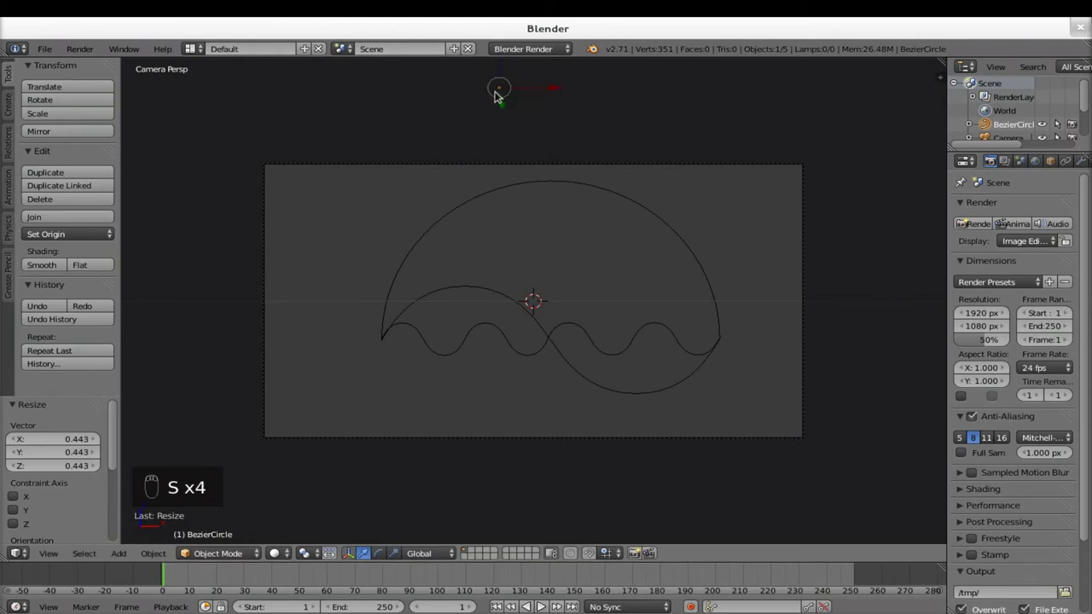
- Rename the circle to Bevel in the N panel, then select the large arc curve
key("n")
left_click_drag(824, 513, 824, 513)
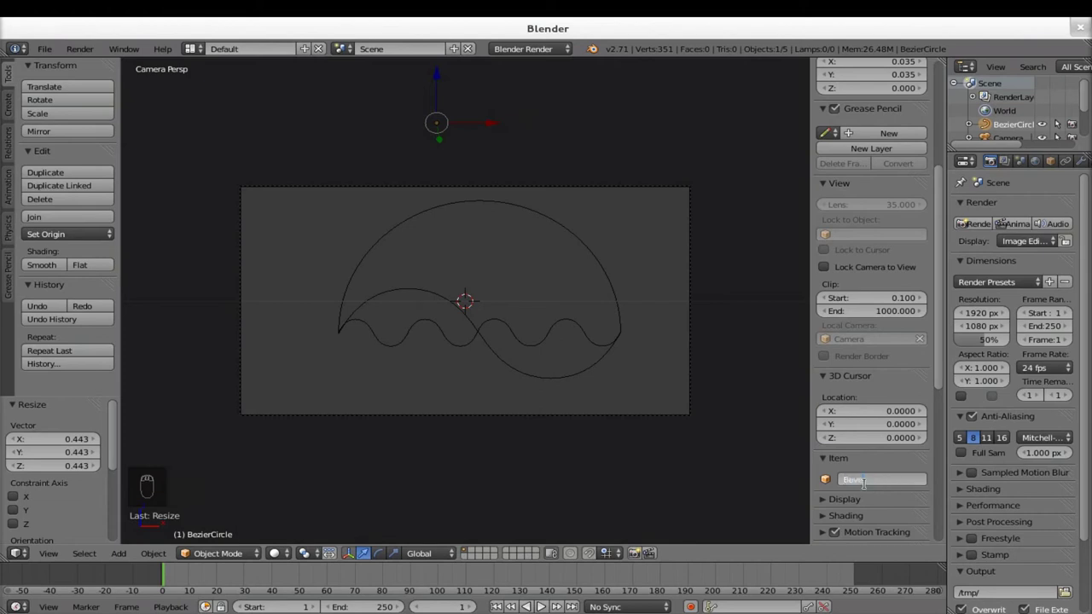
key("n")
left_click_drag(494, 195, 1060, 174)
left_click(1070, 168)
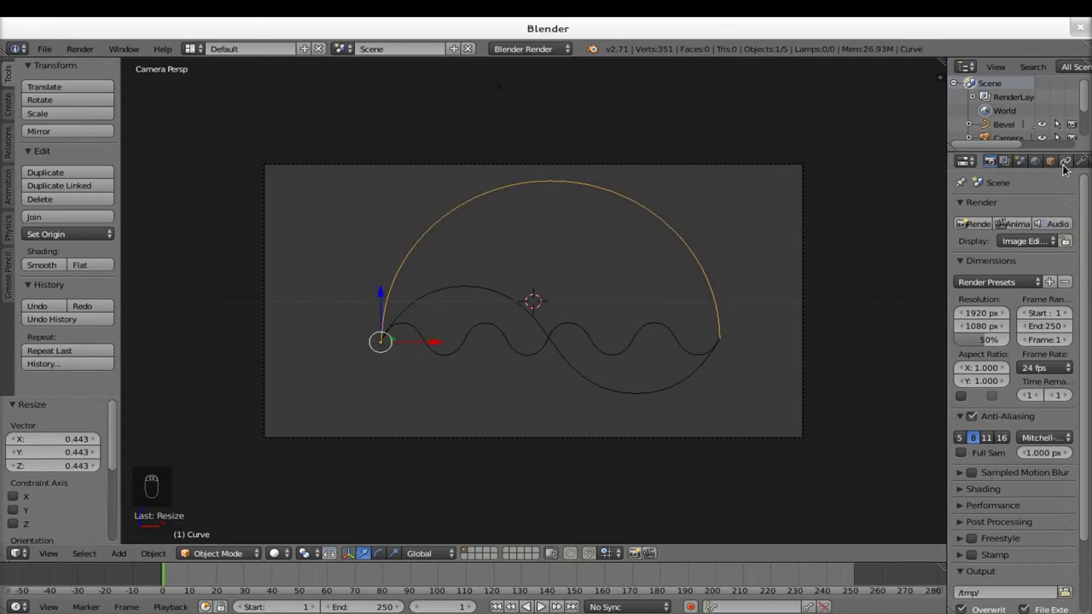
- Set Bevel as the arc's bevel object and shrink the Bevel circle to thin the tube
left_click_drag(961, 519, 1035, 460)
left_click_drag(922, 358, 978, 485)
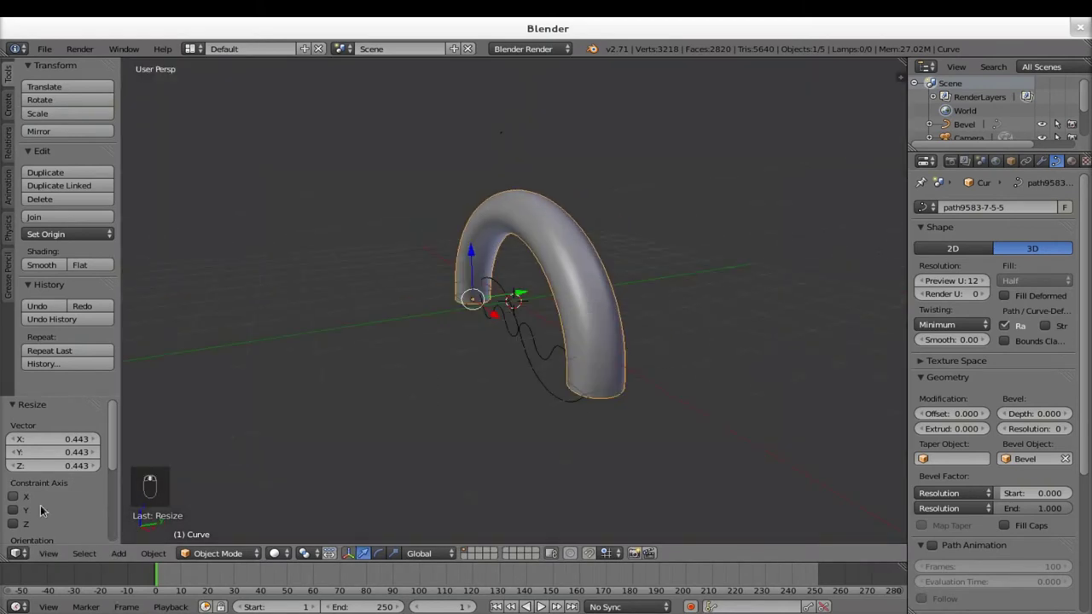
left_click_drag(216, 558, 230, 554)
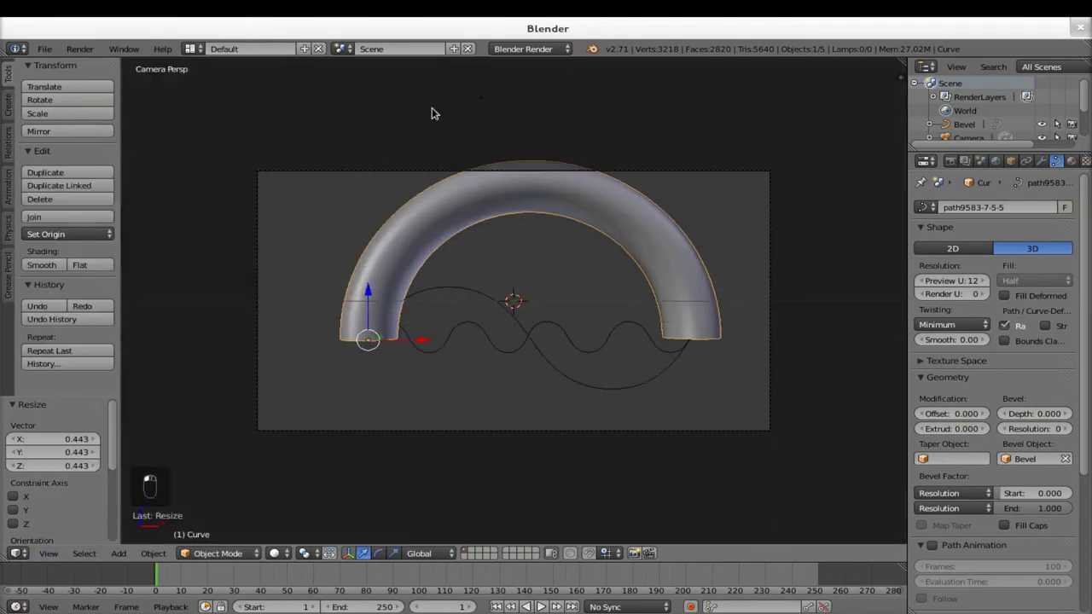
middle_click(483, 105)
left_click_drag(486, 103, 523, 158)
key("s")
middle_click(522, 158)
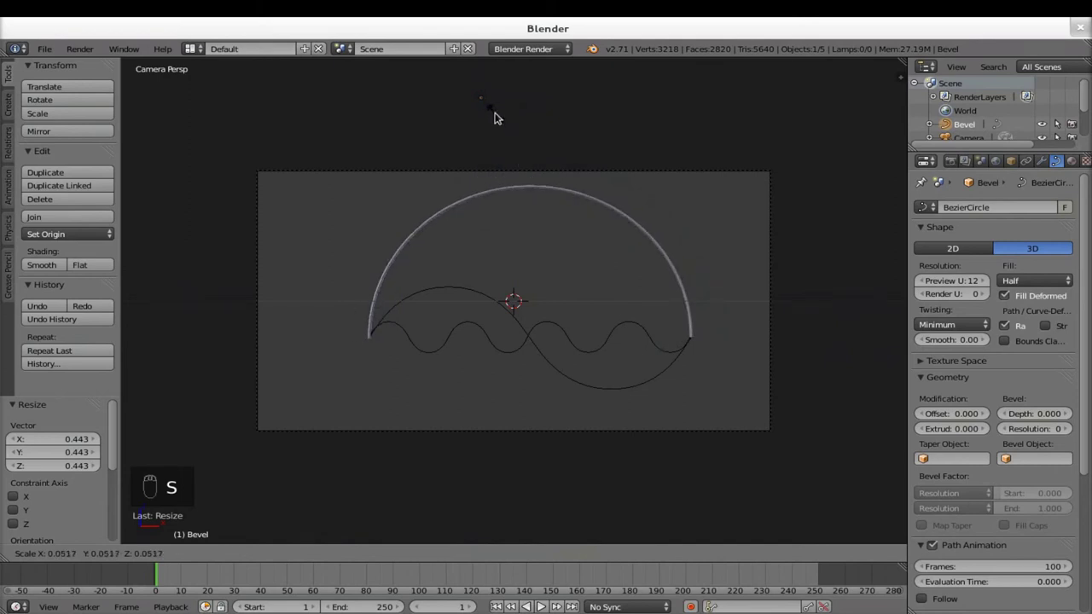
key("s")
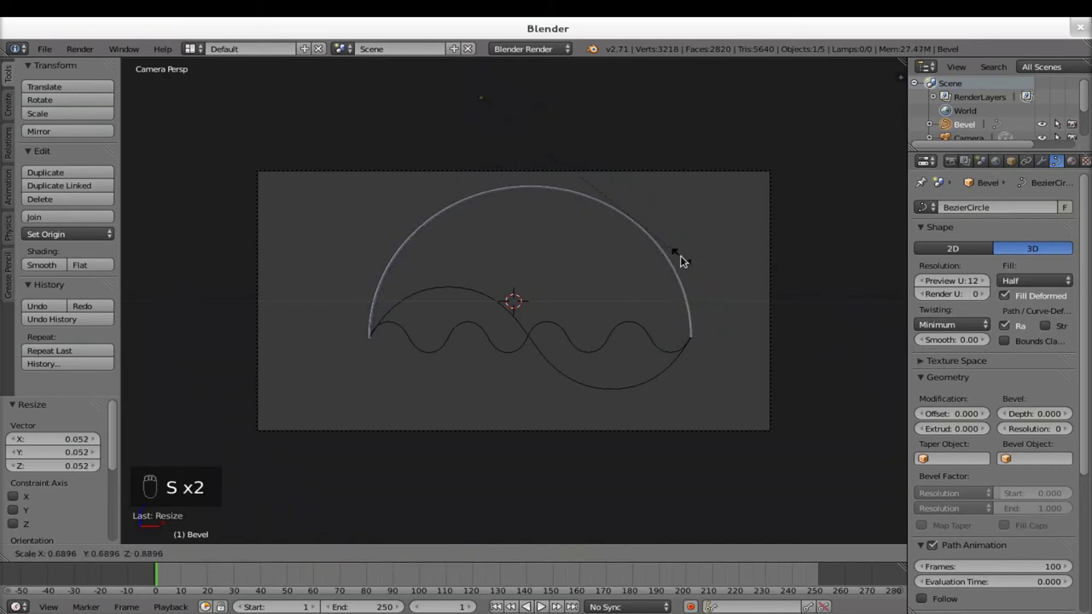
- Set Bevel as the wavy curve's bevel object too and start a test render
left_click_drag(472, 295, 922, 358)
left_click_drag(922, 358, 609, 344)
left_click_drag(611, 346, 1063, 409)
left_click_drag(921, 358, 524, 358)
left_click_drag(629, 369, 608, 389)
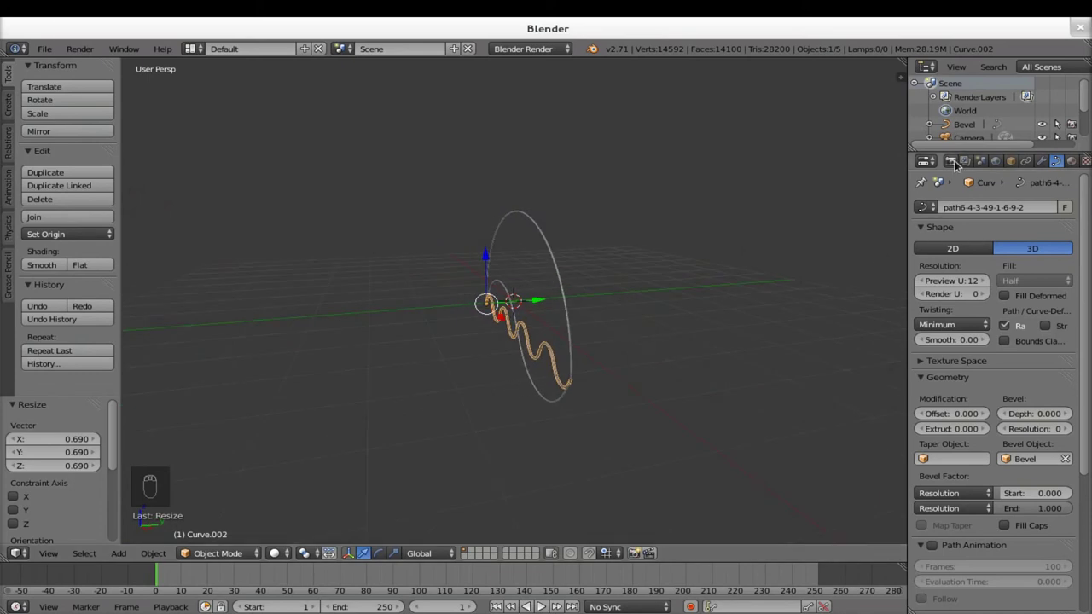
left_click_drag(957, 164, 948, 233)
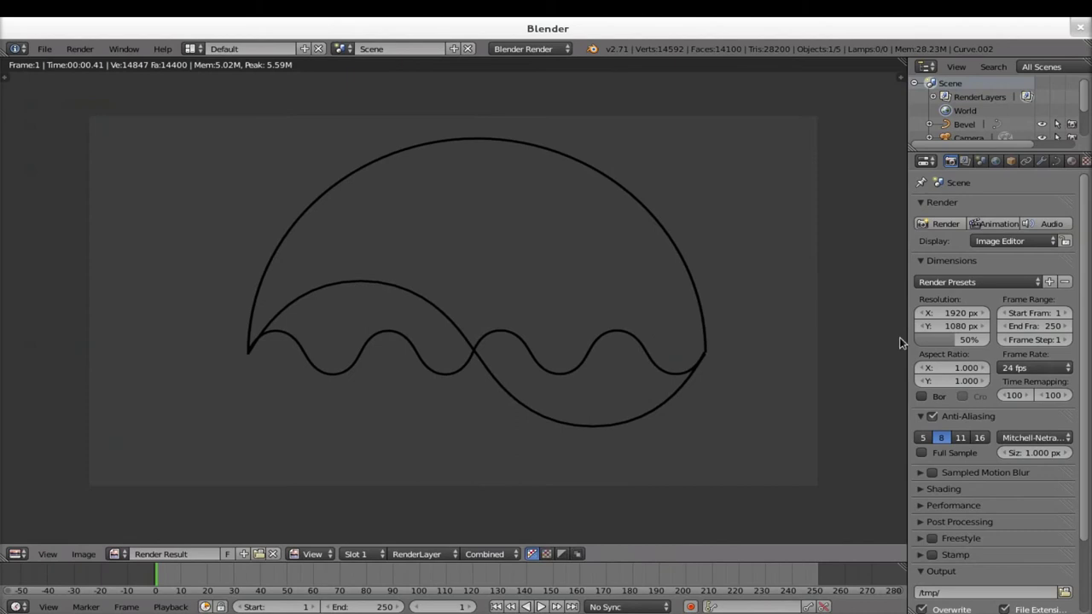
- Close the render of the thickened logo and return to the scene
key("Escape")
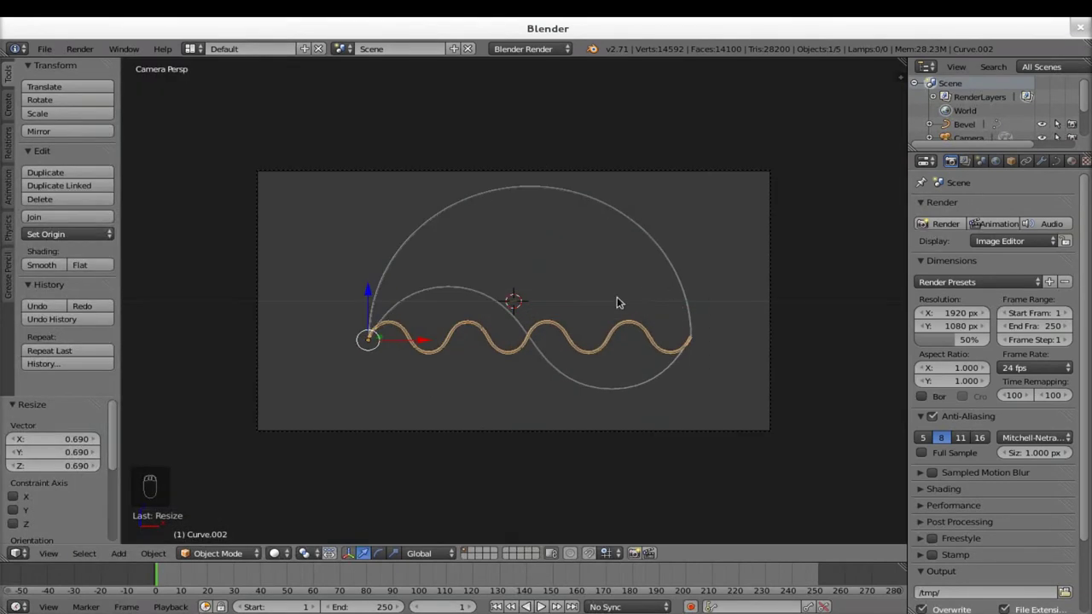
- Add a text object rotated 90° on X and edit its content to read Univership
key("shift+a")
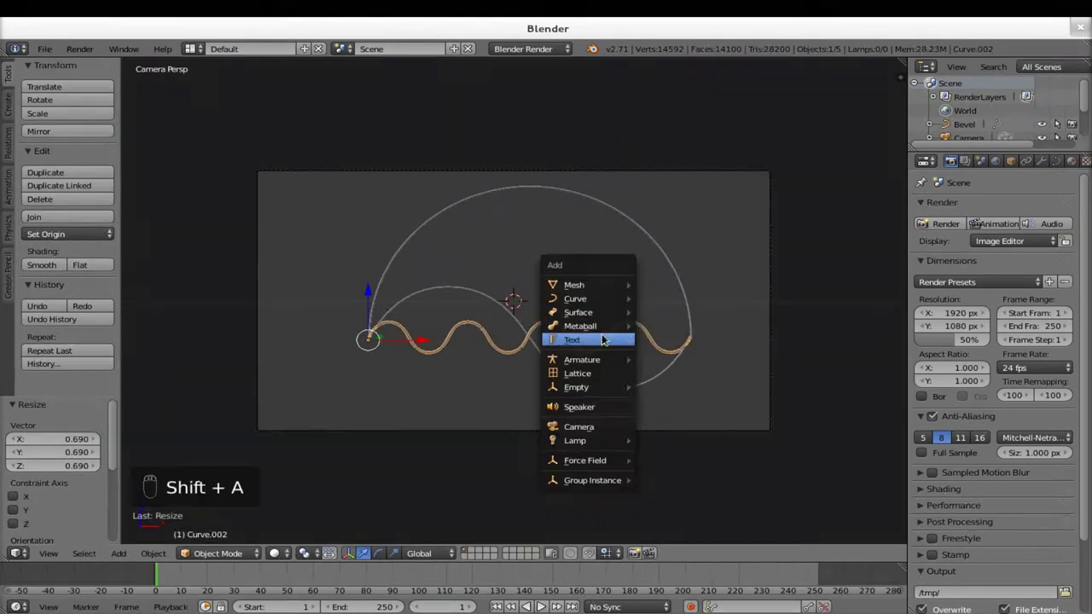
key("r")
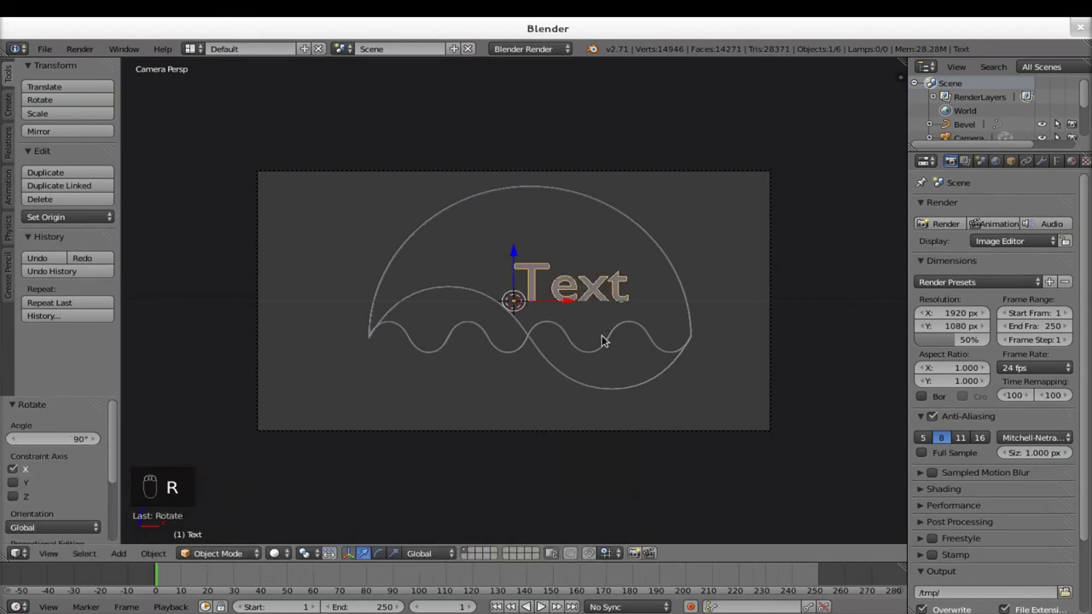
key("Tab")
key("BackSpace")
key("BackSpace")
key("shift+u")
key("n")
key("i")
key("v")
key("e")
key("r")
key("s")
key("h")
key("i")
key("p")
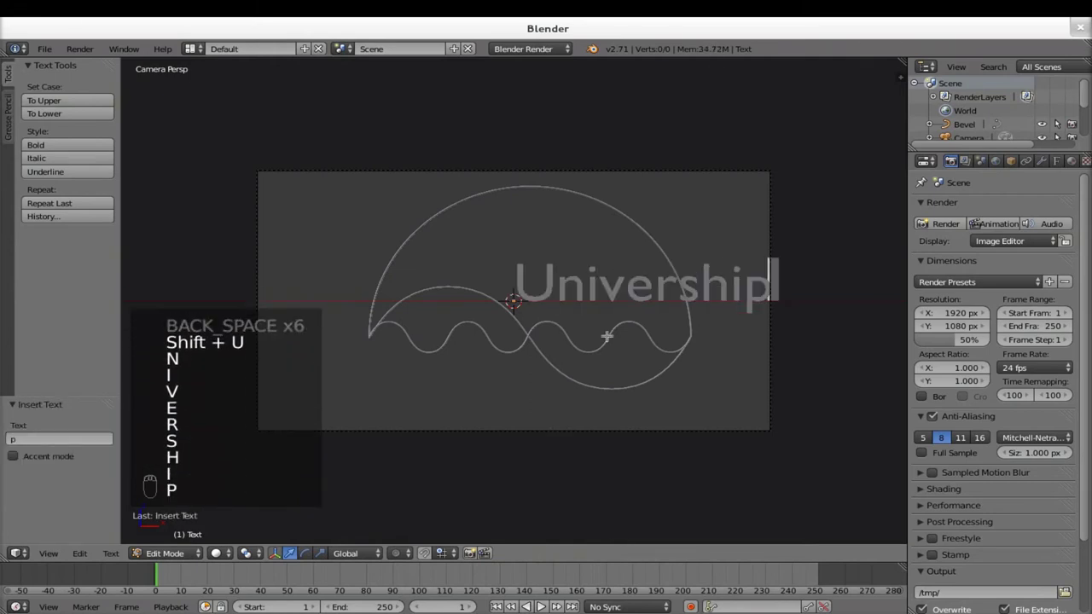
key("Tab")
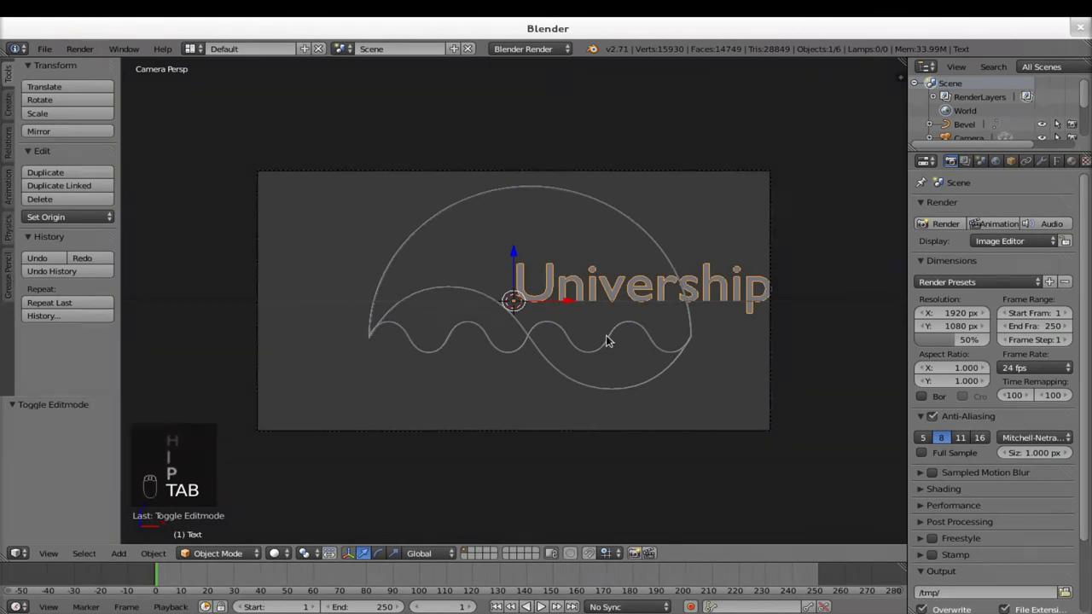
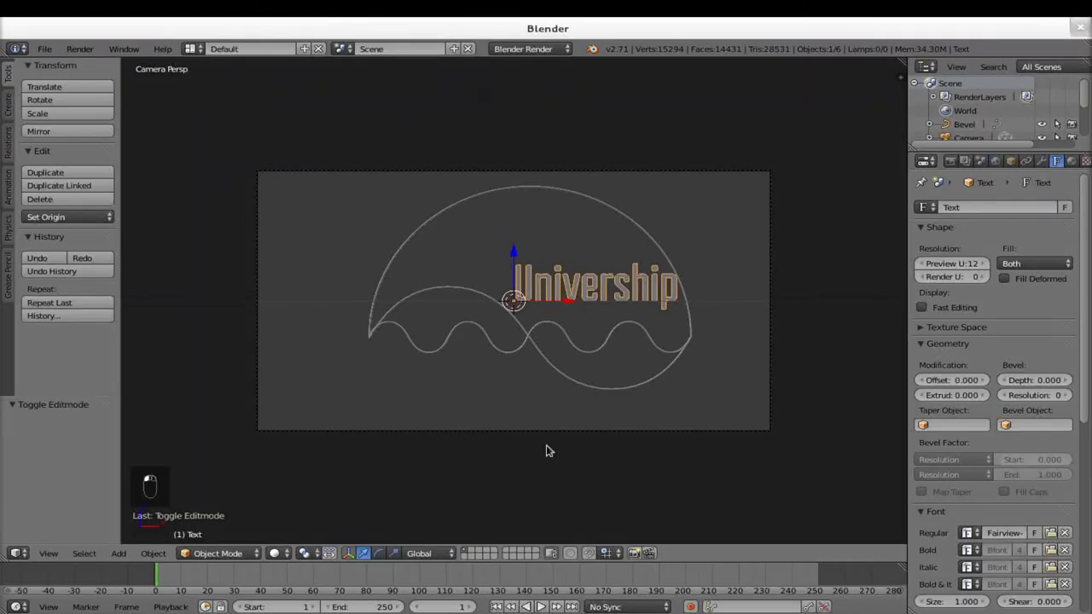
- Enlarge the Univership title and move it down across the wave curves
key("s")
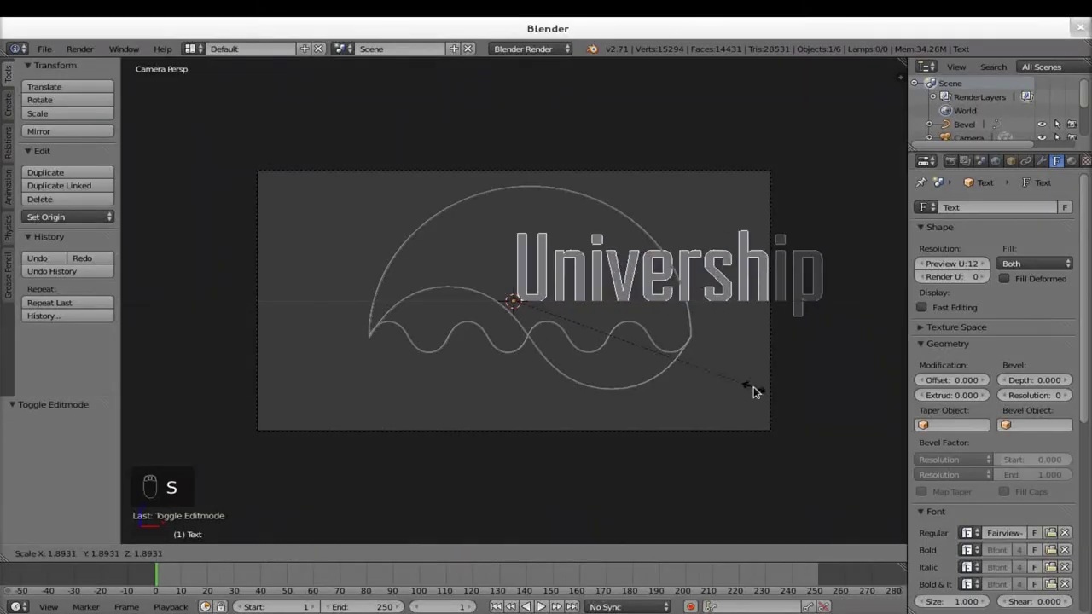
key("g")
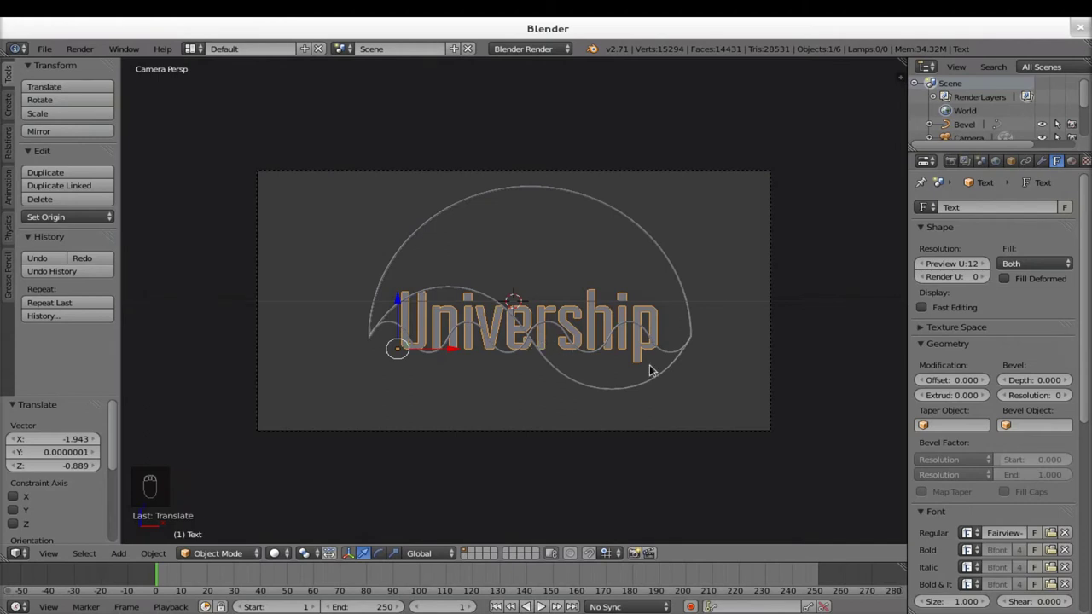
- Nudge the title in depth, add a second text rotated 90° on X and clear its placeholder
key("g")
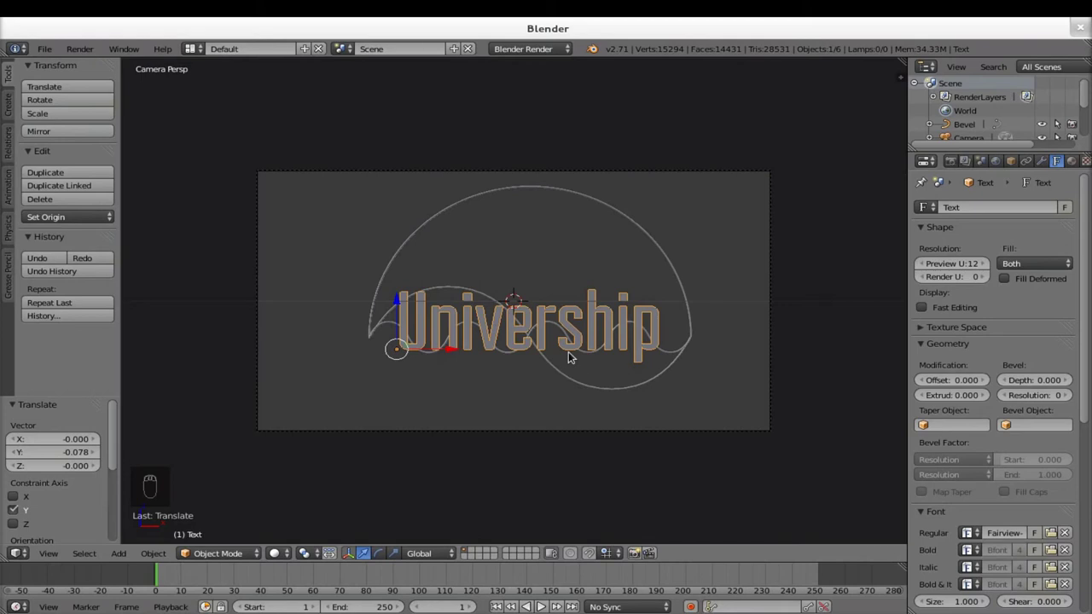
key("shift+a")
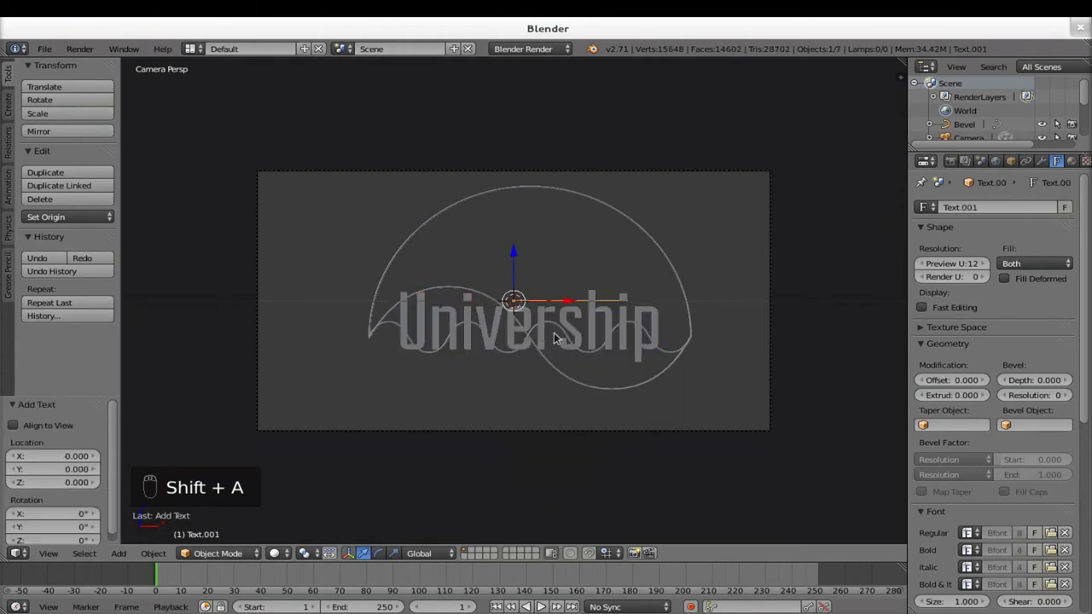
key("r")
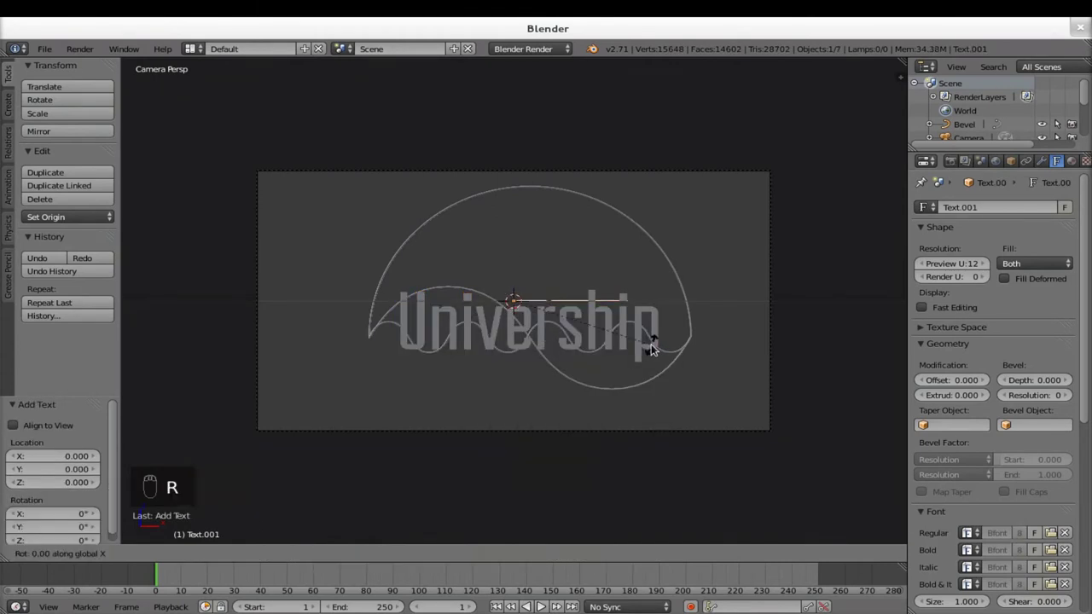
key("Tab")
key("BackSpace")
key("BackSpace")
key("BackSpace")
key("BackSpace")
- Type the tagline Studies designed by you. and finish editing
key("shift+d")
key("e")
key("BackSpace")
key("BackSpace")
key("shift+s")
key("t")
key("u")
key("d")
key("i")
key("e")
key("s")
key("space")
key("d")
key("e")
key("s")
key("i")
key("g")
key("n")
key("e")
key("d")
key("space")
key("b")
key("y")
key("space")
key("y")
key("o")
key("u")
key(".")
key("Tab")
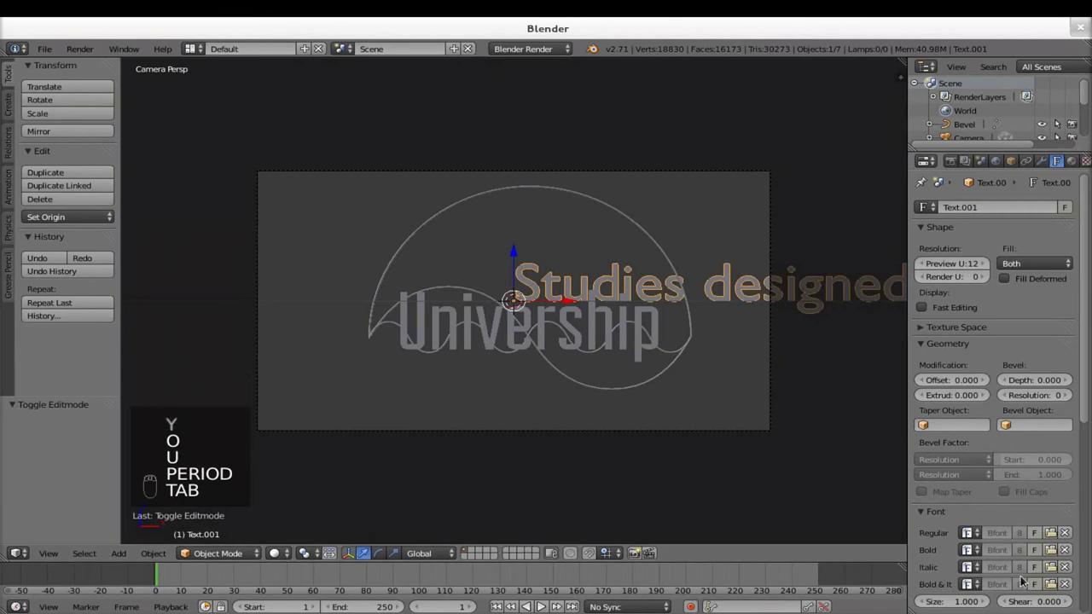
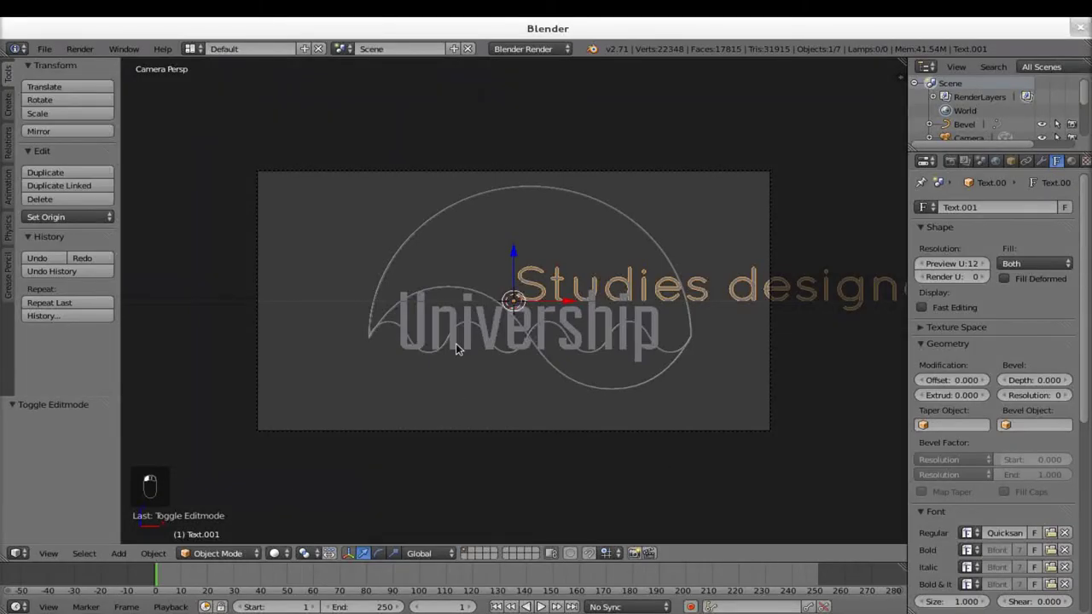
- Scale the tagline to under half size and centre it beneath the title, nudged in depth
key("s")
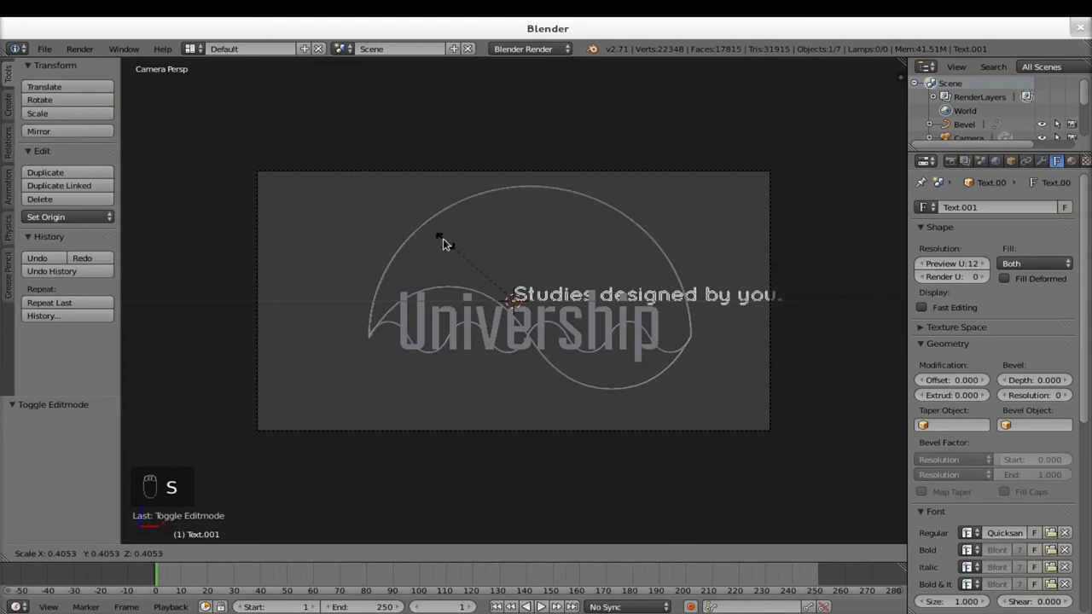
key("g")
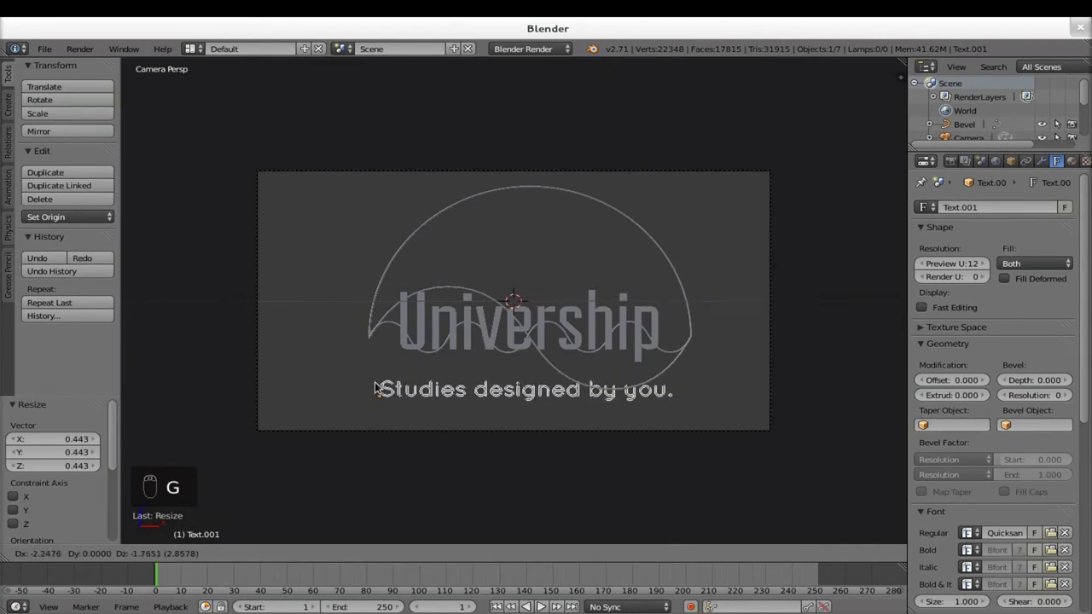
left_click_drag(607, 403, 79, 556)
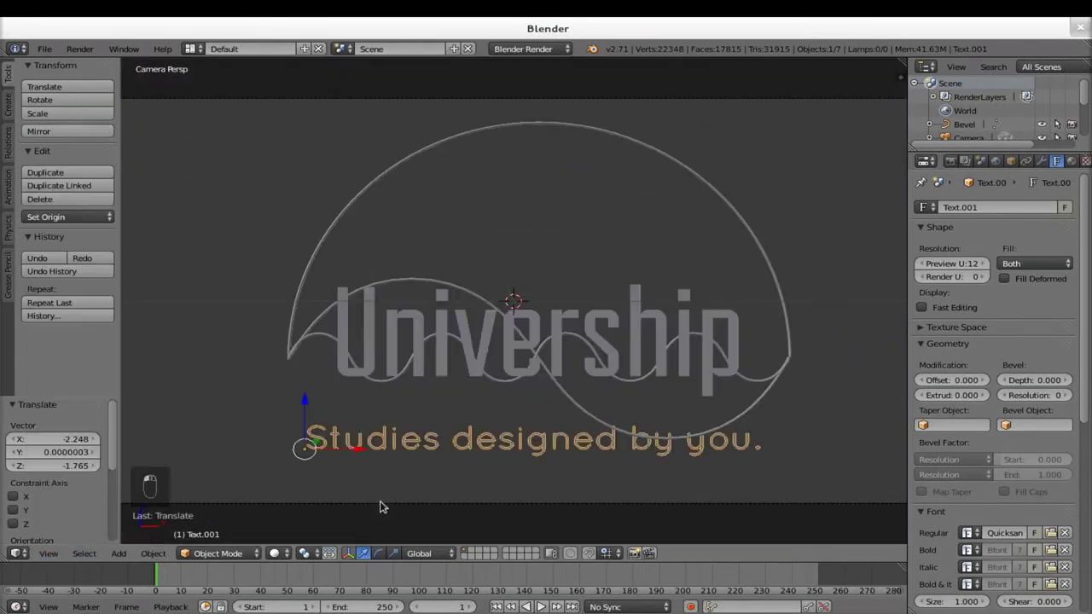
key("g")
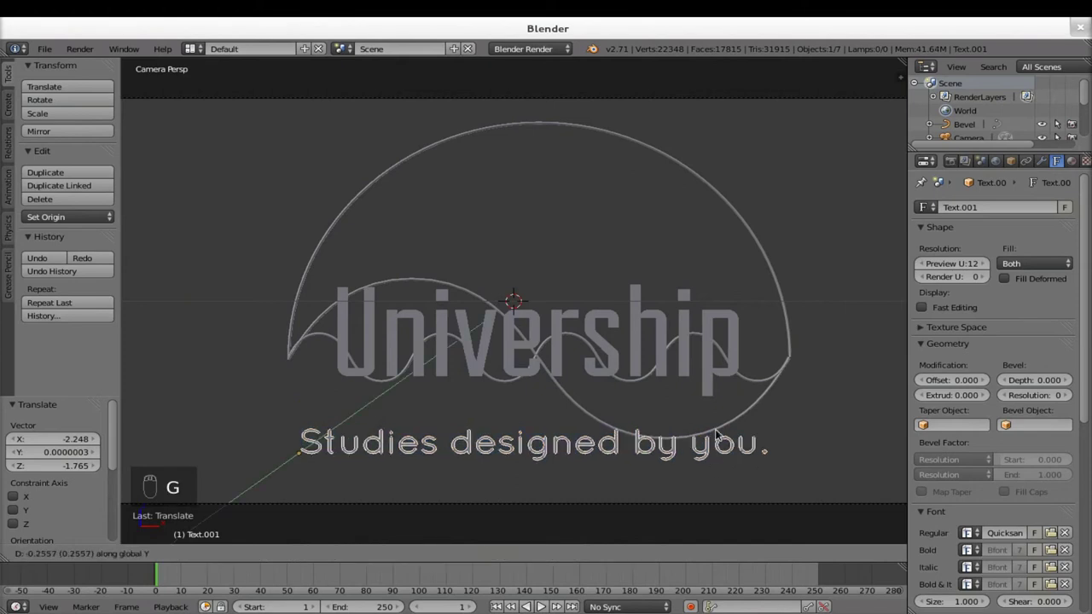
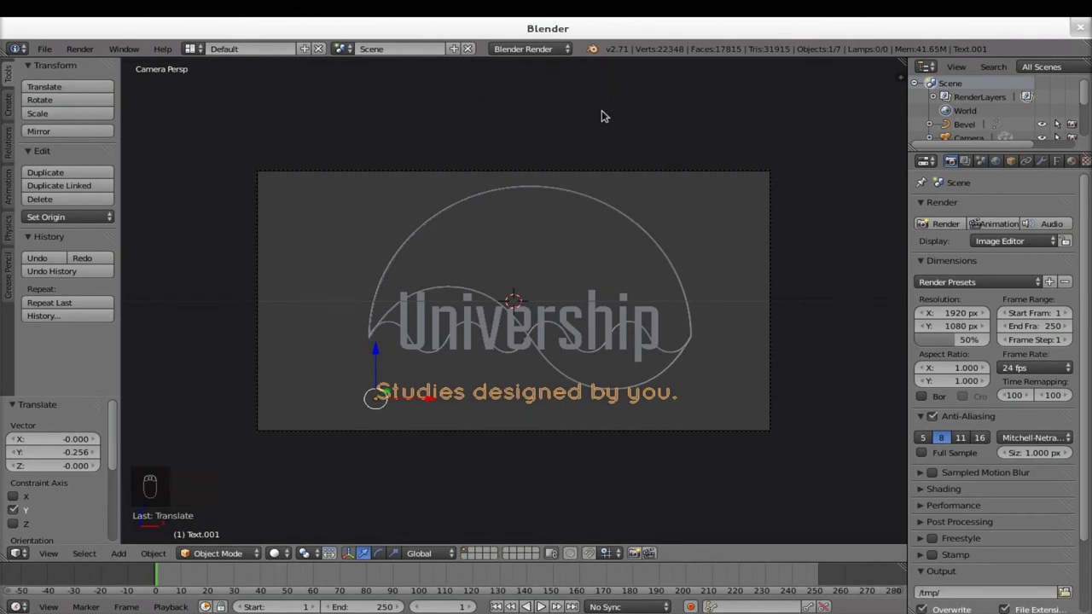
- Switch the render engine to Cycles and give the tagline a new Emission material at strength 1
left_click_drag(558, 52, 694, 269)
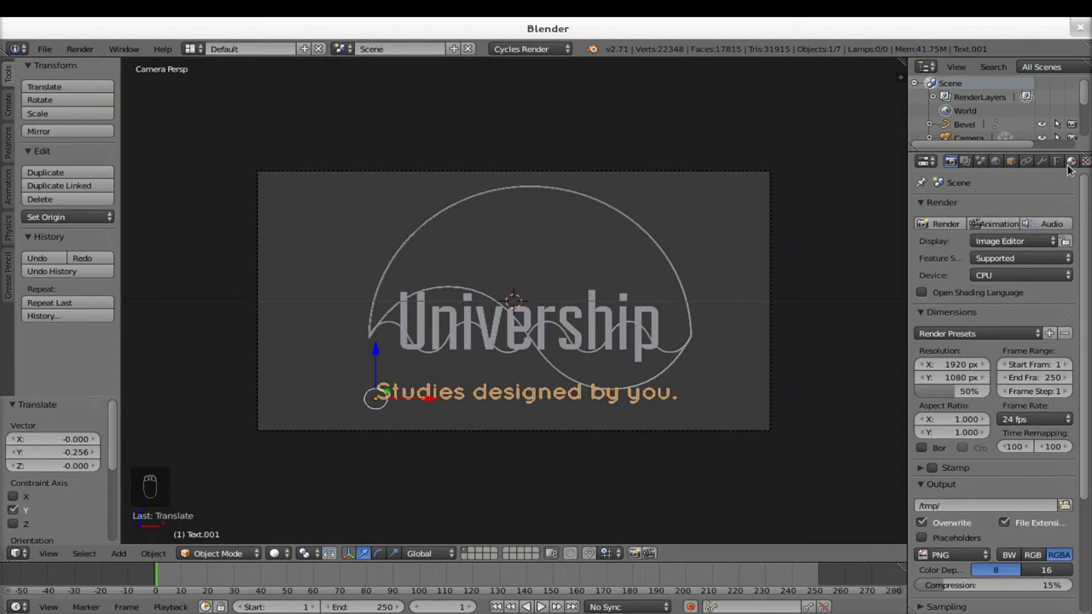
left_click_drag(646, 331, 647, 332)
left_click_drag(647, 332, 646, 332)
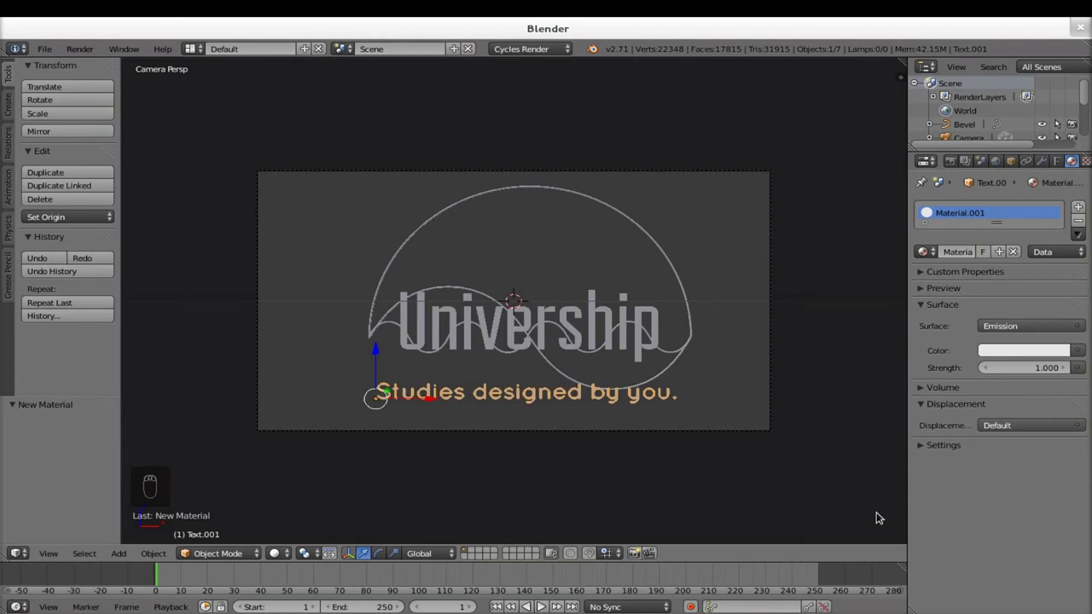
- Set the tagline's Material.001 emission colour to an off-white hex value
left_click_drag(646, 331, 646, 331)
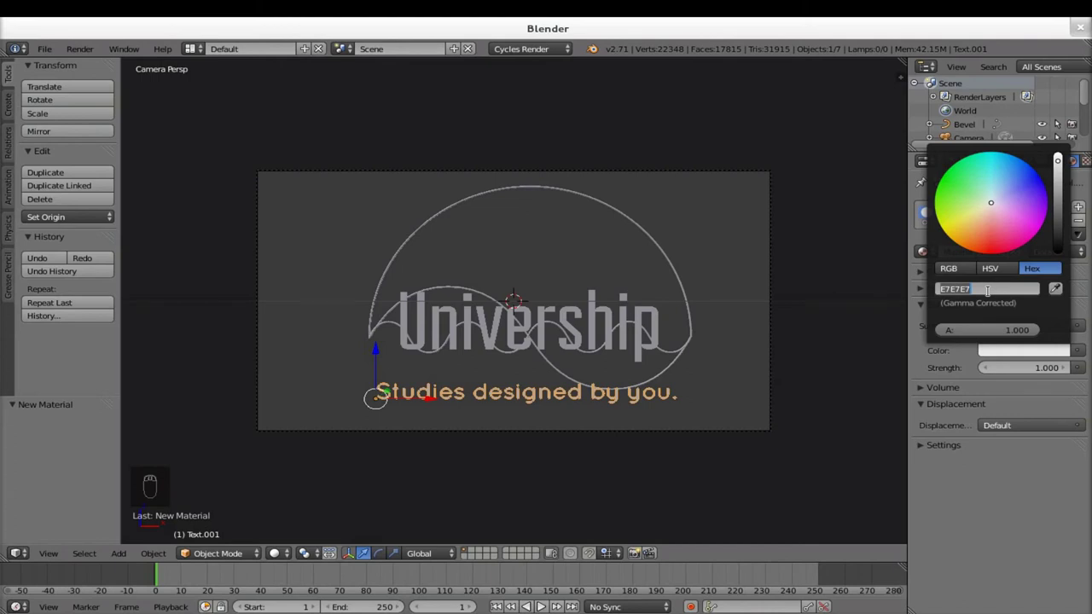
key("f")
key("f")
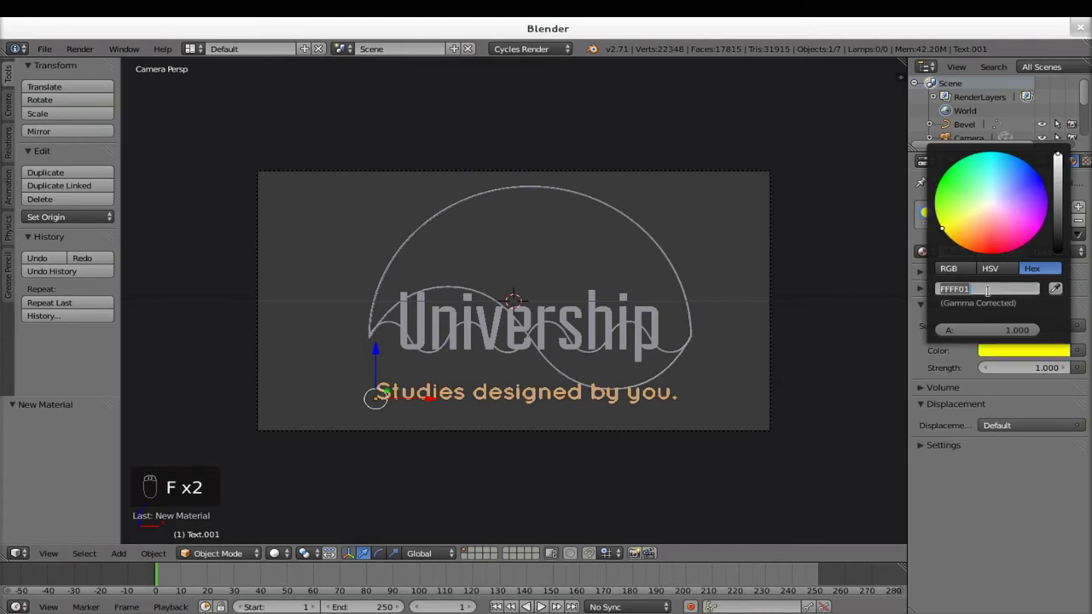
key("f")
key("f")
key("f")
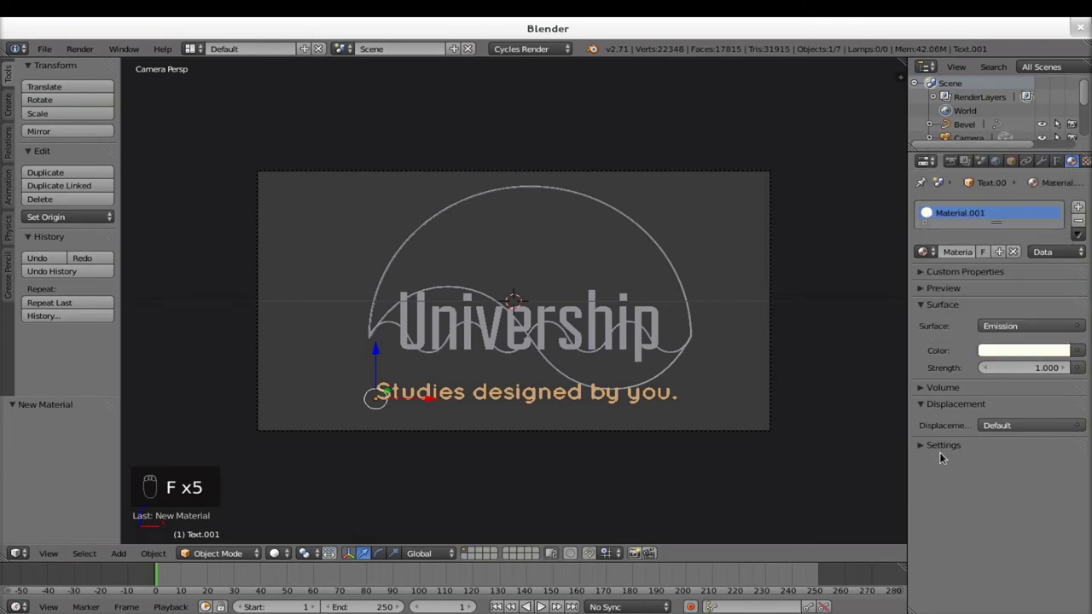
left_click_drag(646, 331, 646, 332)
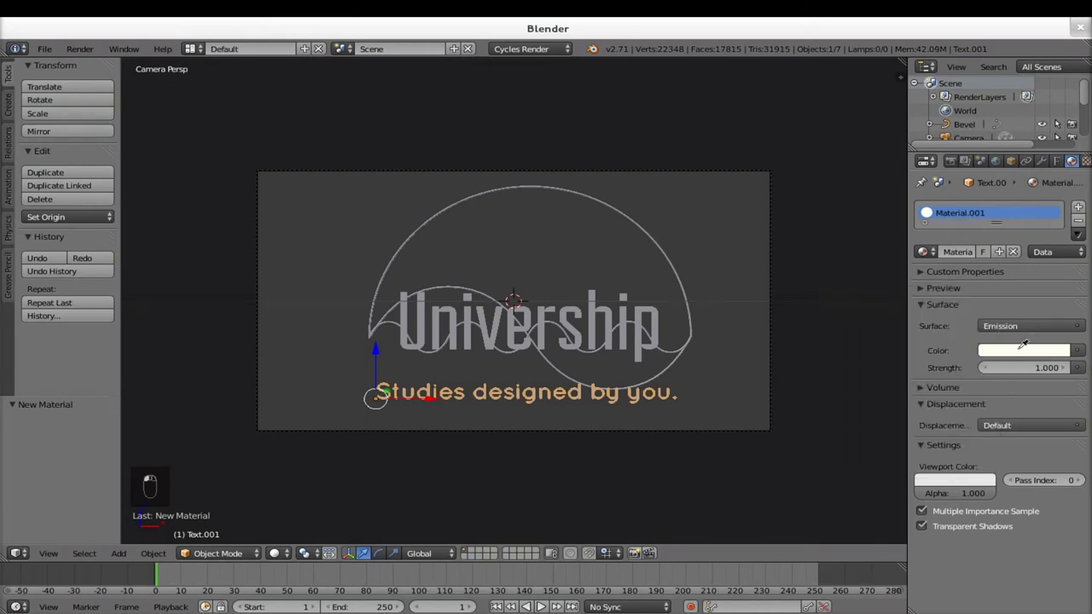
- Give the Univership title its own Emission material, Material.002, in the same pale grey
left_click_drag(647, 331, 474, 341)
left_click_drag(474, 341, 647, 332)
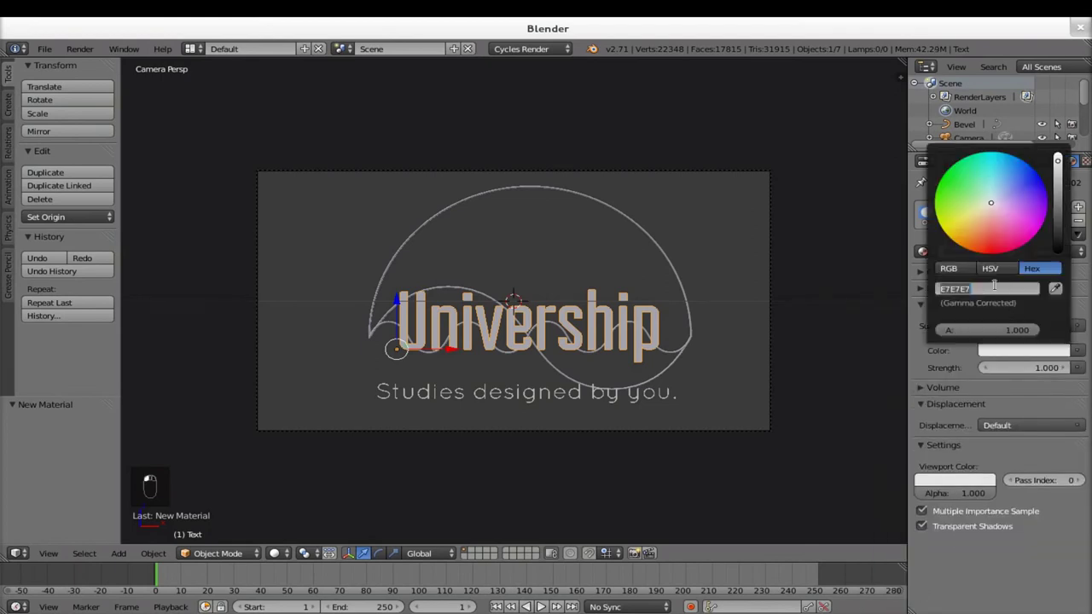
key("f")
key("f")
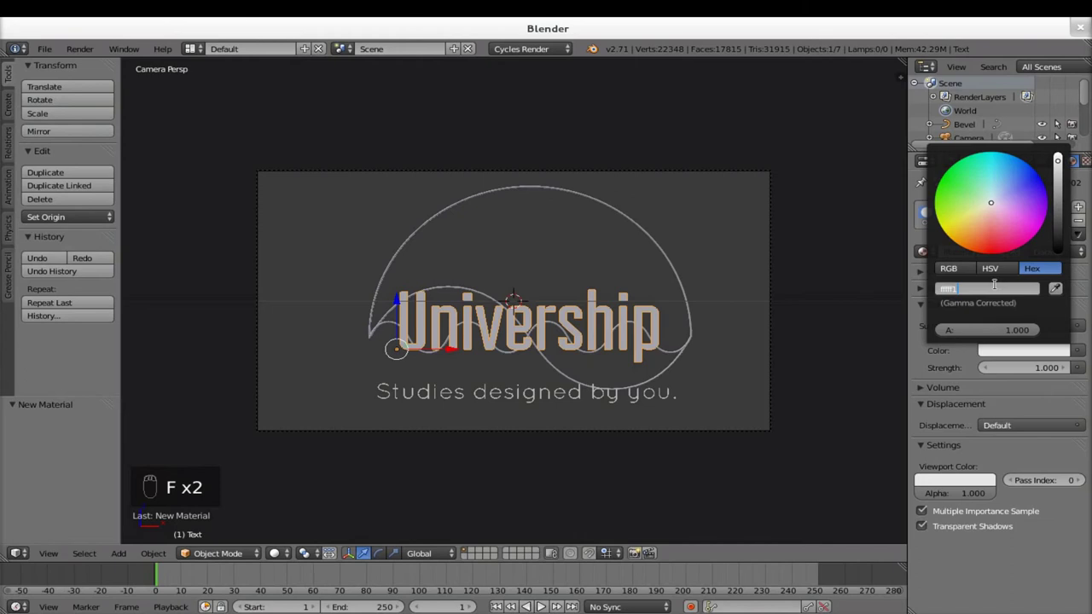
left_click_drag(647, 333, 647, 333)
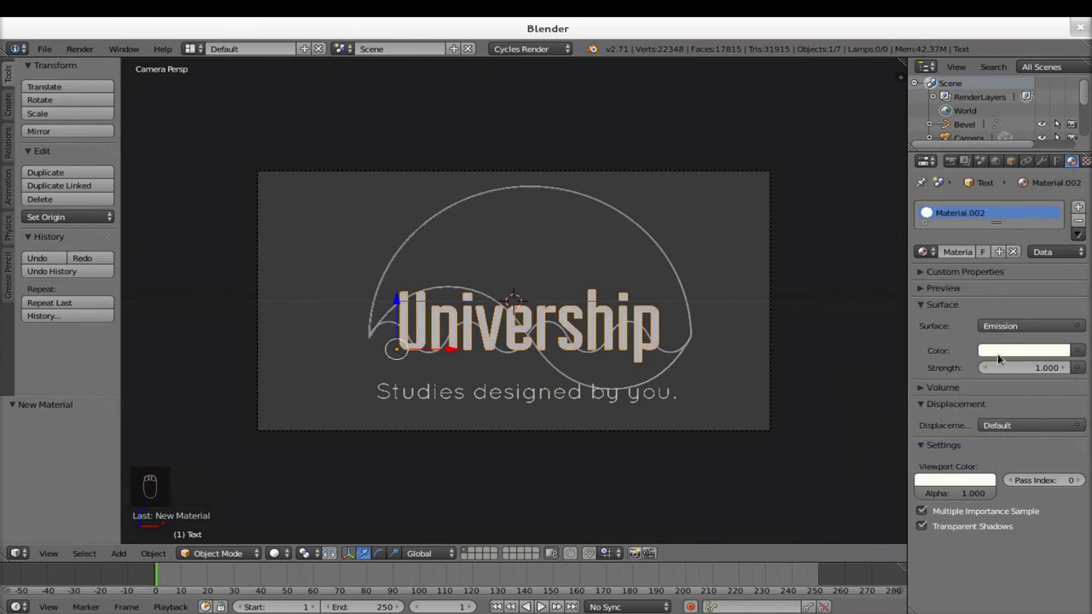
left_click_drag(537, 192, 991, 256)
- Give the arc curve a new Emission material coloured near-white FFFFF1
left_click(991, 255)
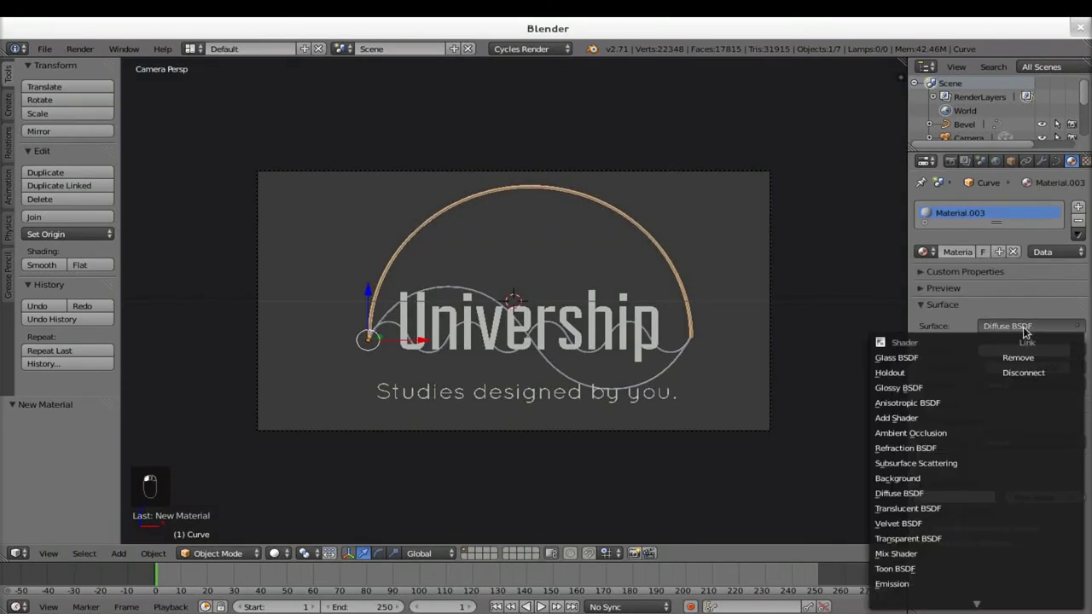
left_click_drag(1028, 351, 922, 385)
key("f")
key("f")
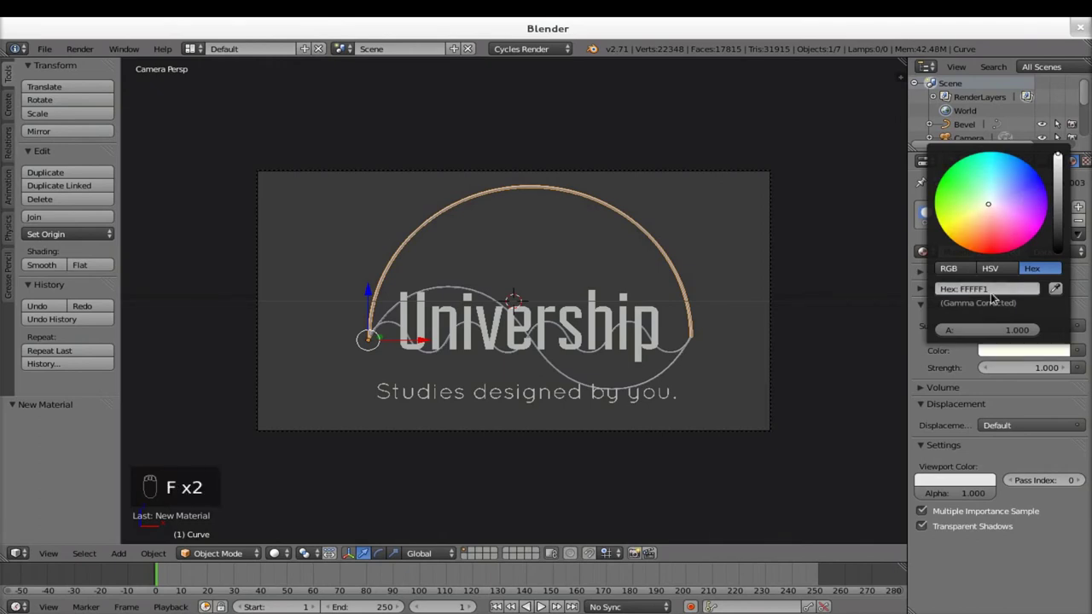
left_click_drag(961, 482, 922, 385)
- Give the first wavy curve an emissive blue Material.004
left_click_drag(921, 386, 454, 293)
left_click_drag(454, 293, 1065, 313)
middle_click(1065, 313)
left_click_drag(983, 257, 1029, 361)
middle_click(1032, 355)
left_click_drag(1031, 355, 922, 385)
left_click_drag(922, 385, 947, 483)
left_click_drag(947, 483, 922, 386)
- Give the wavy curve under the title a new emissive Material.005
left_click_drag(1023, 355, 674, 352)
right_click(673, 352)
left_click_drag(943, 336, 917, 587)
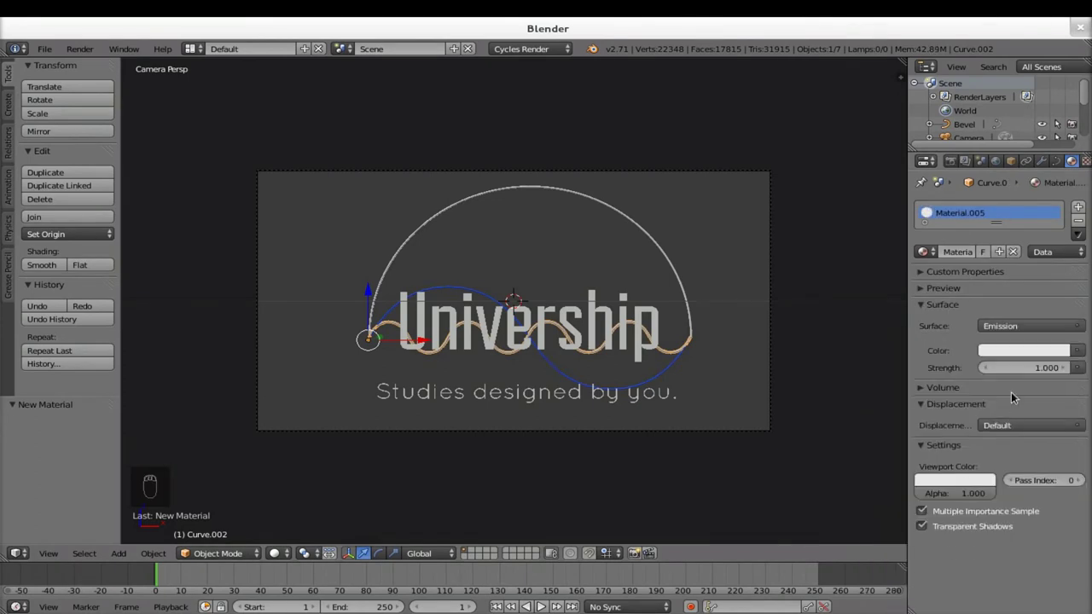
- Set Material.005's emission colour on the wavy curve to red C90000
left_click_drag(1029, 353, 921, 385)
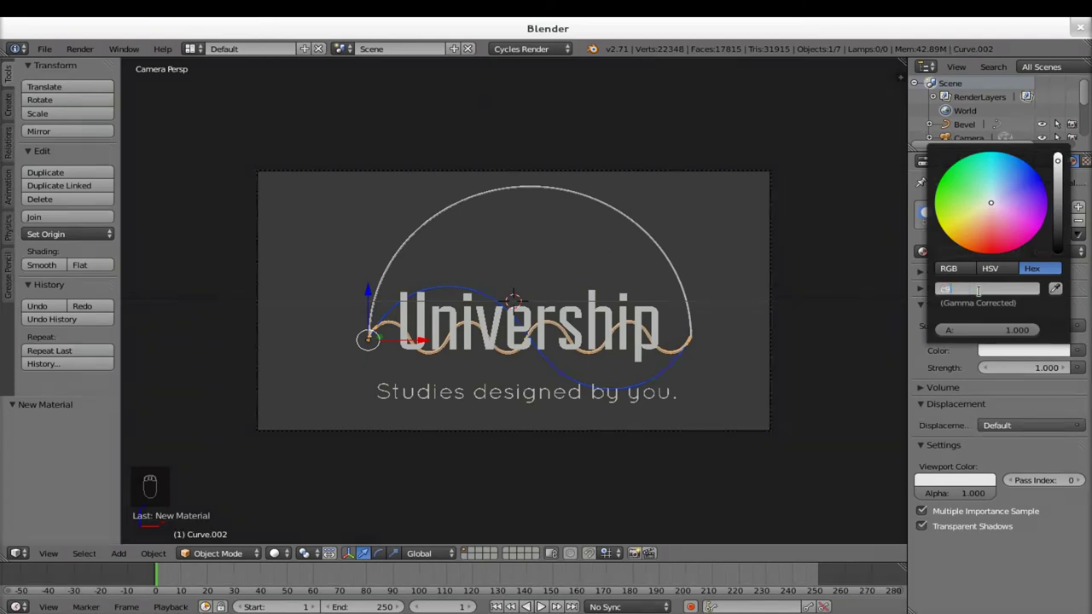
key("0")
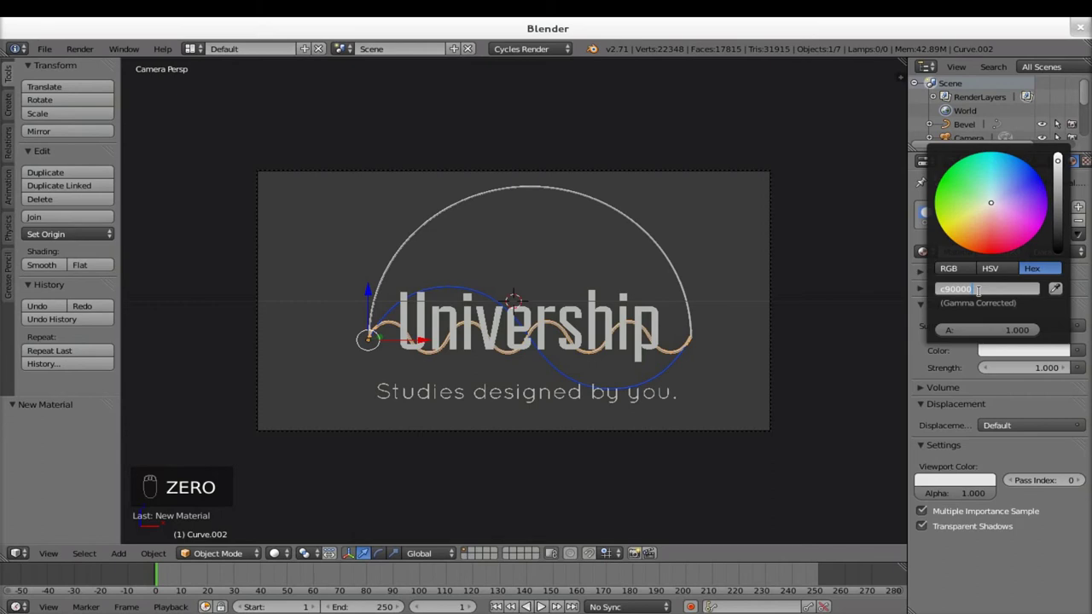
left_click_drag(932, 487, 922, 386)
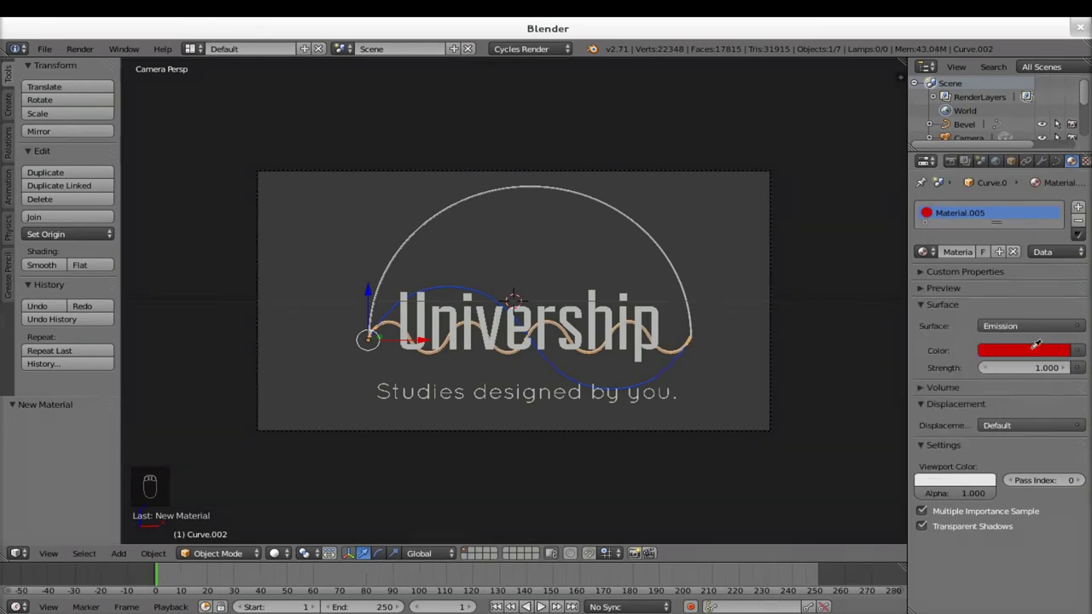
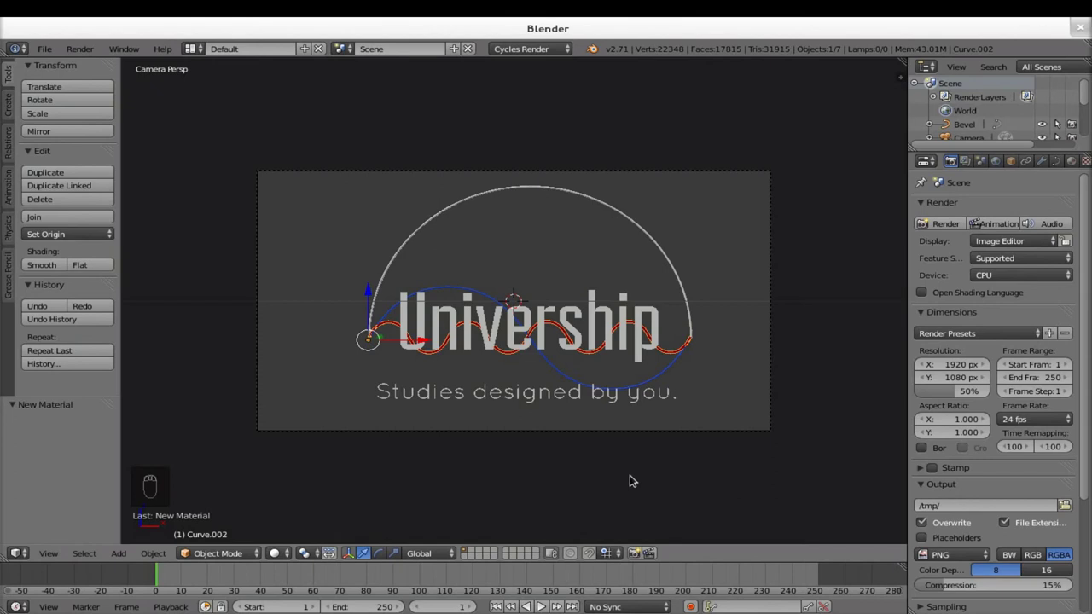
- Set the End Frame to 200 in Dimensions and move the timeline to around frame 160
left_click_drag(953, 166, 1049, 370)
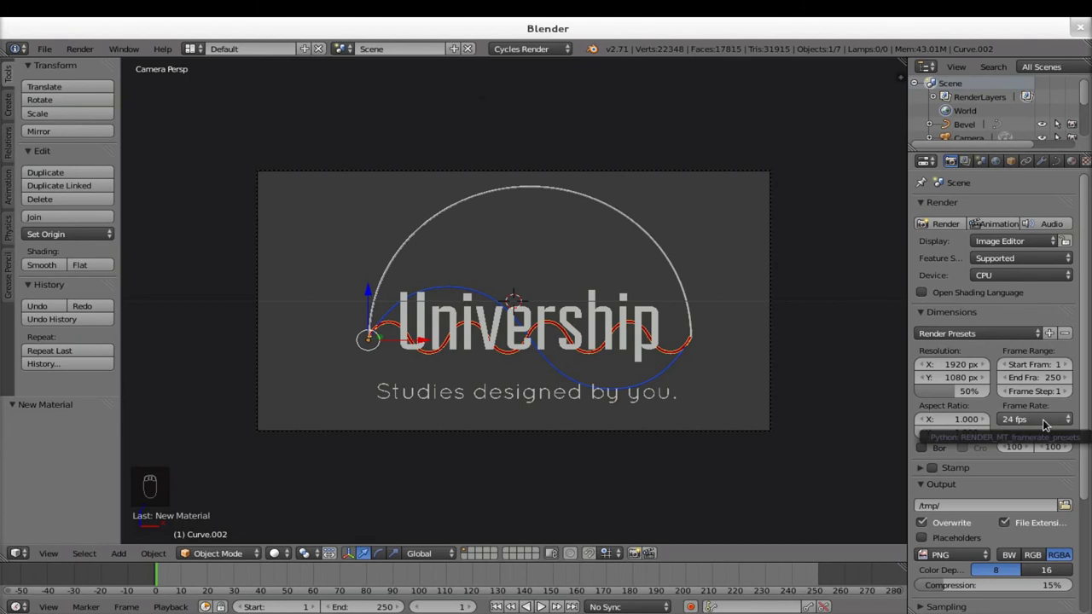
left_click_drag(922, 465, 921, 466)
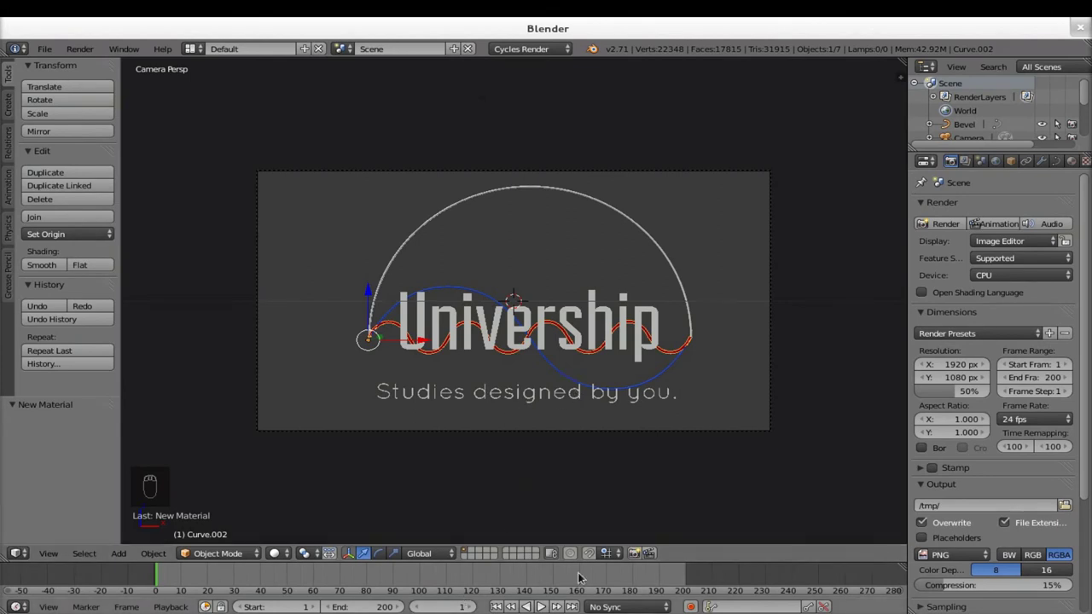
left_click_drag(586, 576, 689, 581)
middle_click(689, 581)
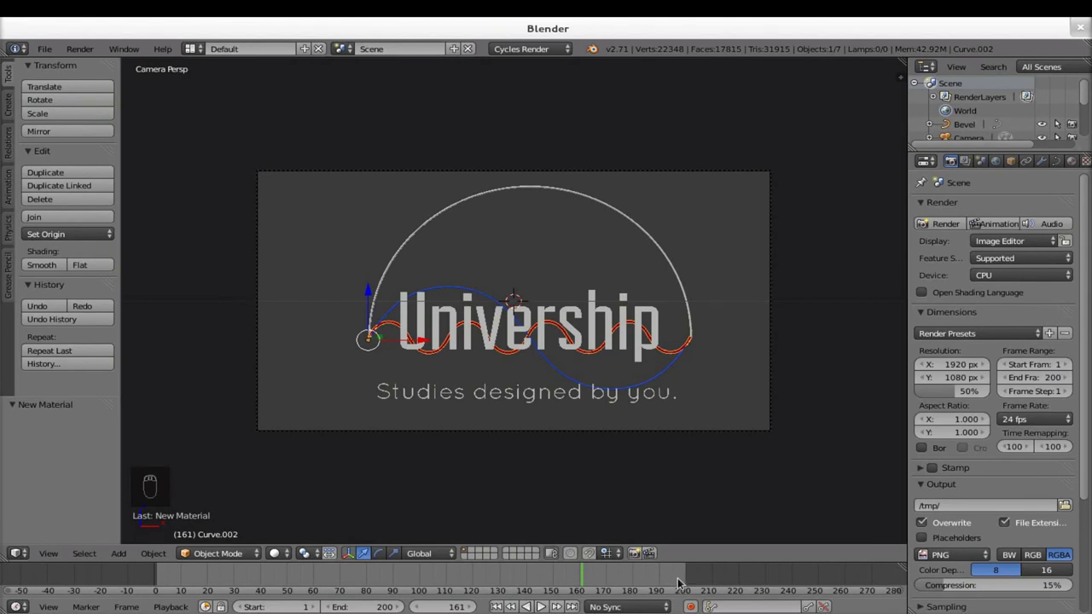
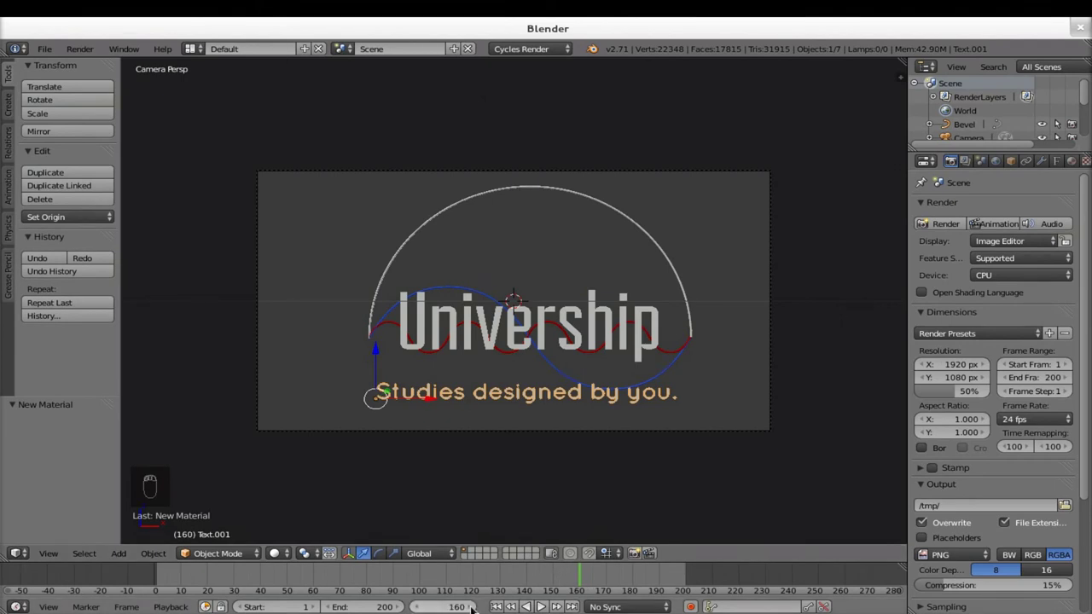
- Keyframe the tagline's location at frame 160, then lower it below the frame and key it at frame 120
key("i")
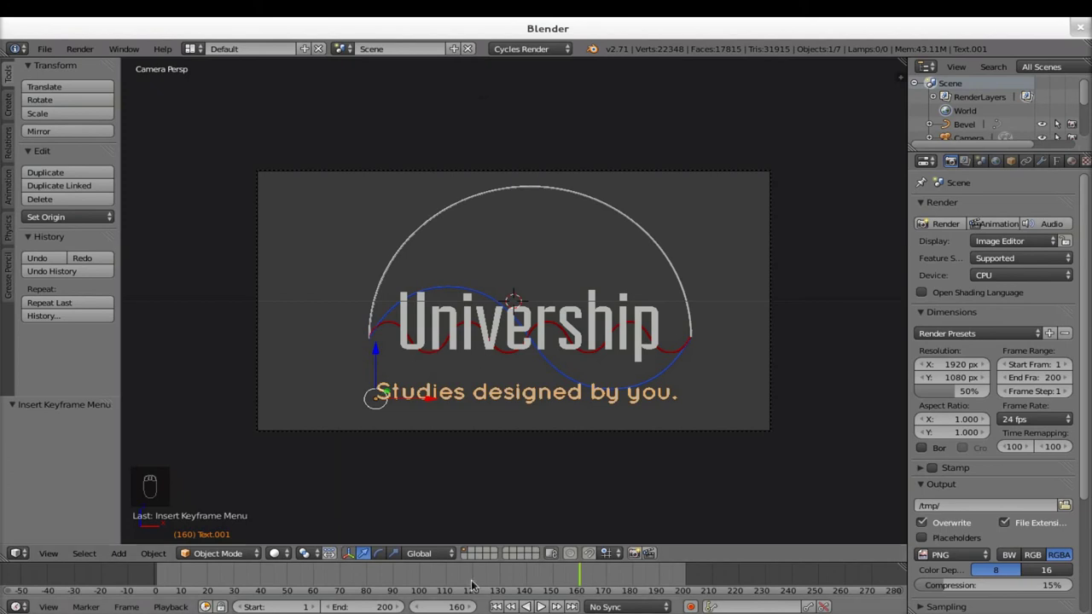
left_click_drag(476, 584, 442, 461)
key("Right")
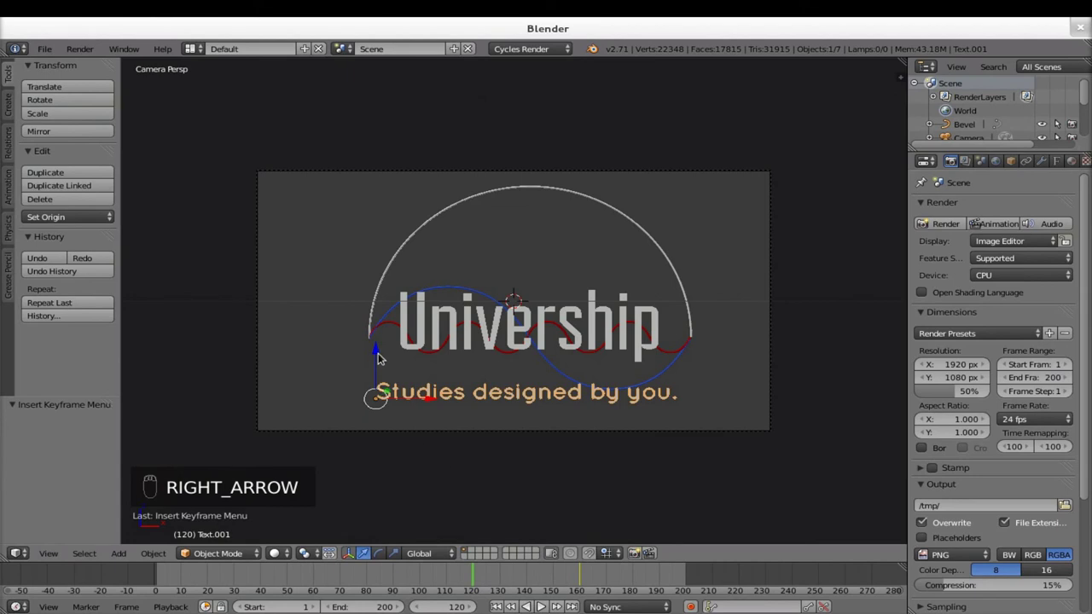
left_click_drag(381, 356, 379, 415)
key("i")
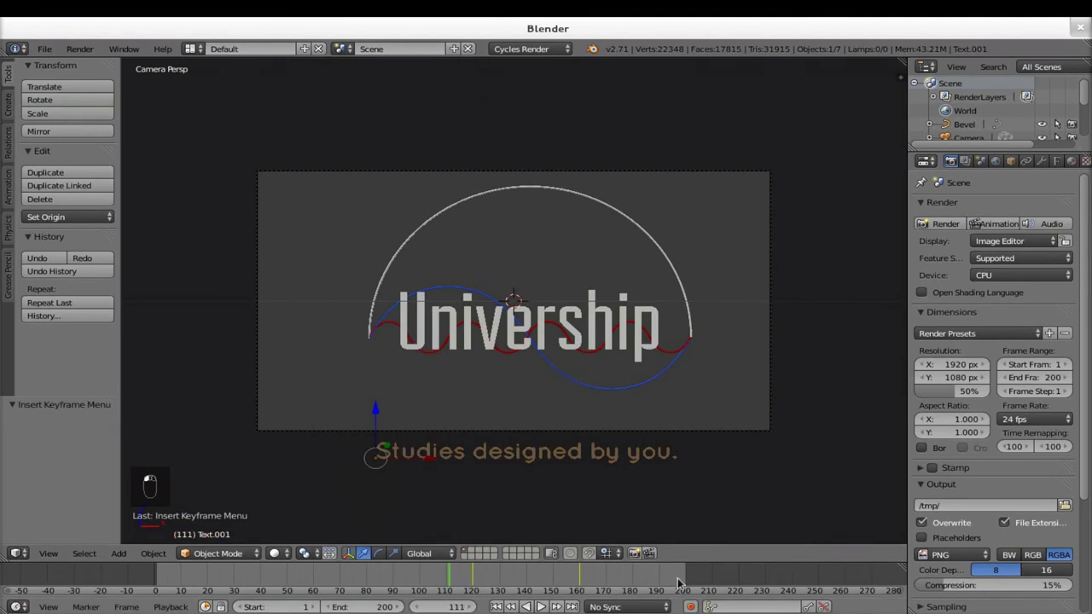
- Play back the animation twice to check the tagline sliding up into place
key("alt+a")
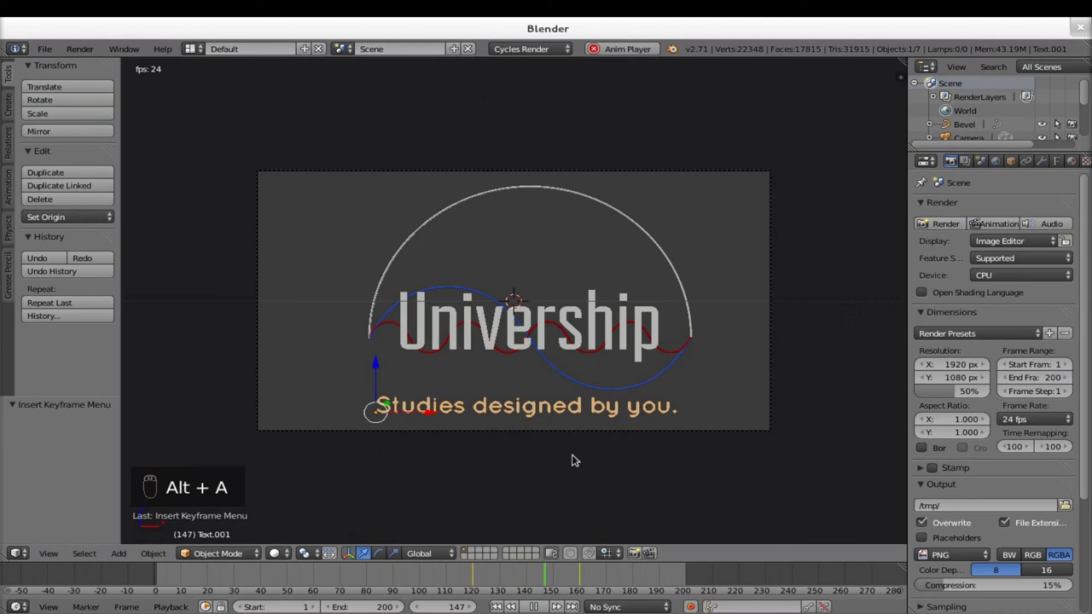
key("alt+a")
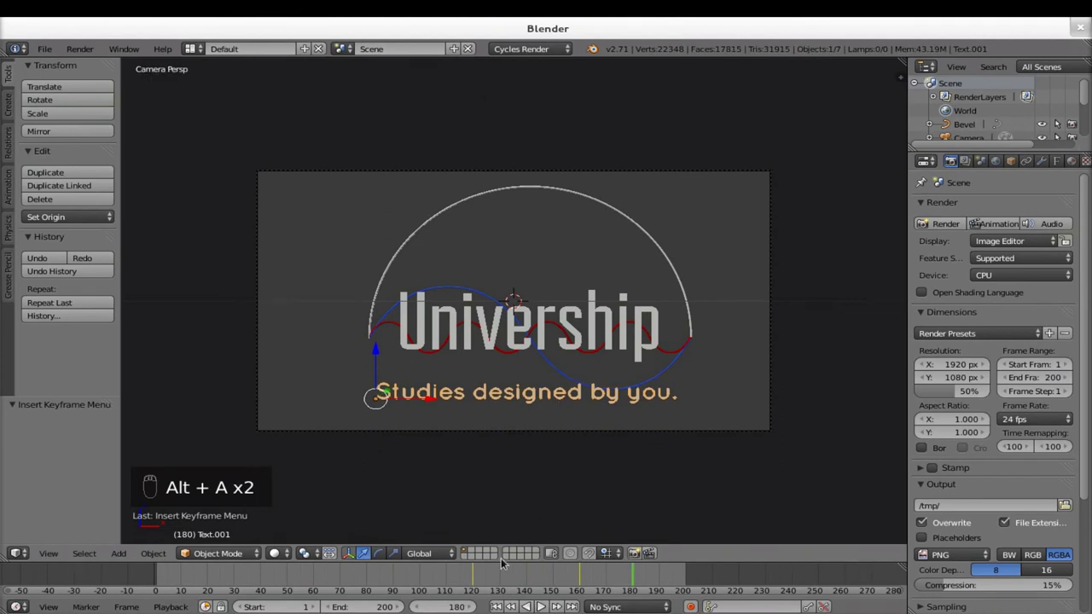
left_click_drag(446, 578, 468, 576)
key("alt+a")
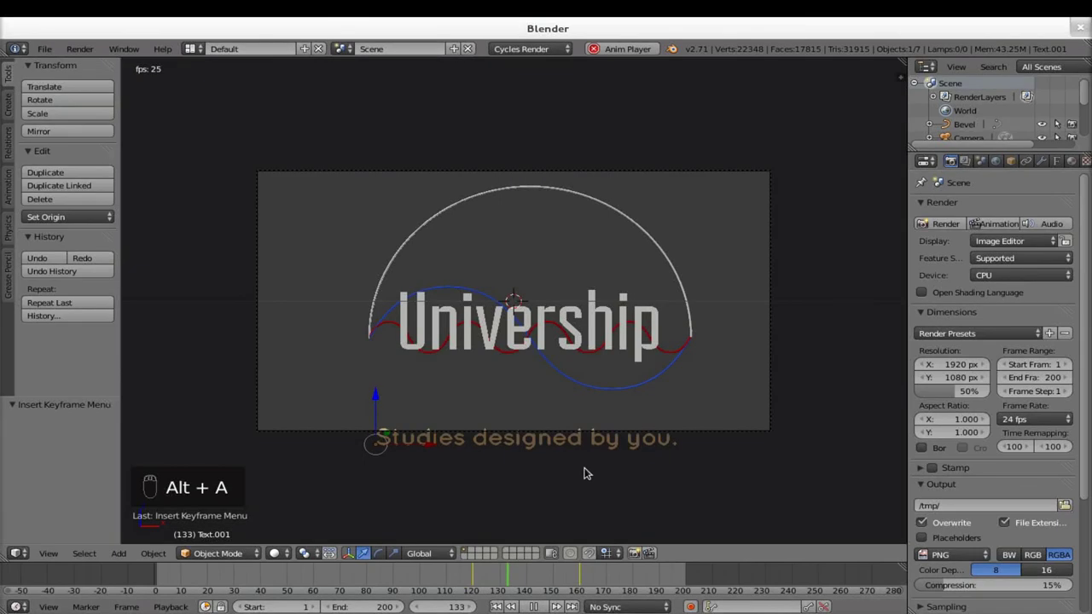
key("alt+a")
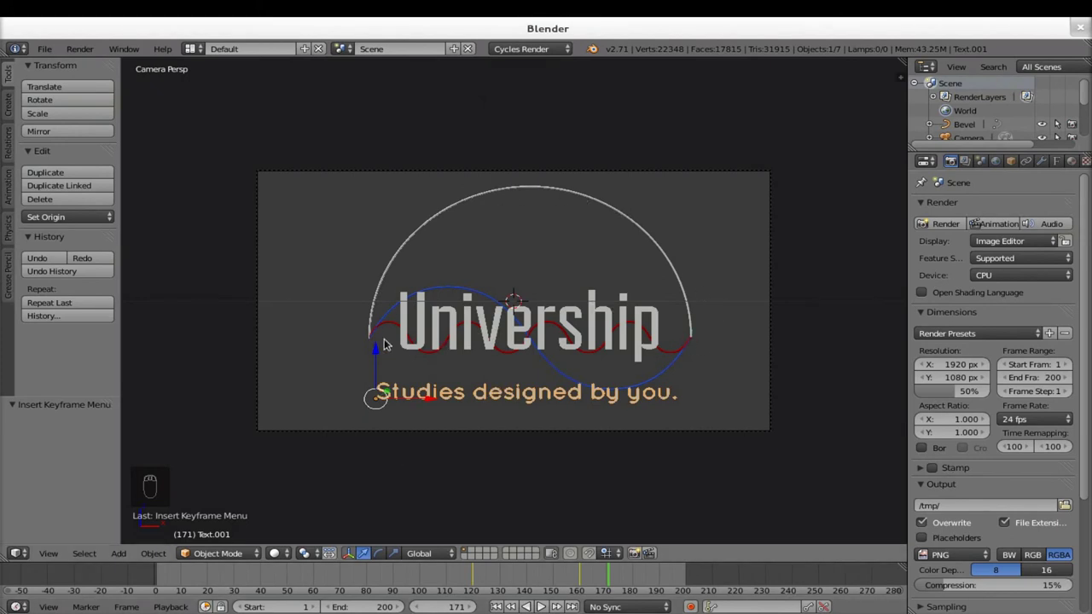
left_click_drag(397, 329, 136, 575)
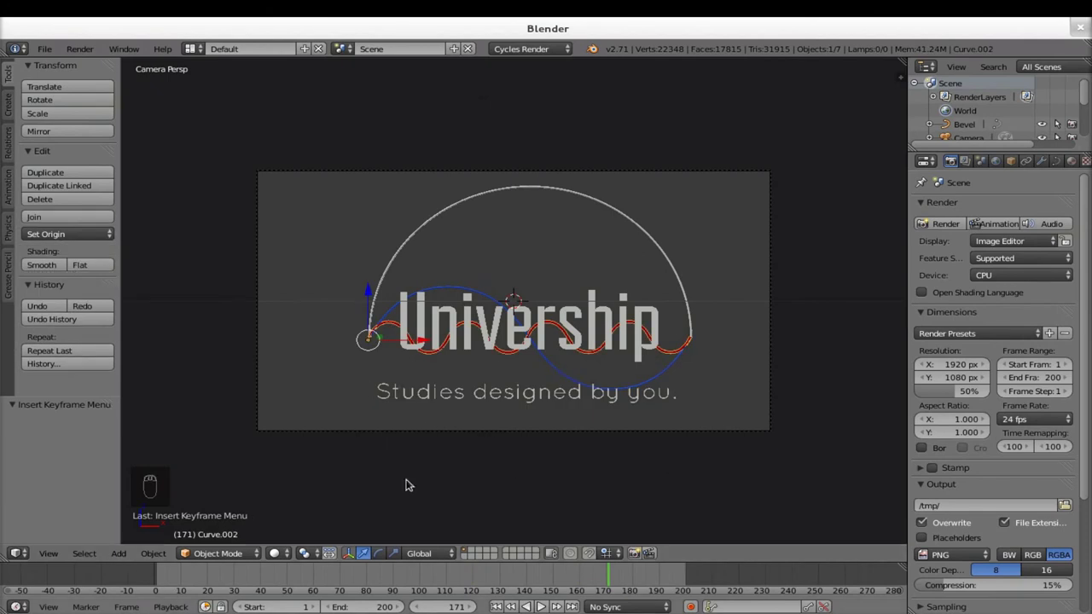
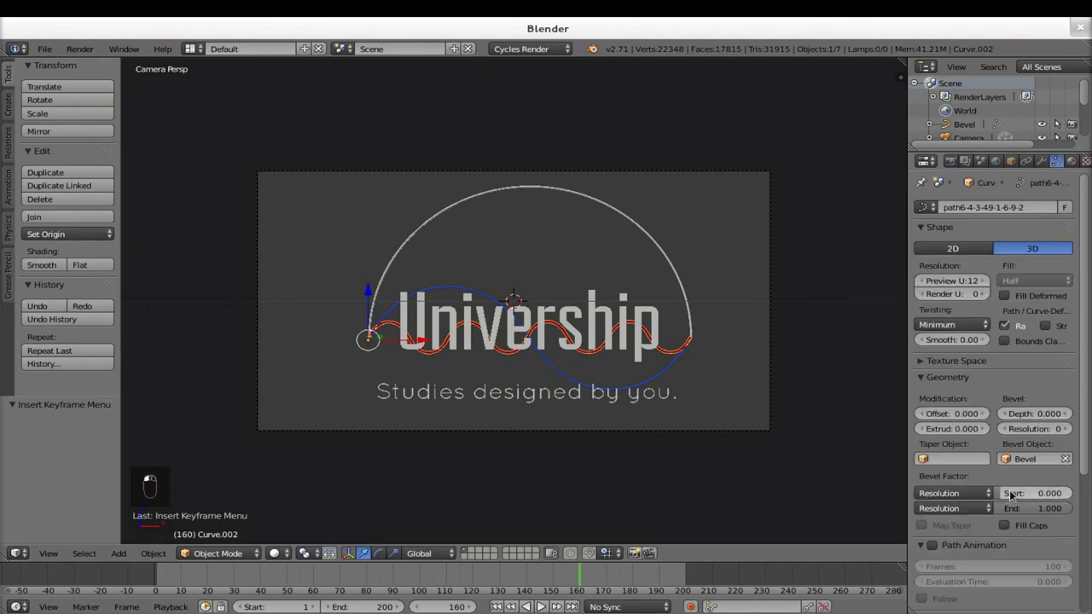
- Keyframe the red wave's Bevel Start at 0 on frame 160 and 1 at an earlier frame, then play it back
middle_click(1016, 498)
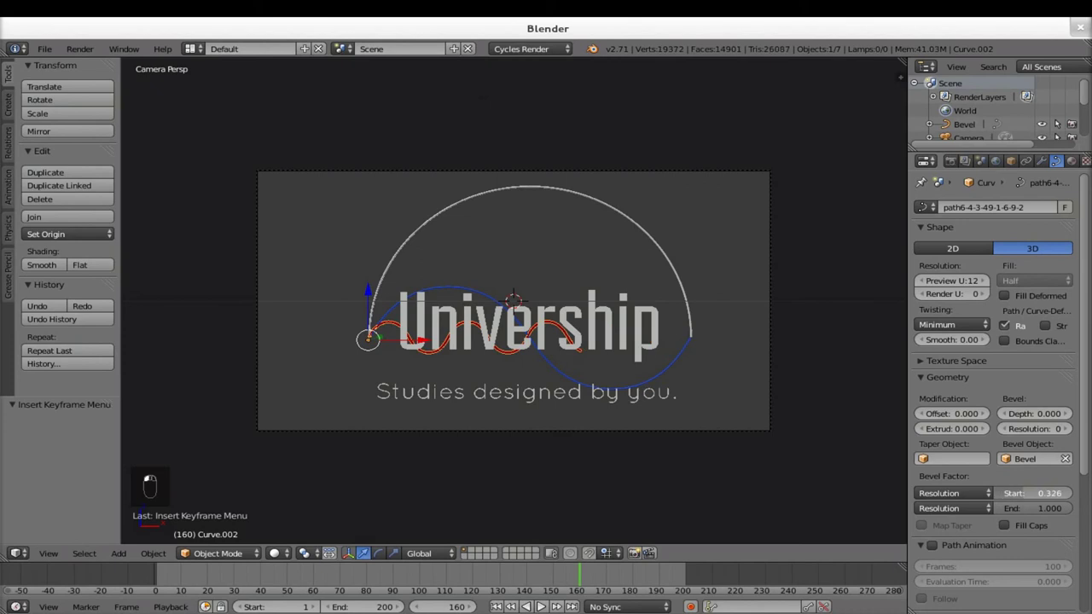
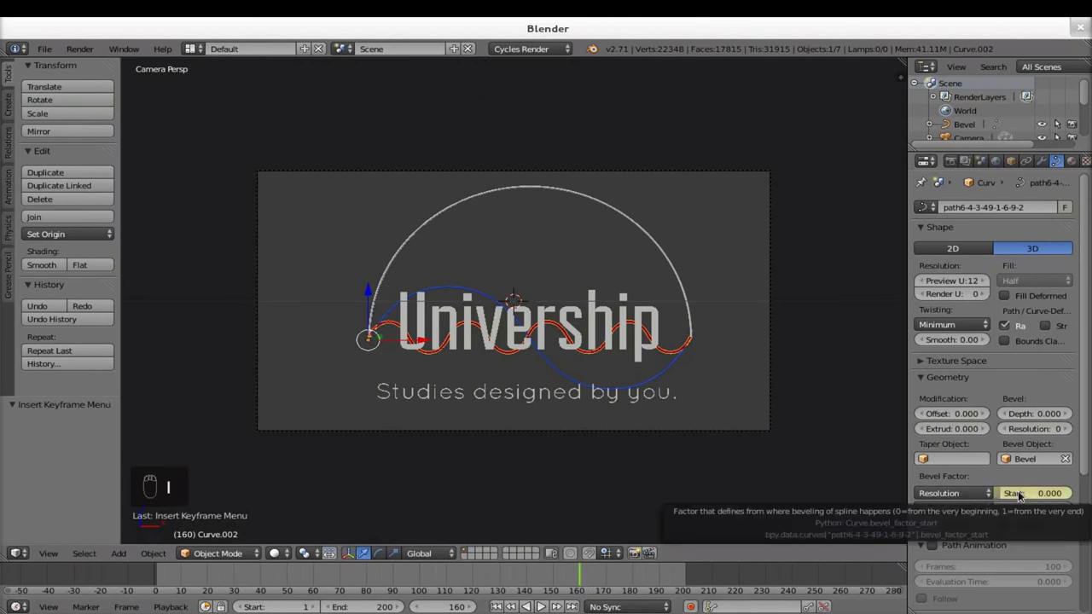
key("i")
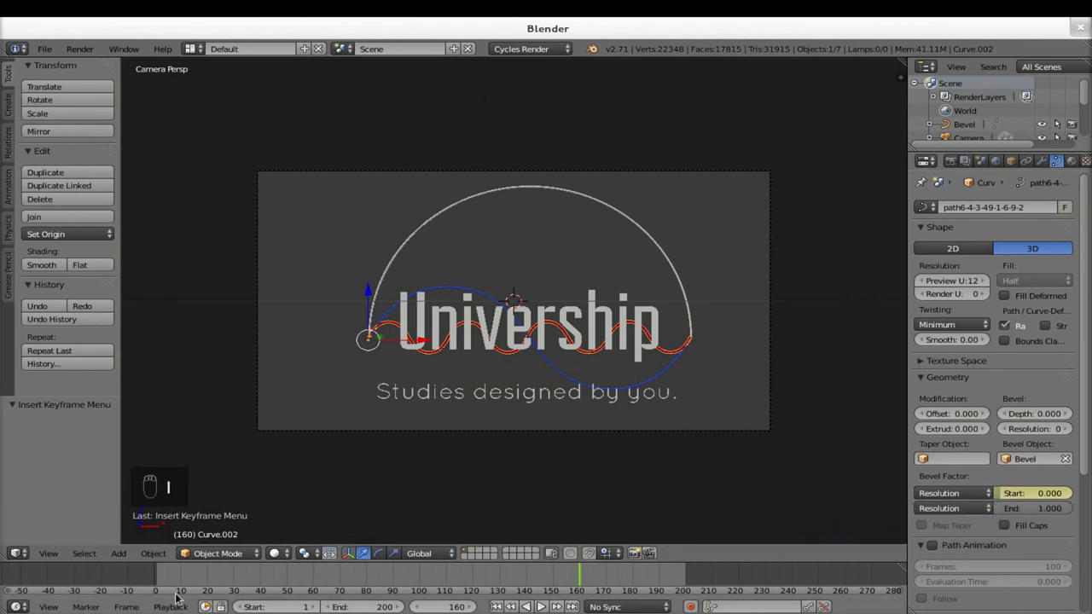
left_click_drag(163, 584, 921, 358)
left_click_drag(922, 359, 1050, 498)
key("i")
key("alt+a")
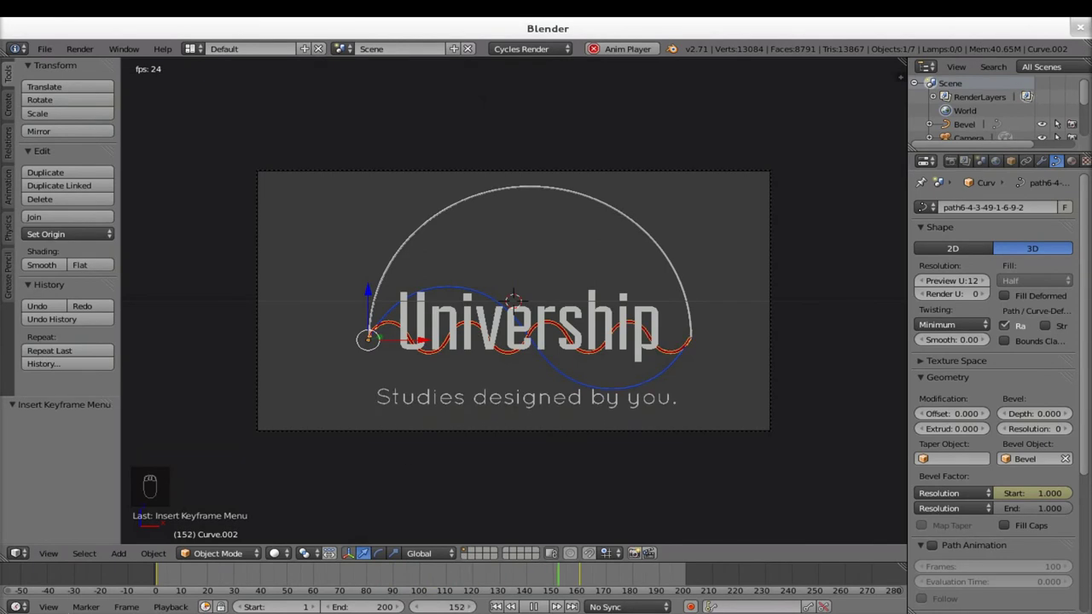
key("alt+a")
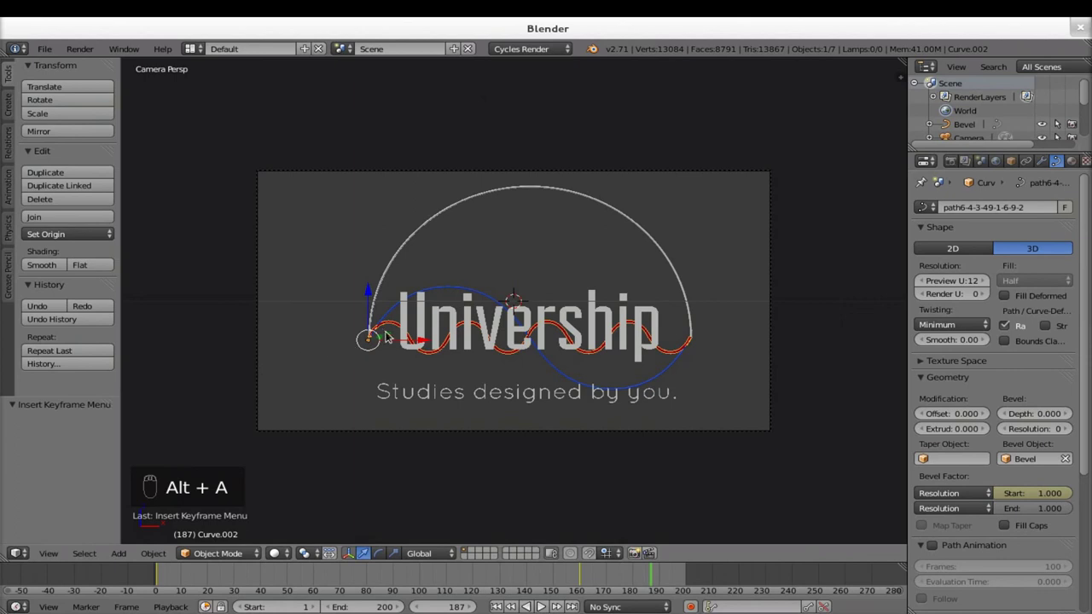
- Keyframe the blue wave's Bevel Start at 0 on frame 160 and 1 on frame 20
left_click_drag(390, 315, 218, 593)
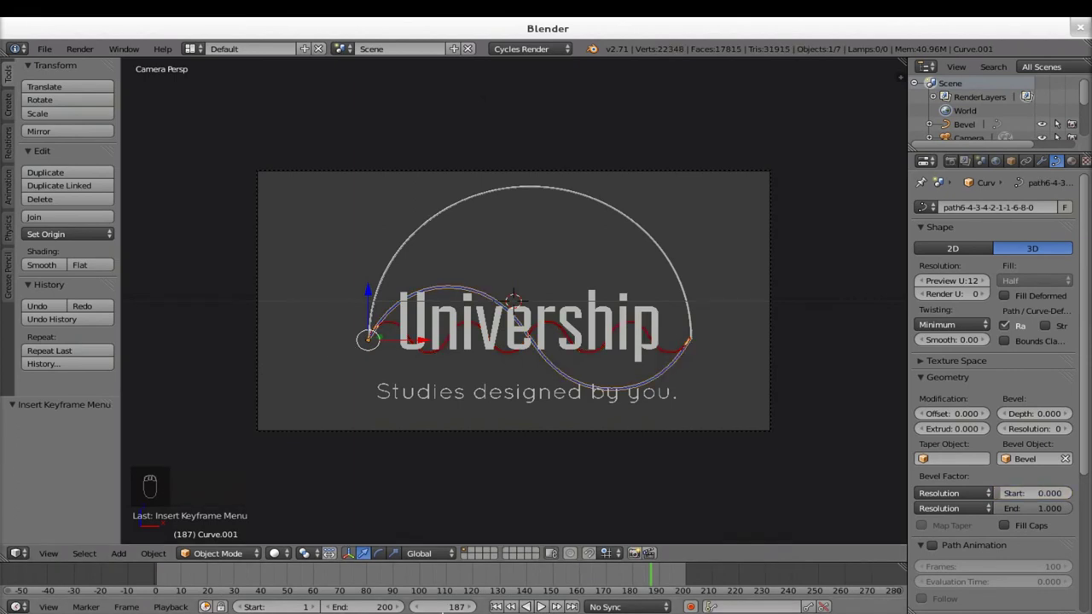
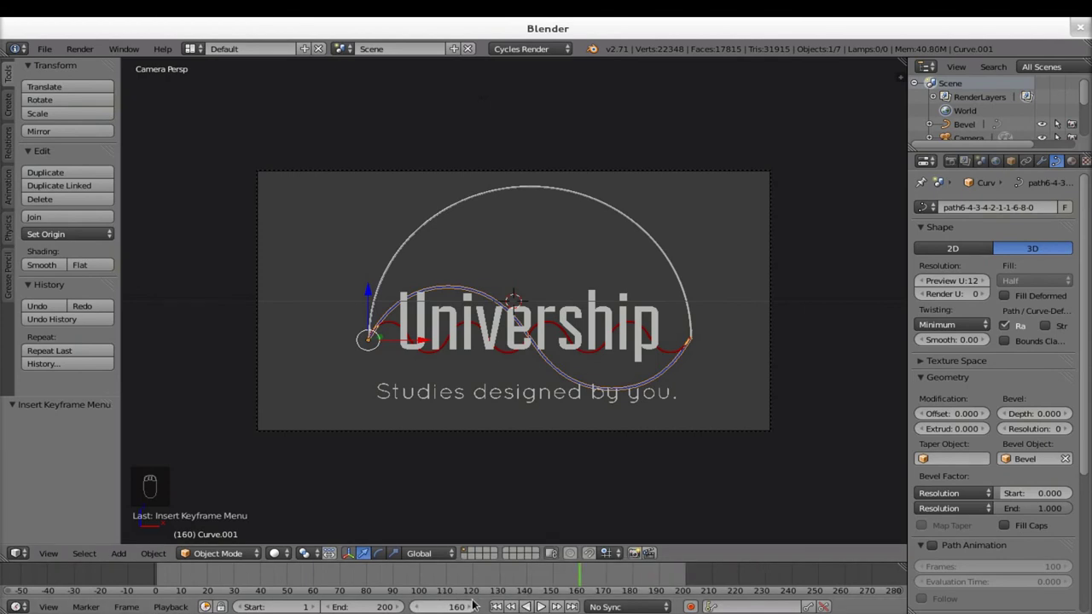
key("i")
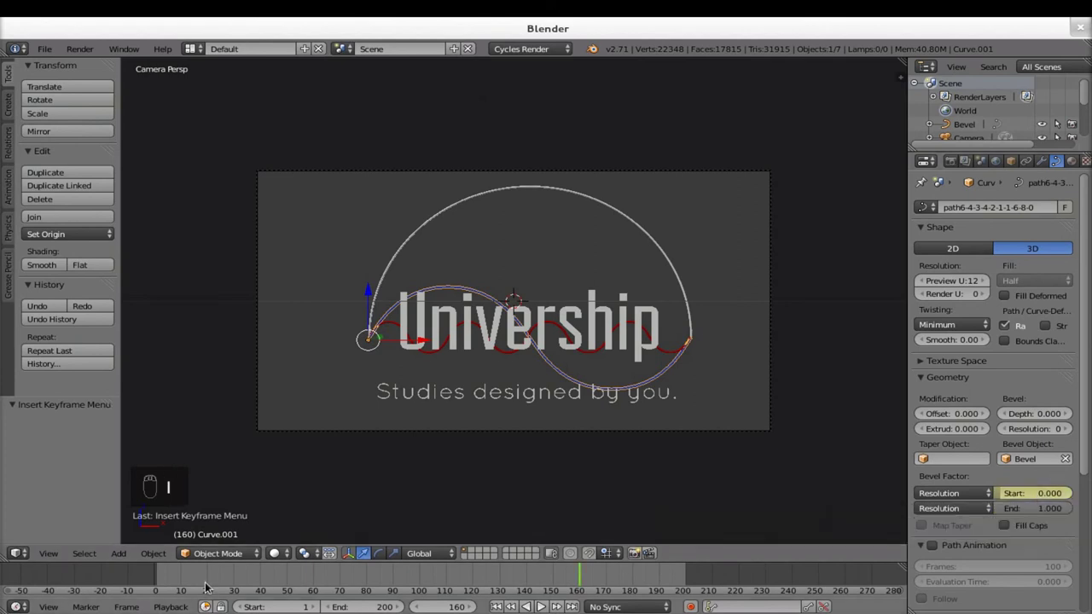
left_click_drag(212, 584, 998, 497)
middle_click(999, 497)
left_click_drag(921, 358, 921, 358)
left_click_drag(921, 358, 1040, 495)
key("i")
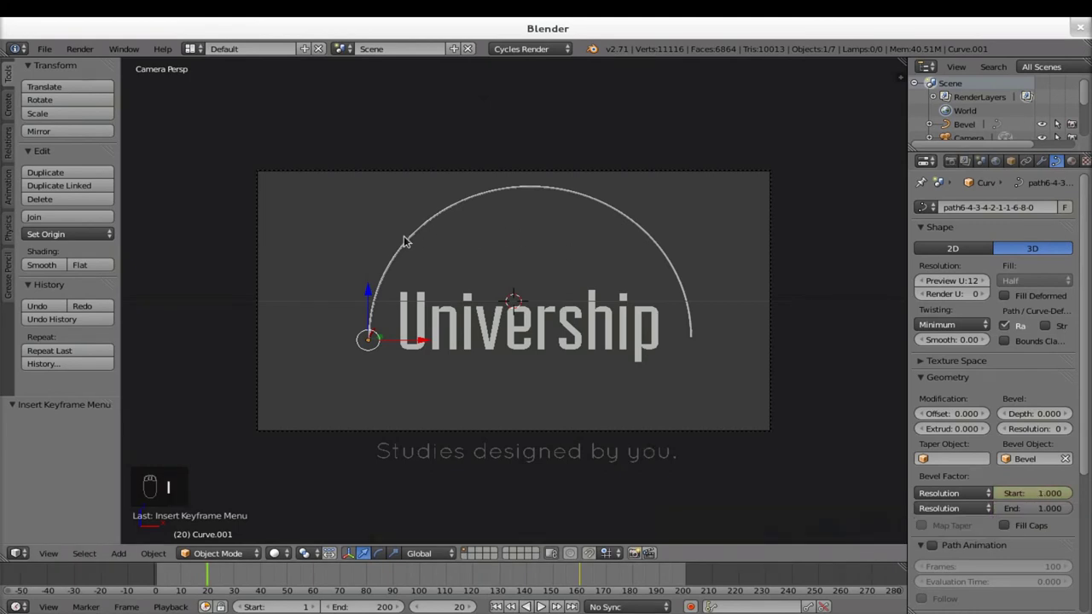
left_click_drag(922, 358, 922, 358)
middle_click(922, 358)
left_click_drag(922, 358, 921, 358)
- Key the arc's Bevel Start fully drawn at frame 160 and check it partly grown at frame 40
left_click_drag(922, 358, 922, 359)
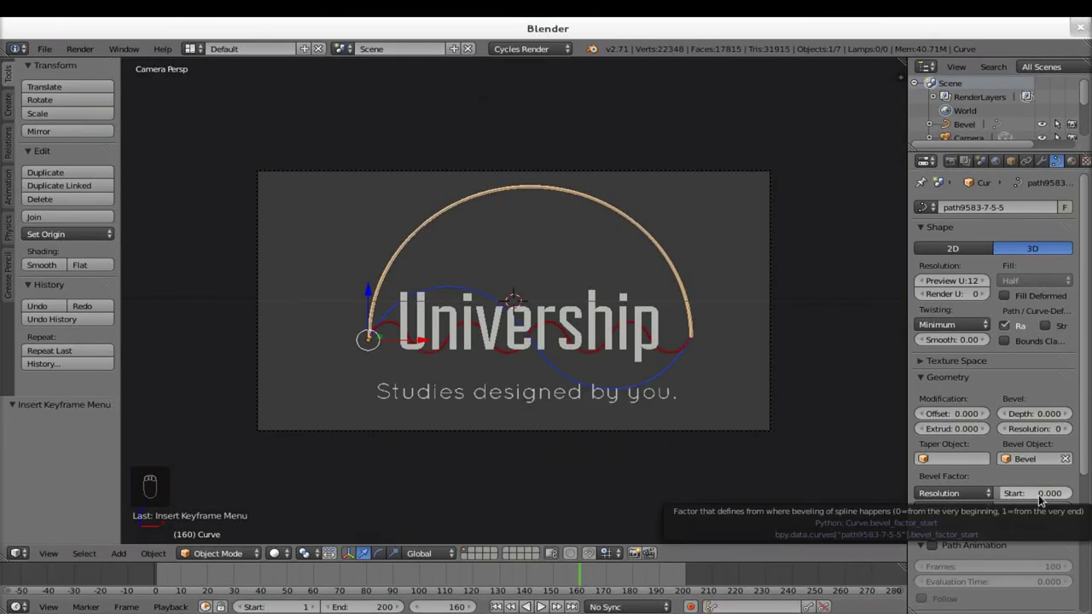
key("i")
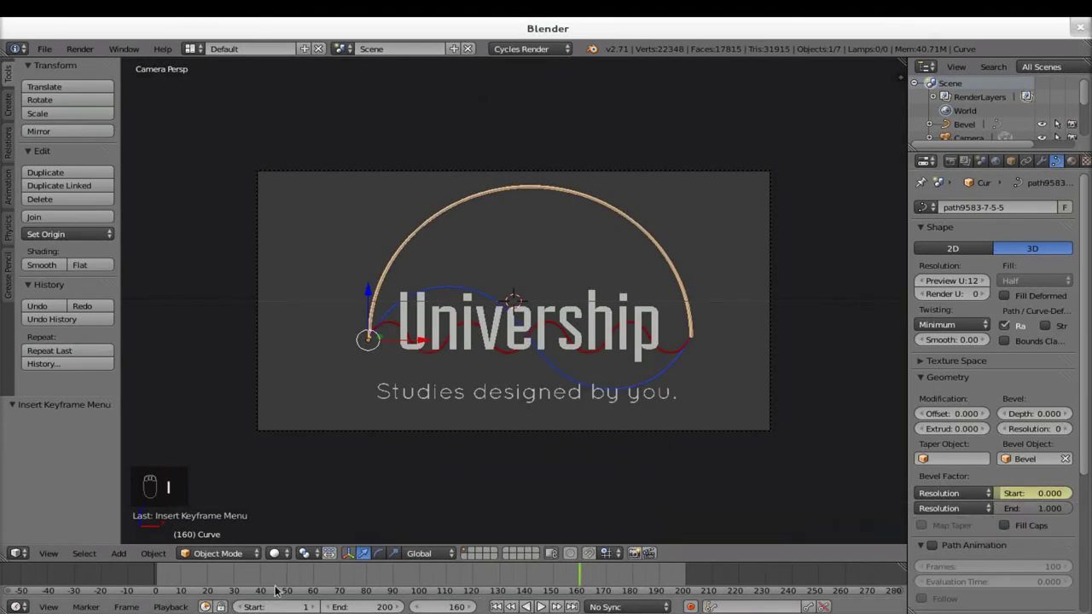
left_click_drag(922, 359, 921, 358)
left_click_drag(904, 367, 1010, 495)
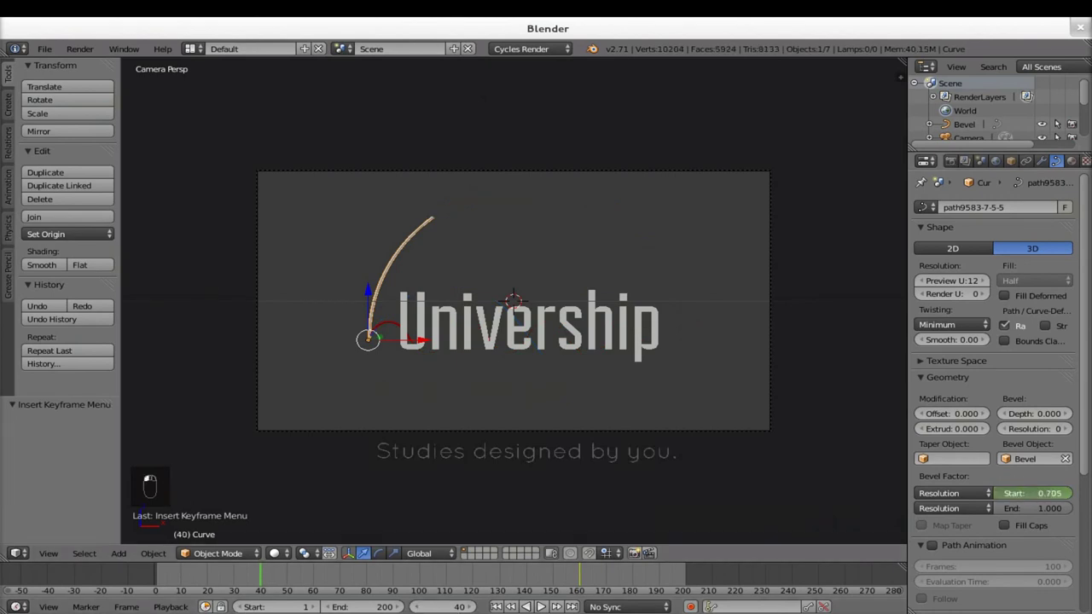
middle_click(1061, 495)
- Key the arc's earlier bevel start and play back to preview it growing in
key("i")
left_click_drag(133, 578, 153, 581)
key("alt+a")
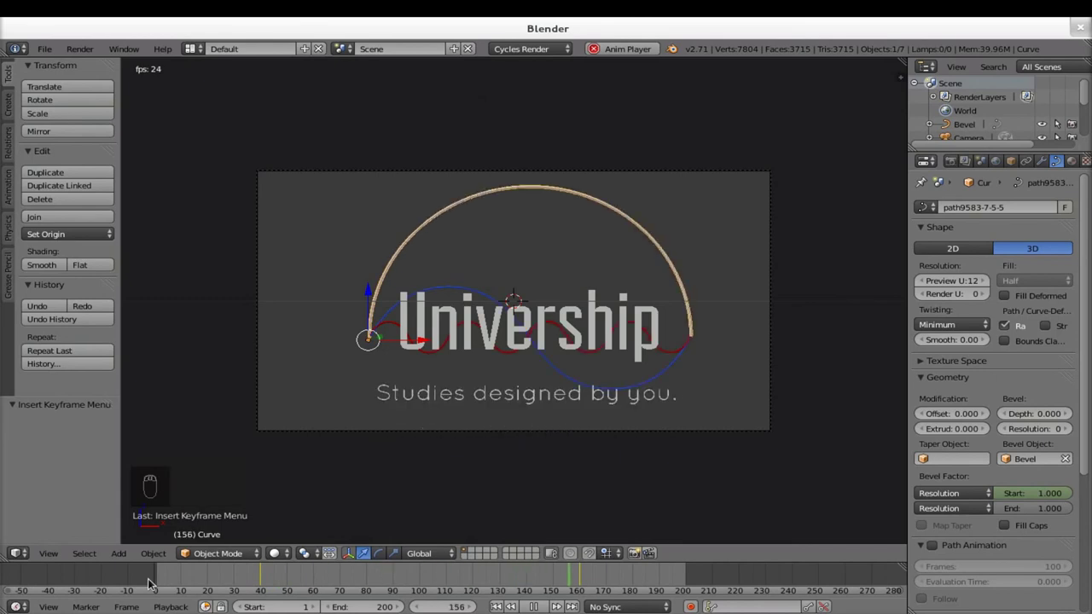
key("alt+a")
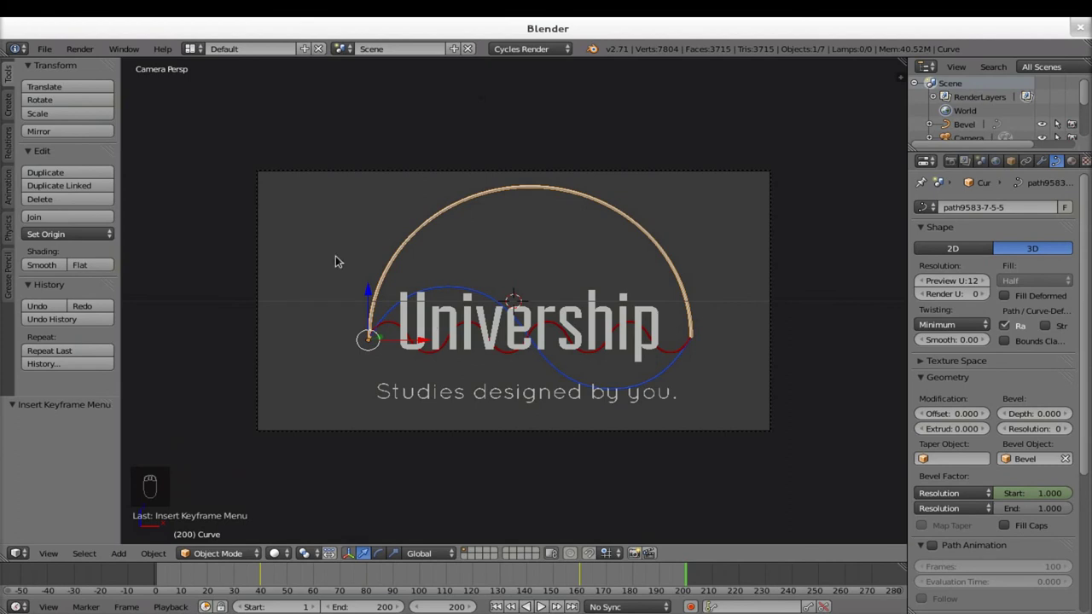
- Key the wavy curves' Bevel Start at 0 on frame 160, return to frame 1, and start moving the title toward the camera
left_click_drag(468, 293, 548, 385)
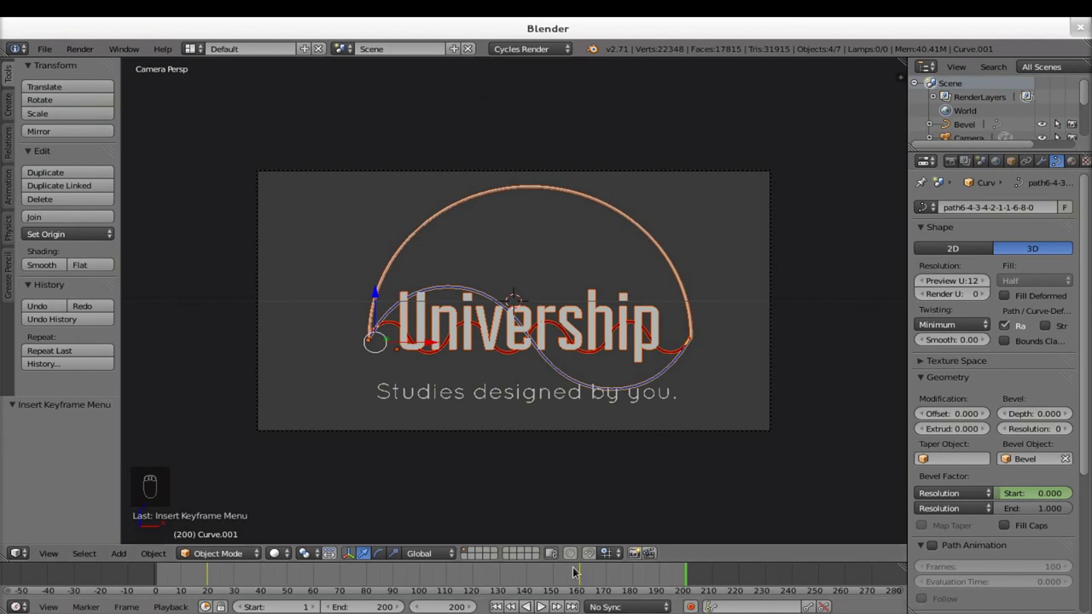
left_click_drag(583, 584, 530, 439)
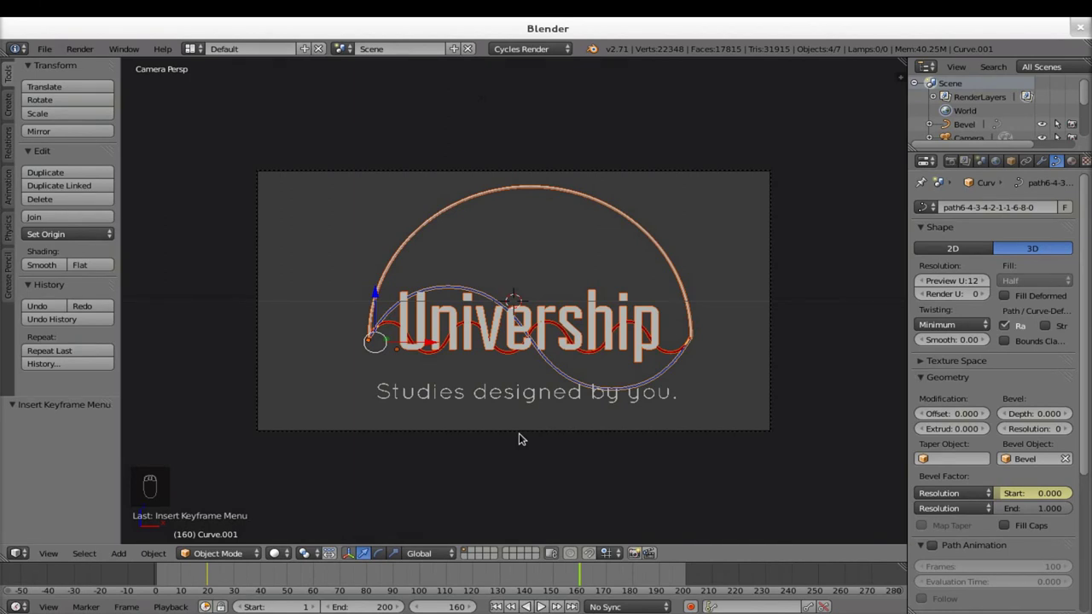
key("i")
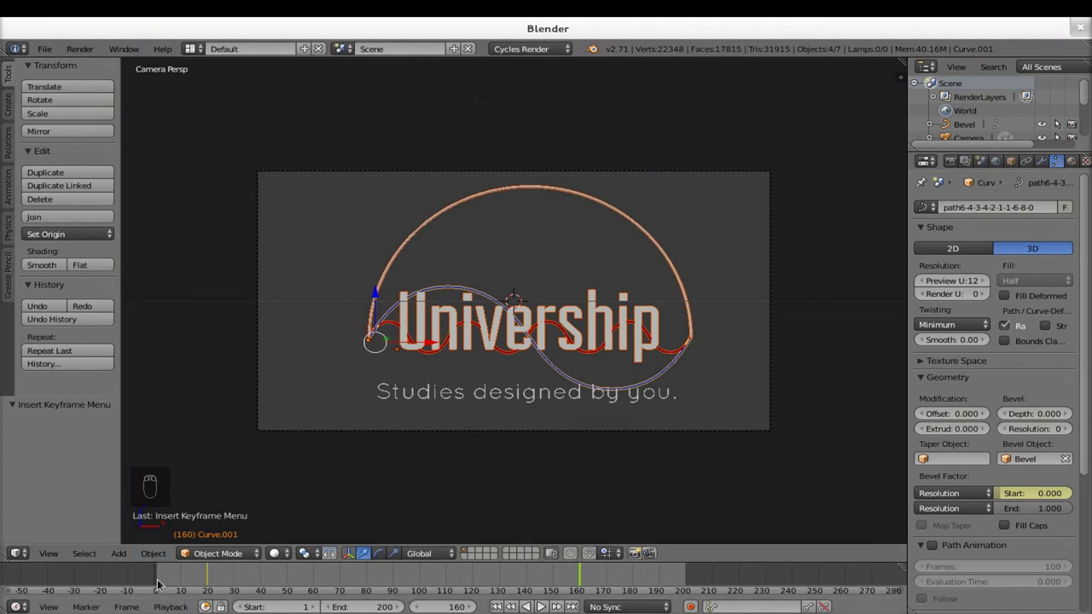
left_click_drag(161, 583, 585, 393)
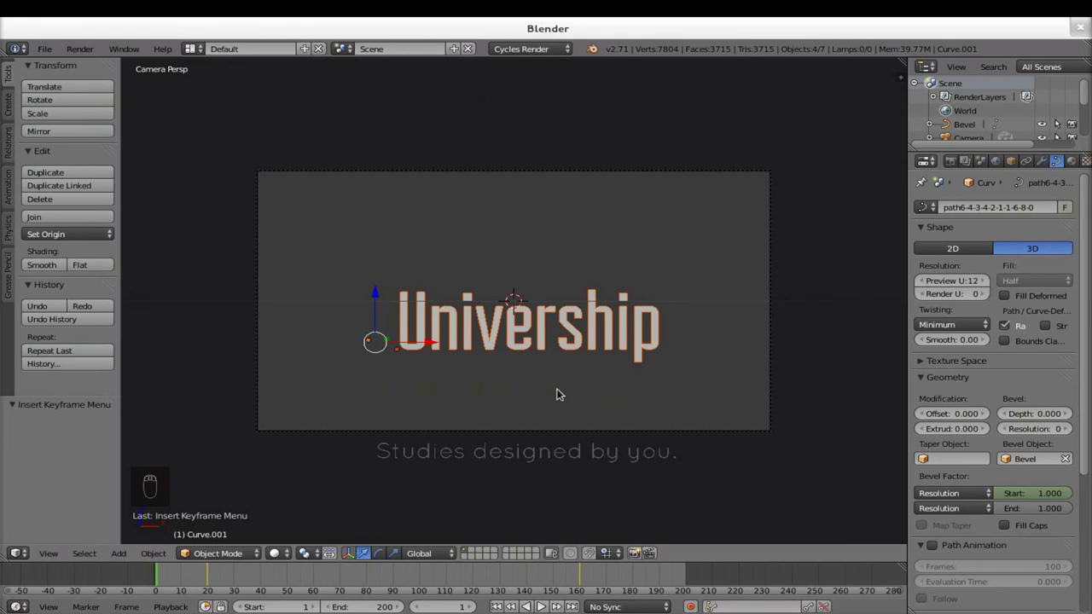
left_click_drag(497, 388, 606, 385)
key("g")
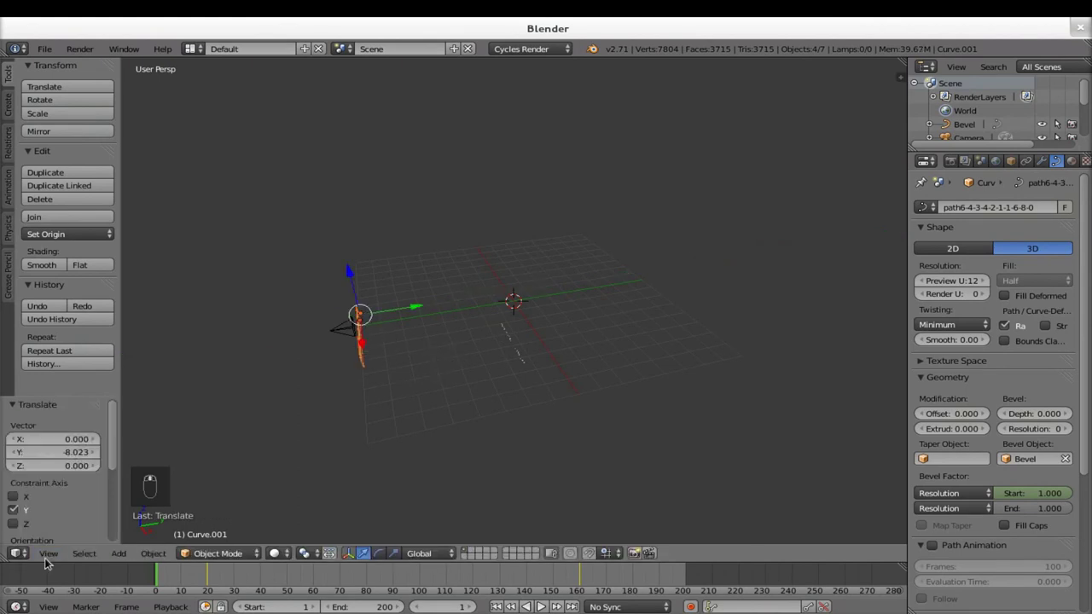
- From the camera view, move the Univership title off to the right, slightly raised and nearer the camera
left_click(93, 508)
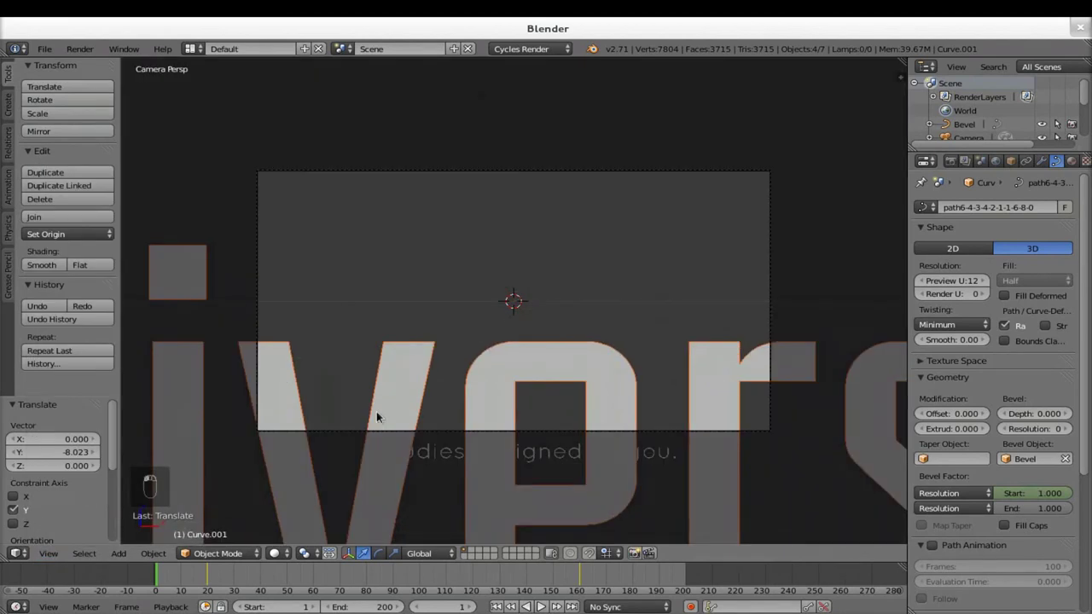
left_click(380, 413)
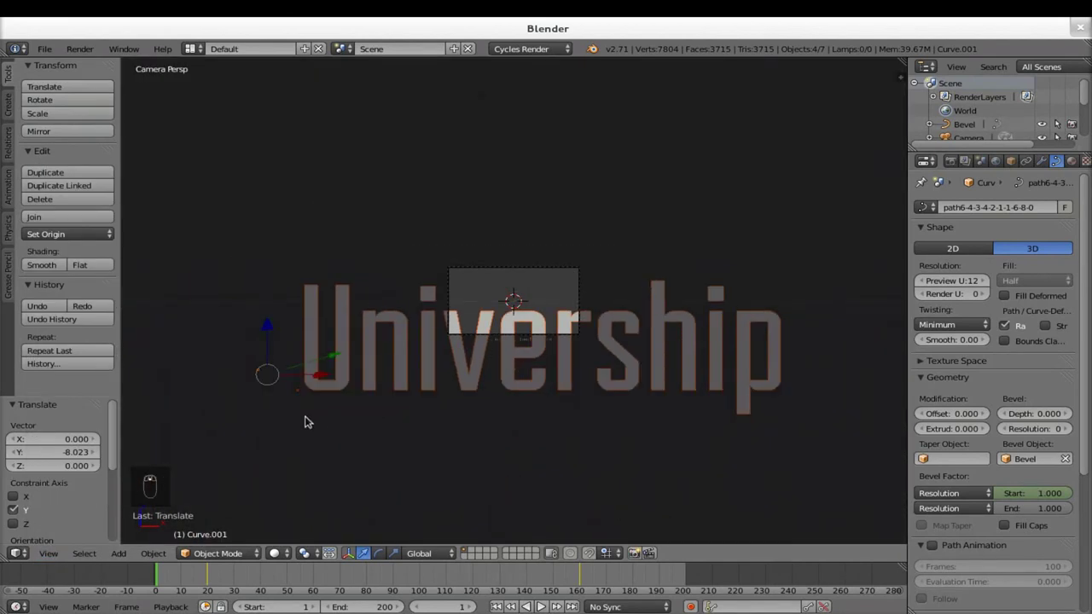
key("g")
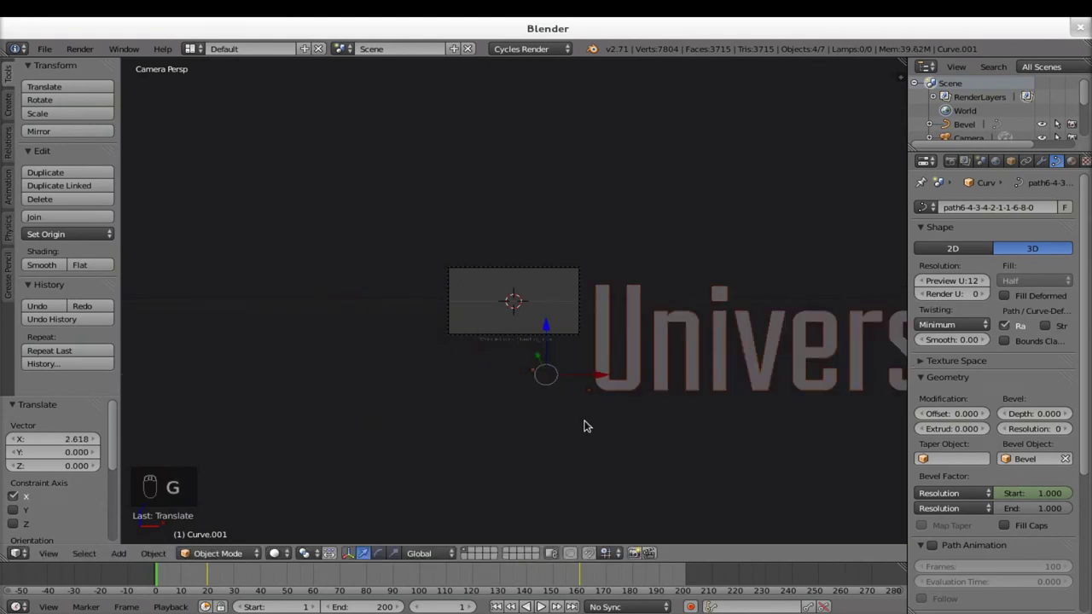
key("g")
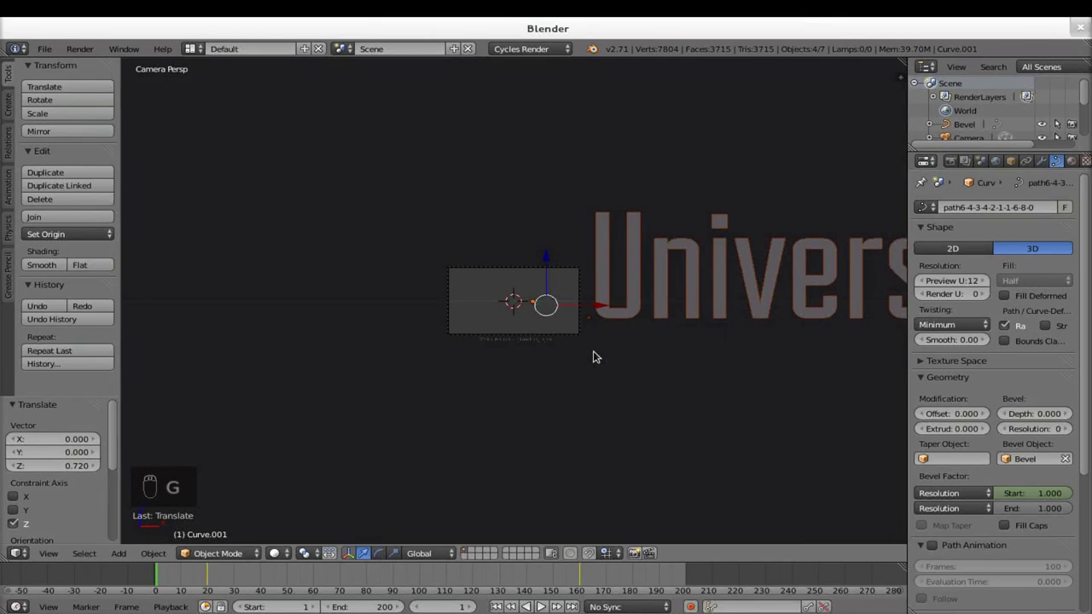
key("g")
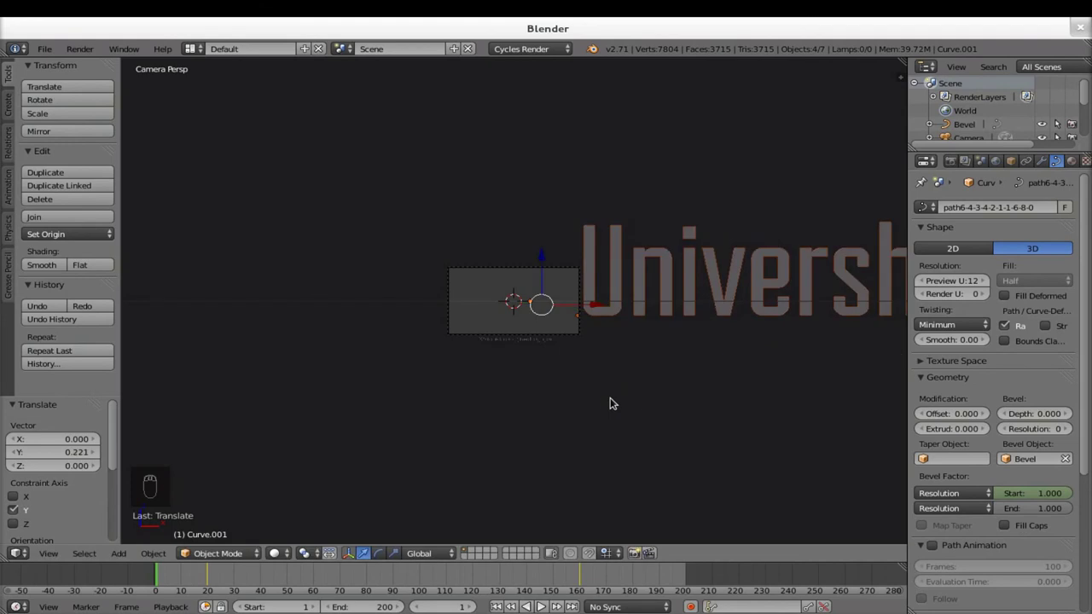
key("g")
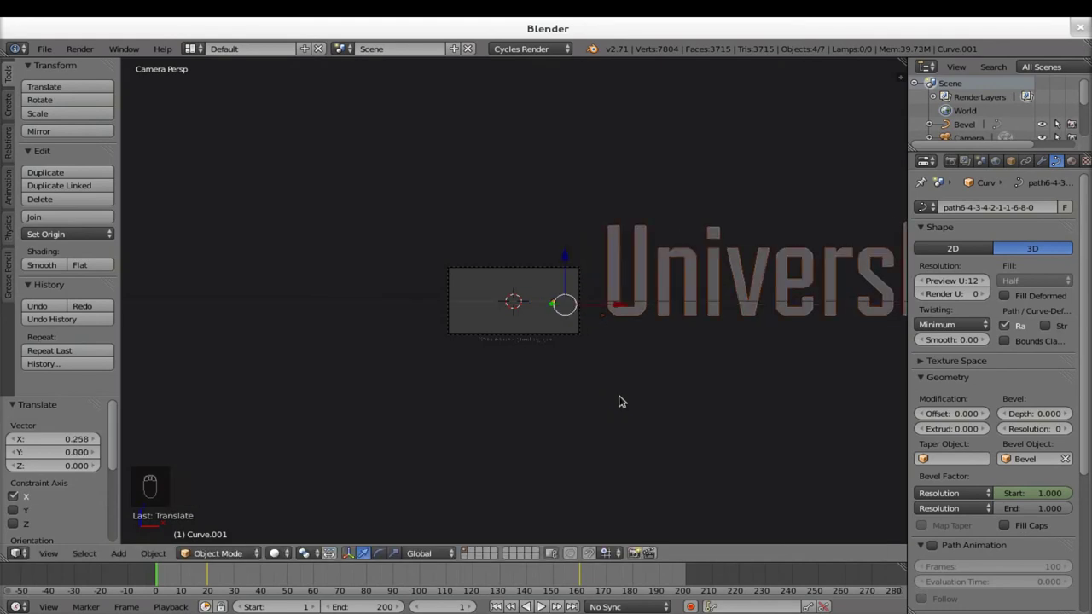
left_click_drag(589, 372, 598, 430)
left_click(598, 430)
middle_click(595, 432)
left_click_drag(624, 424, 472, 436)
middle_click(400, 416)
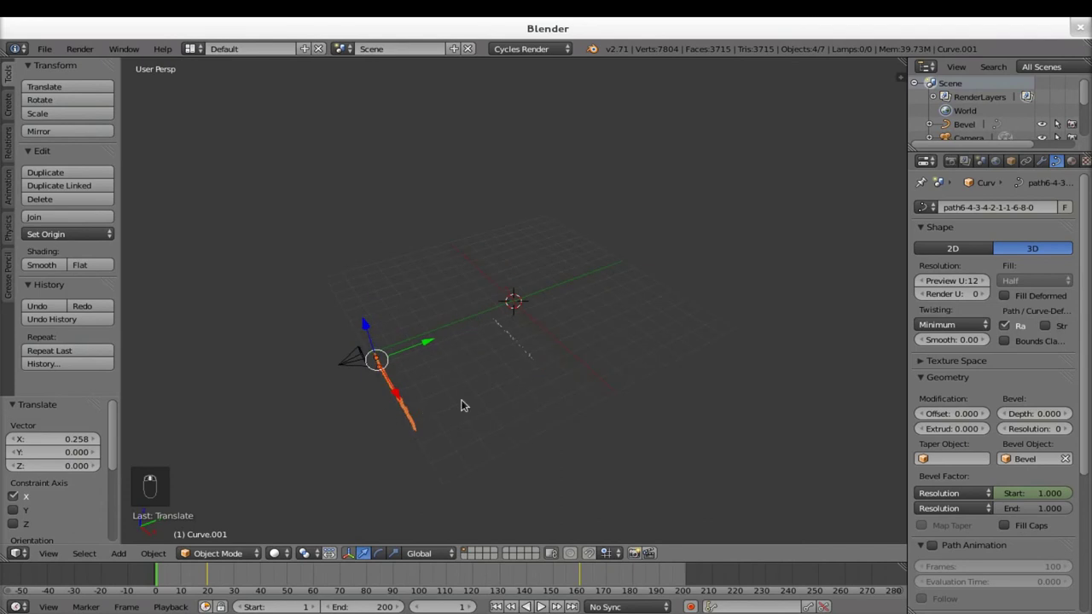
- Turn the title slightly around the vertical axis, key this starting placement, and play the slide-in
key("r")
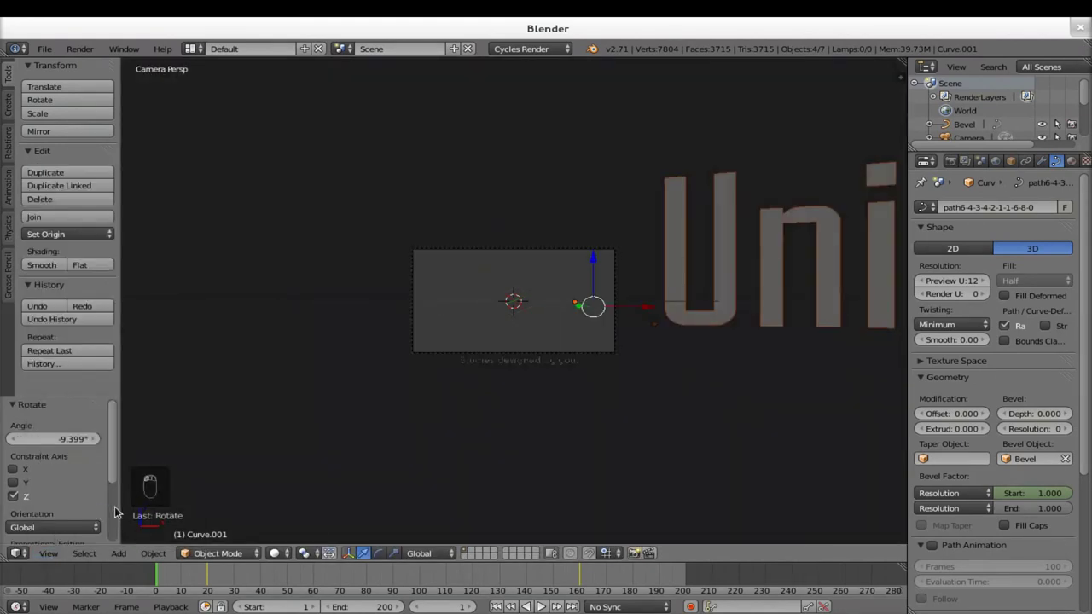
left_click_drag(539, 437, 440, 405)
key("i")
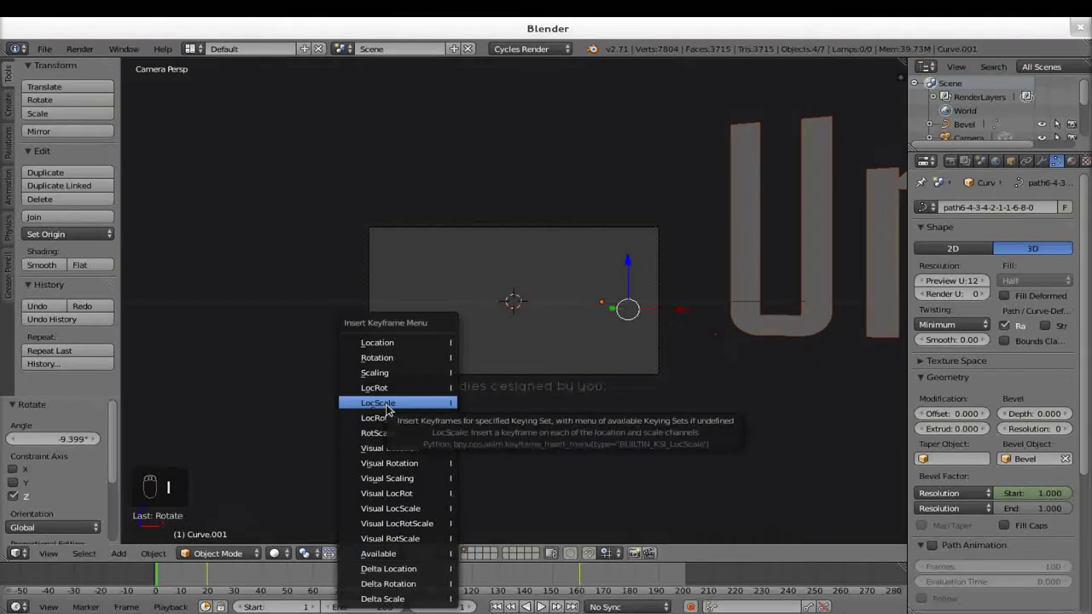
left_click_drag(156, 579, 440, 527)
key("alt+a")
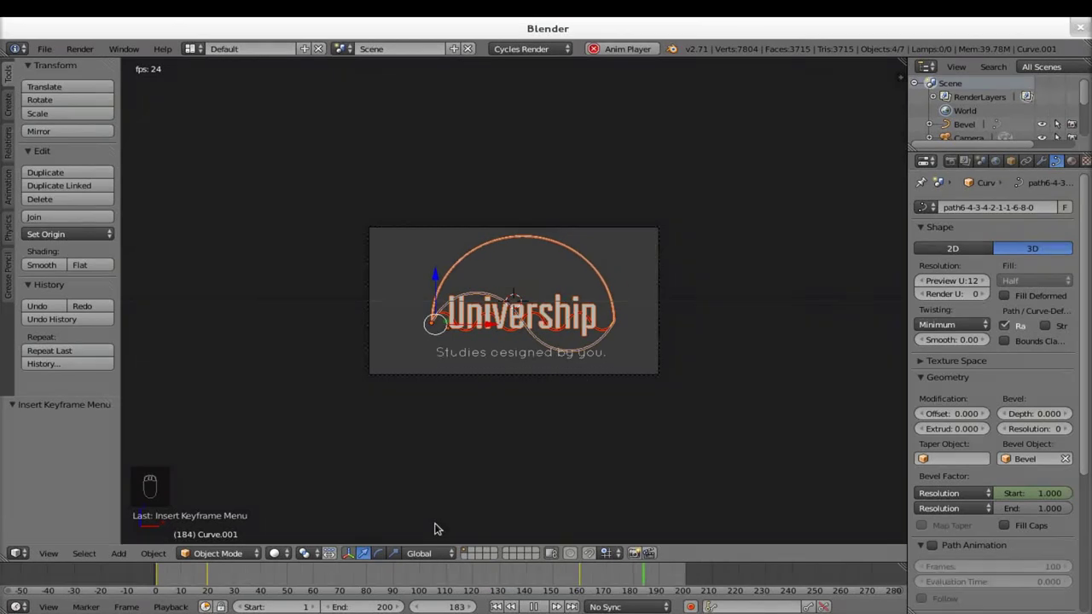
- Stop playback and bring the scene's render settings into view
key("alt+a")
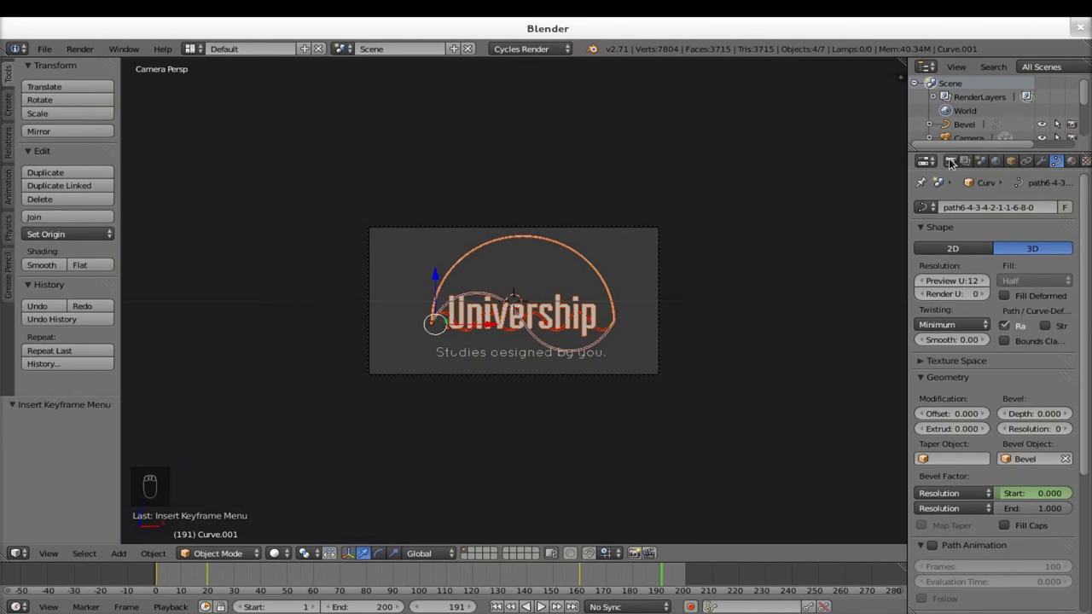
left_click_drag(954, 163, 911, 364)
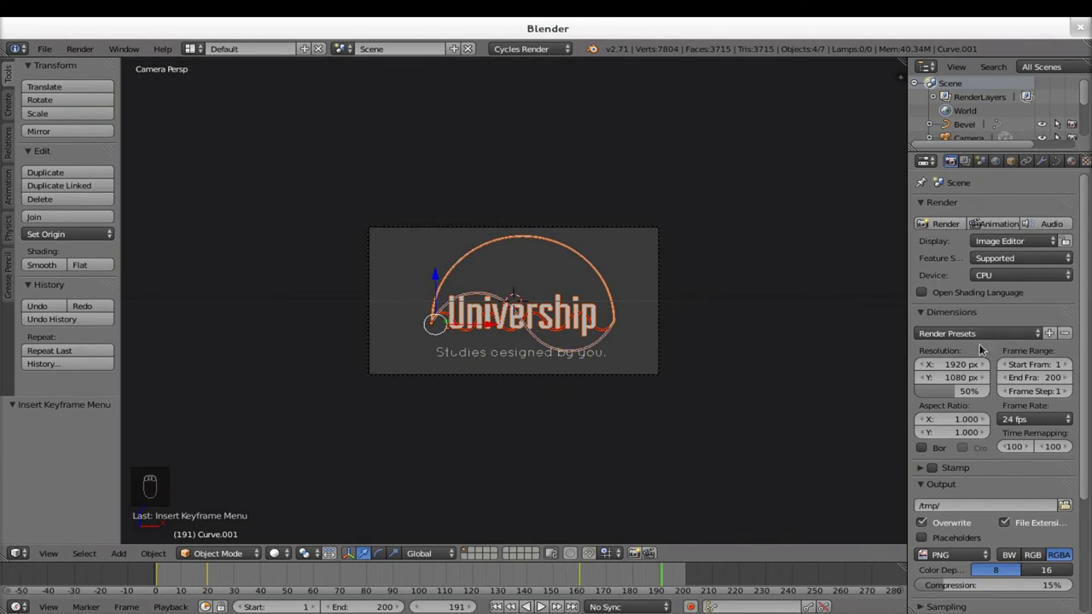
- Switch the render size to the HDTV 1080p preset at full resolution
left_click_drag(962, 343, 955, 391)
left_click_drag(922, 604, 1020, 418)
middle_click(1020, 419)
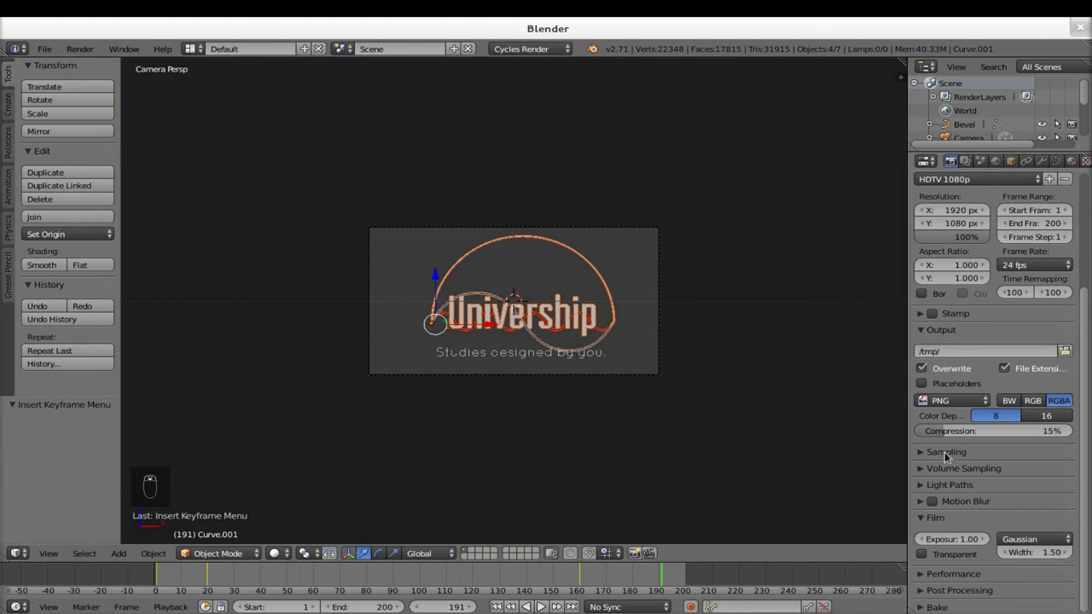
- Change the output file format from PNG images to MPEG video, still saving to /tmp/
left_click_drag(921, 582, 956, 411)
left_click_drag(968, 404, 945, 360)
middle_click(969, 405)
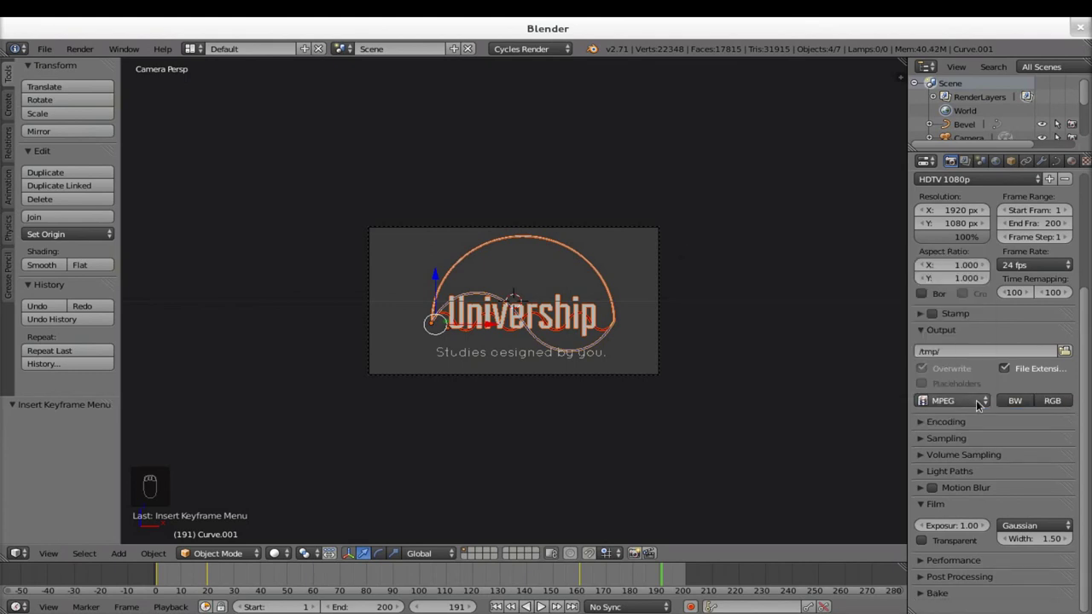
middle_click(973, 423)
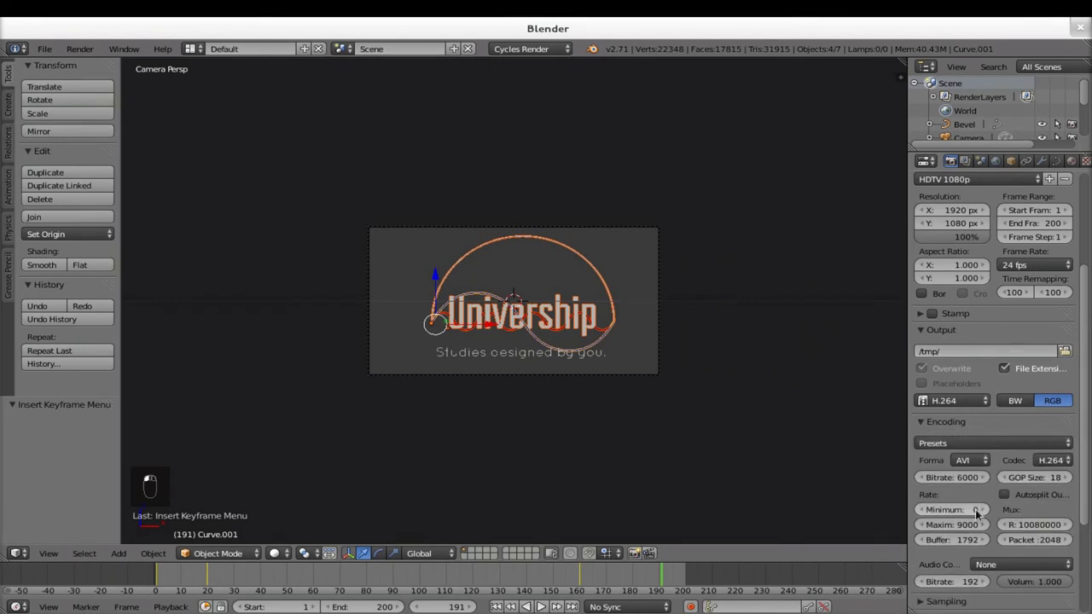
left_click_drag(989, 436, 974, 401)
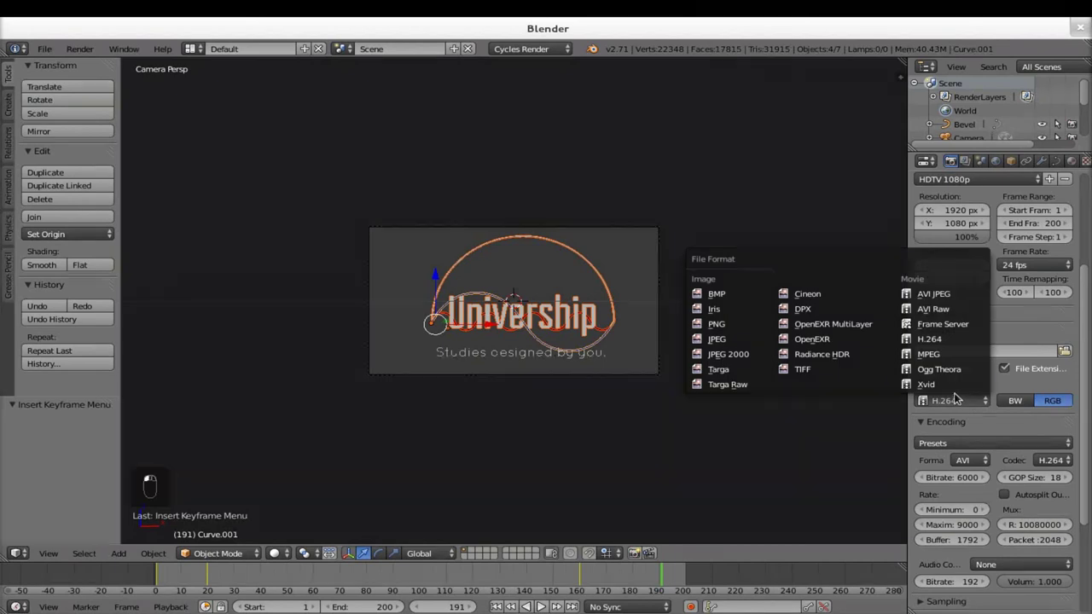
left_click_drag(944, 364, 969, 403)
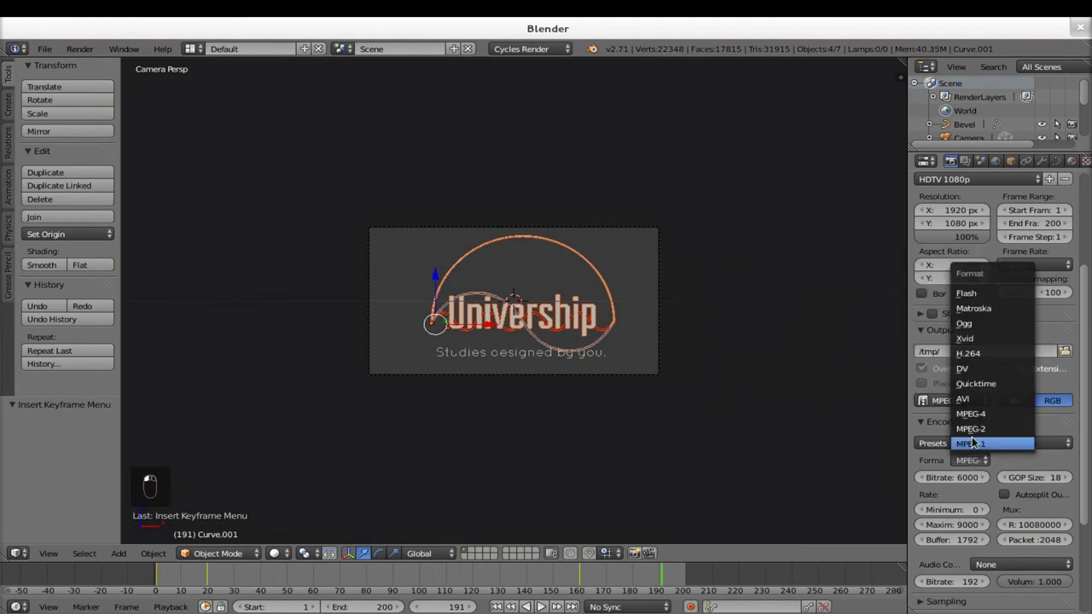
left_click_drag(973, 289, 841, 301)
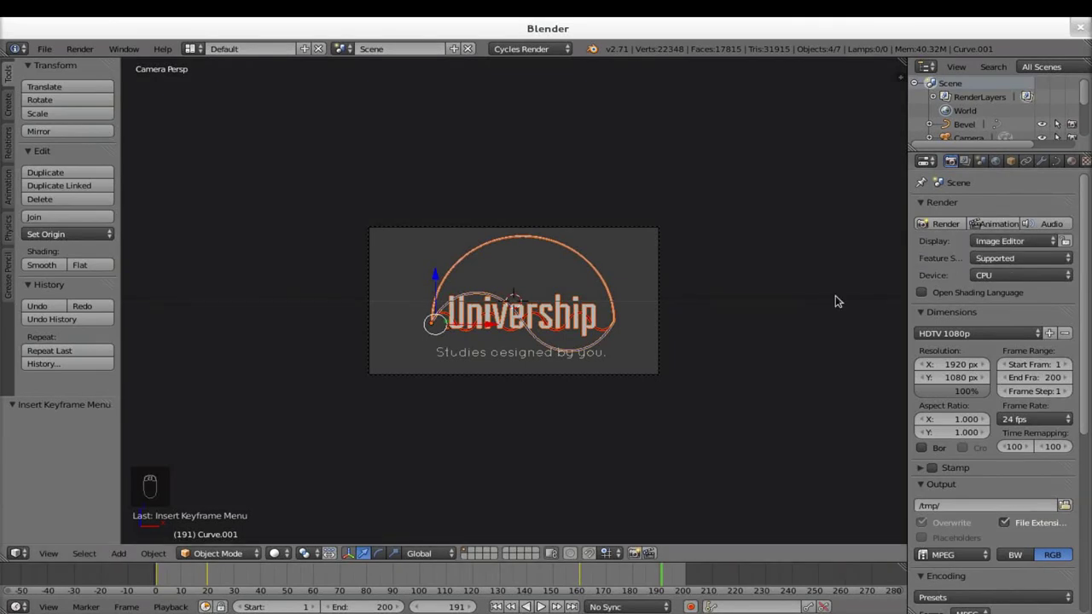